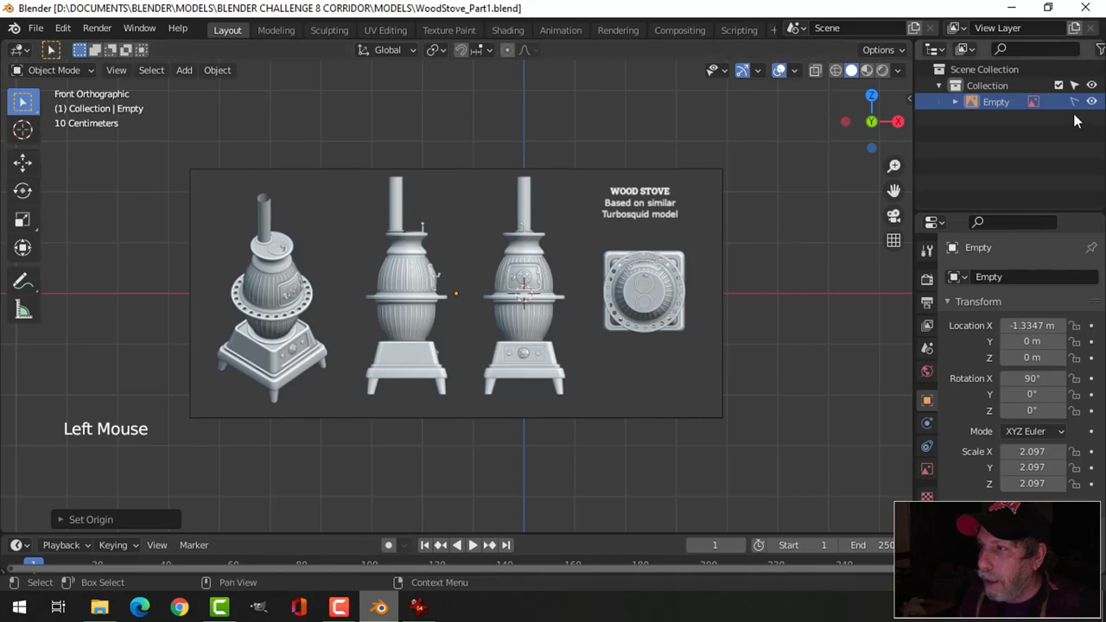
Step: Frame the front stove reference and add a new cylinder over it via Shift+A
{"action": "scroll", "scroll_direction": "up", "scroll_amount": 3}
{"action": "scroll", "scroll_direction": "up", "scroll_amount": 3}
{"action": "middle_click", "coordinate": [729, 303]}
{"action": "middle_click", "coordinate": [634, 333]}
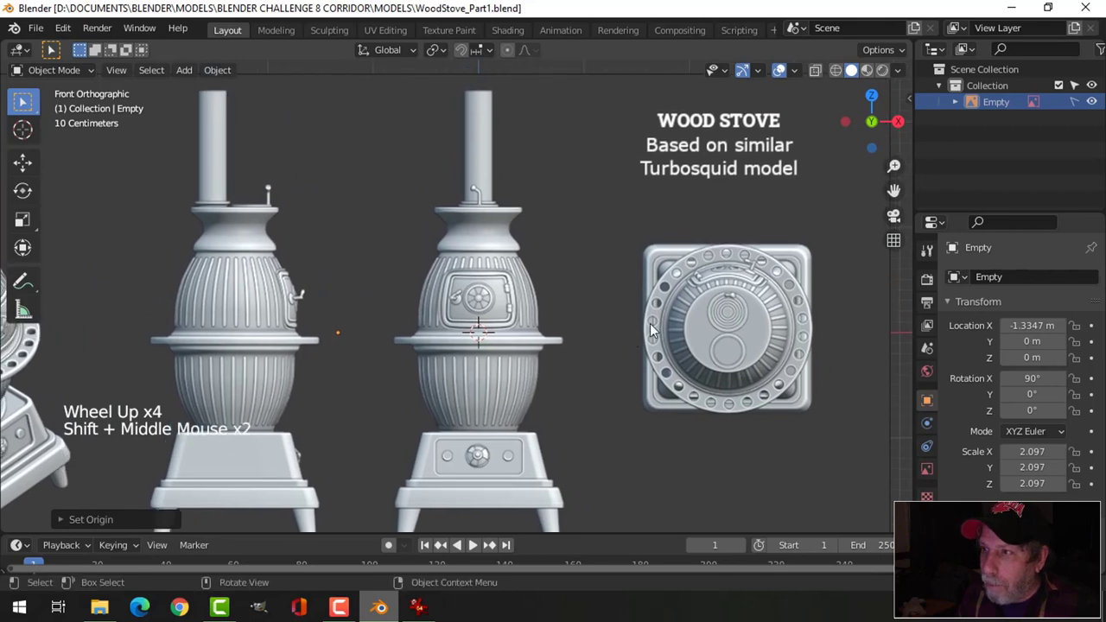
{"action": "scroll", "scroll_direction": "up", "scroll_amount": 3}
{"action": "middle_click", "coordinate": [661, 329]}
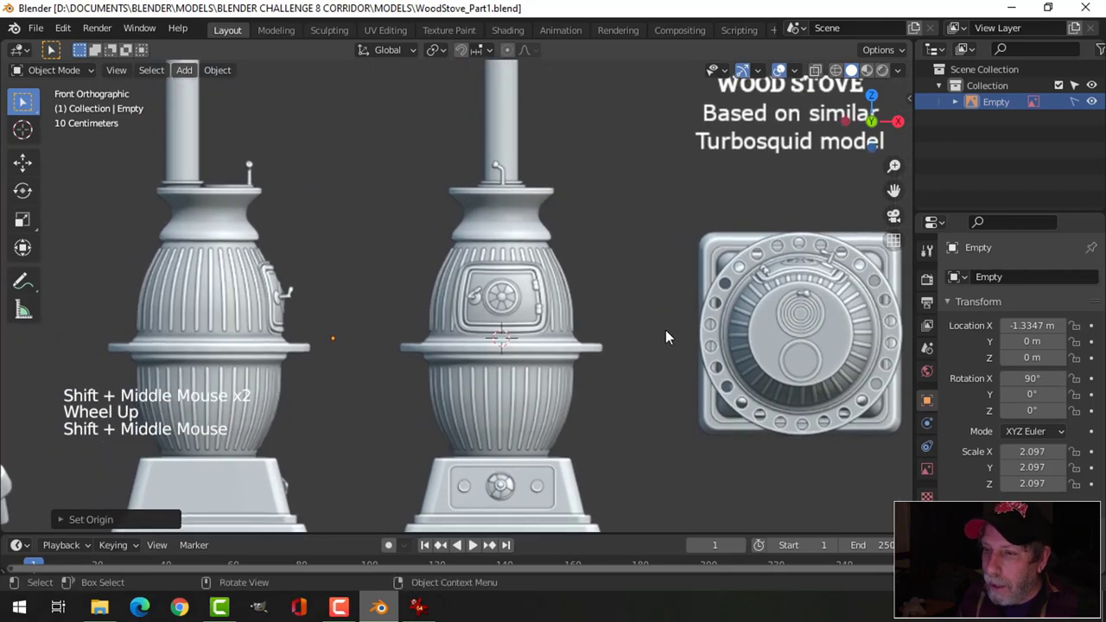
{"action": "scroll", "scroll_direction": "down", "scroll_amount": 3}
{"action": "middle_click", "coordinate": [663, 324]}
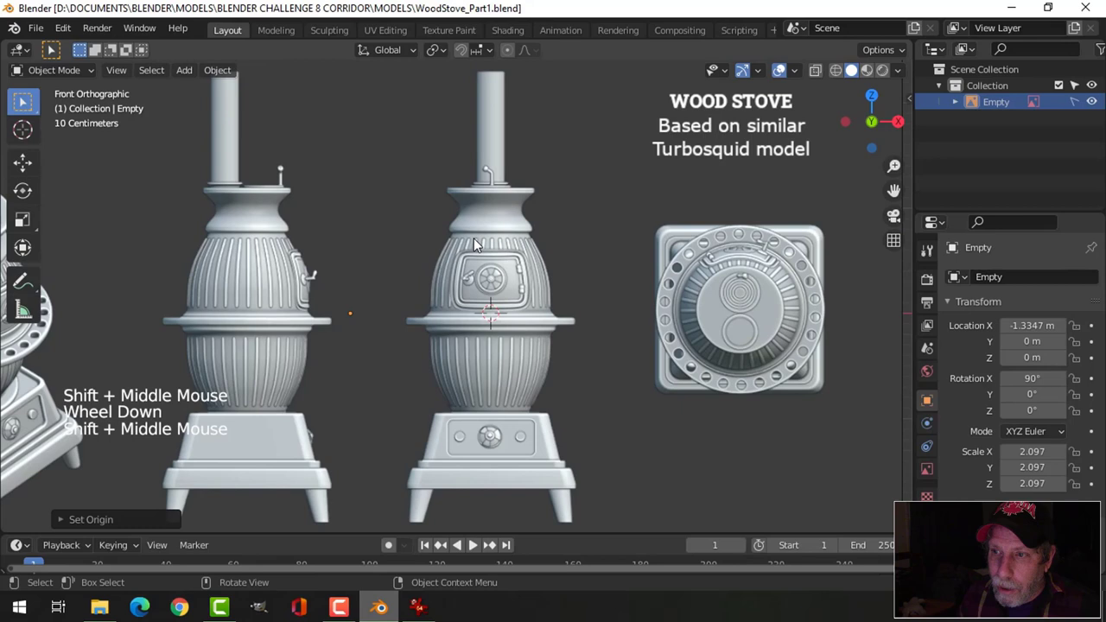
{"action": "key", "text": "shift+a"}
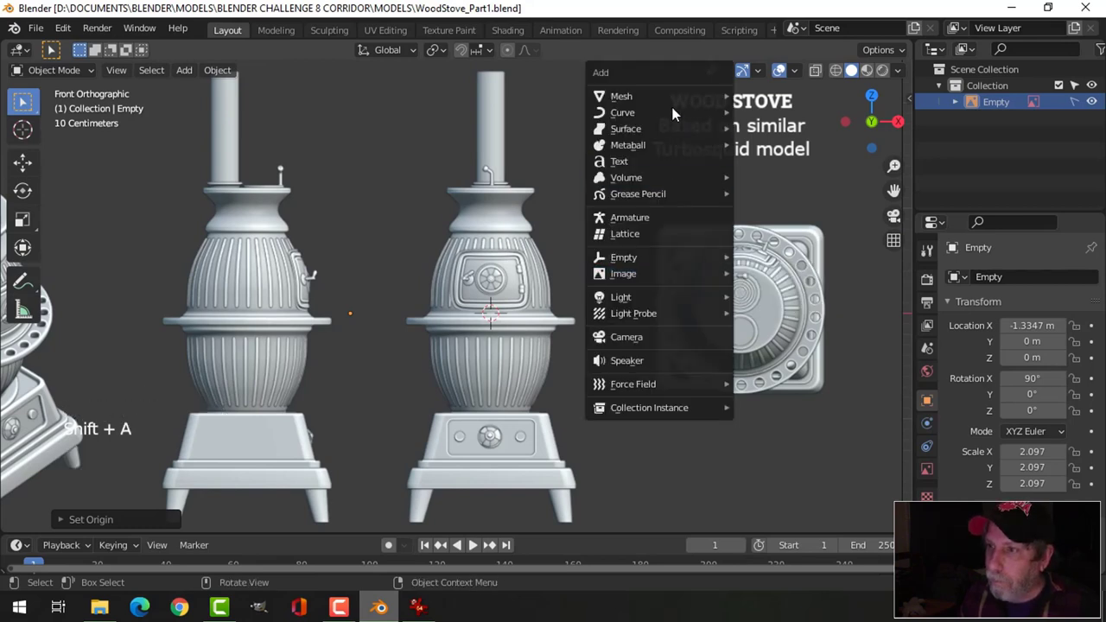
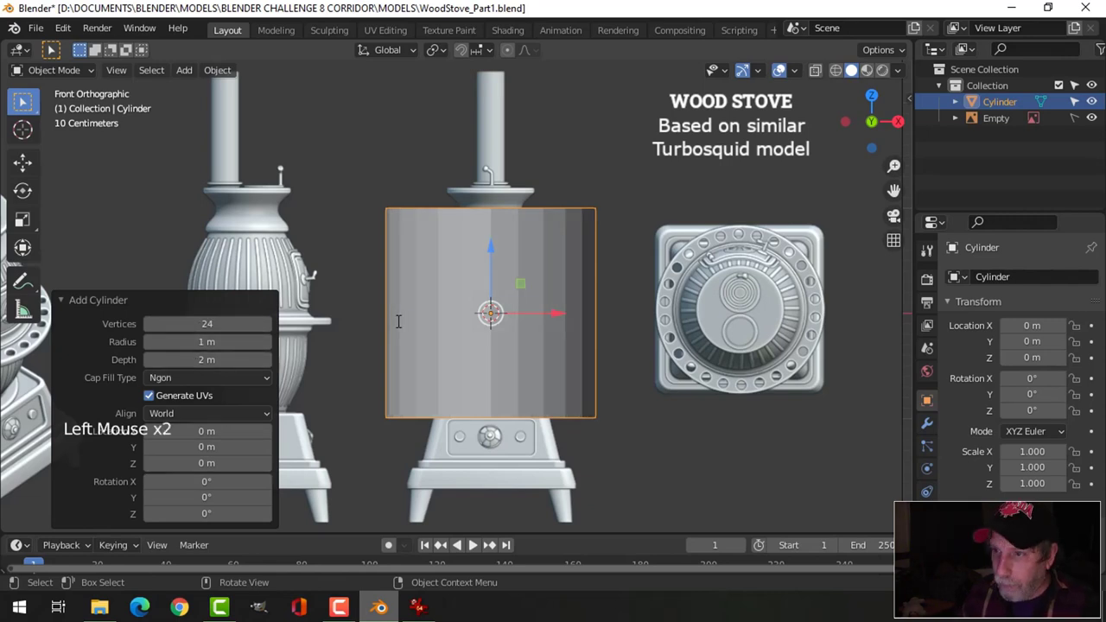
Step: In Edit Mode, scale the cylinder down to about 0.62 to match the stove body's width
{"action": "key", "text": "Tab"}
{"action": "scroll", "scroll_direction": "up", "scroll_amount": 3}
{"action": "key", "text": "z"}
{"action": "scroll", "scroll_direction": "up", "scroll_amount": 3}
{"action": "key", "text": "s"}
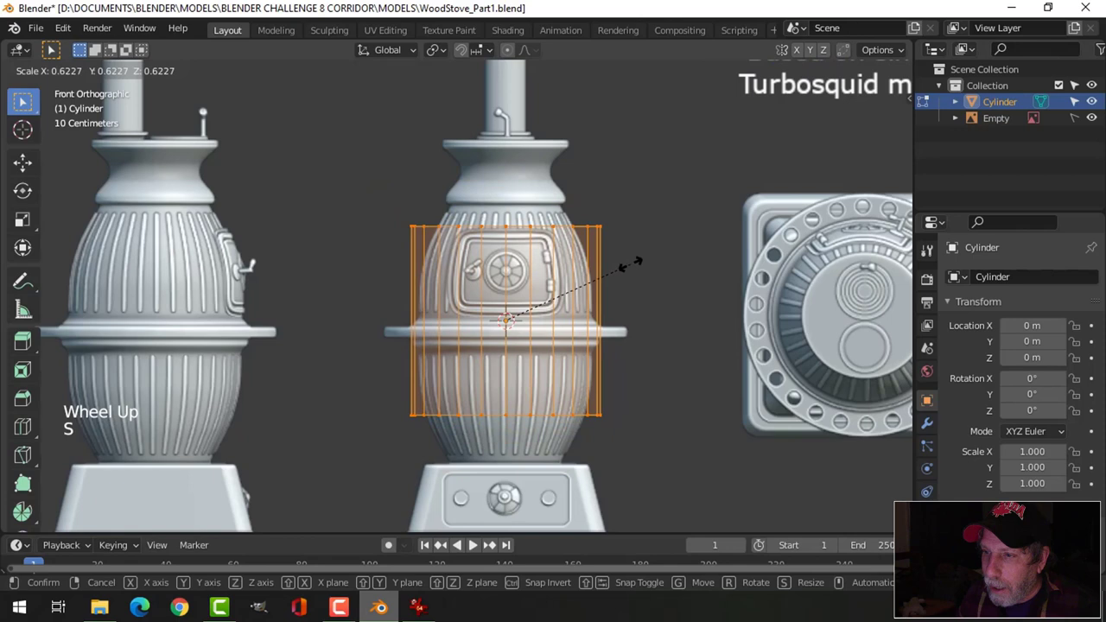
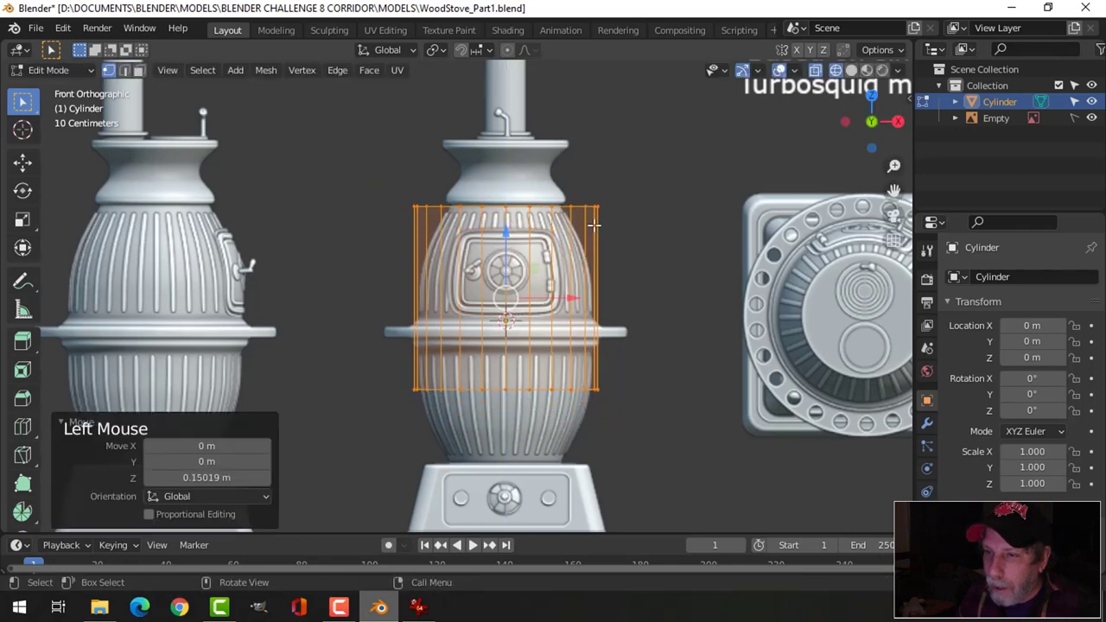
Step: In edge select, taper the top ring to about 0.72 toward the neck and add a middle edge loop
{"action": "key", "text": "2"}
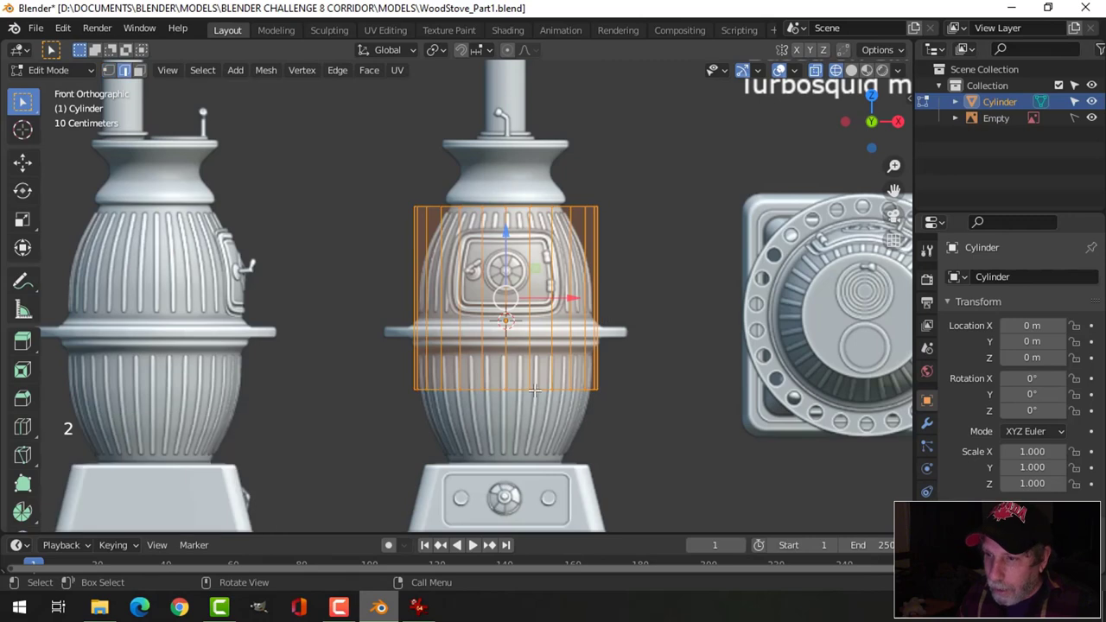
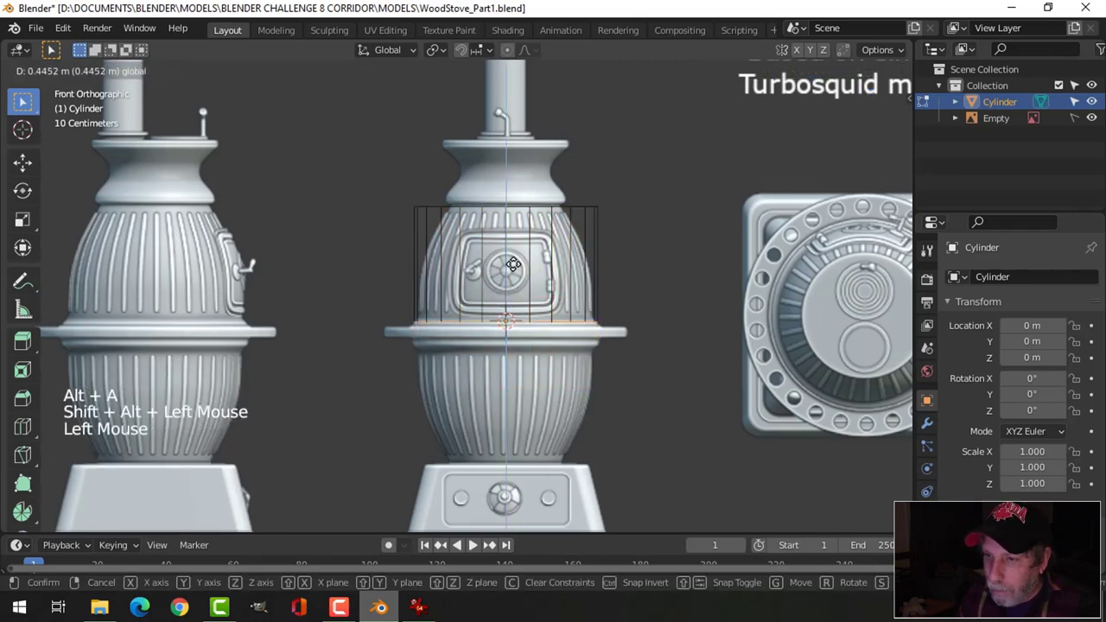
{"action": "scroll", "scroll_direction": "up", "scroll_amount": 3}
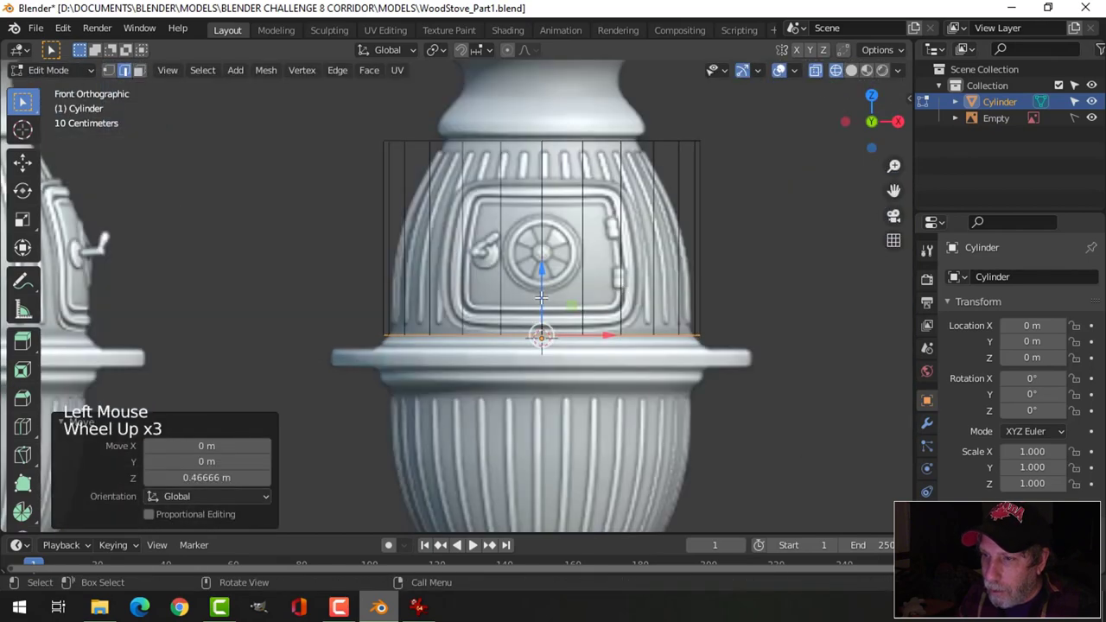
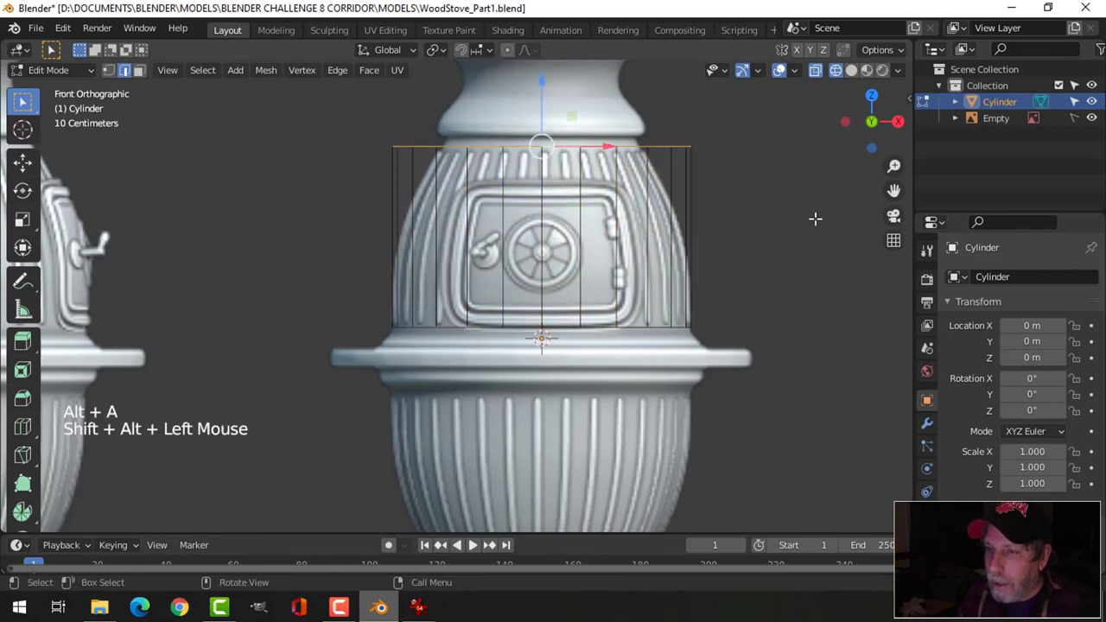
{"action": "key", "text": "s"}
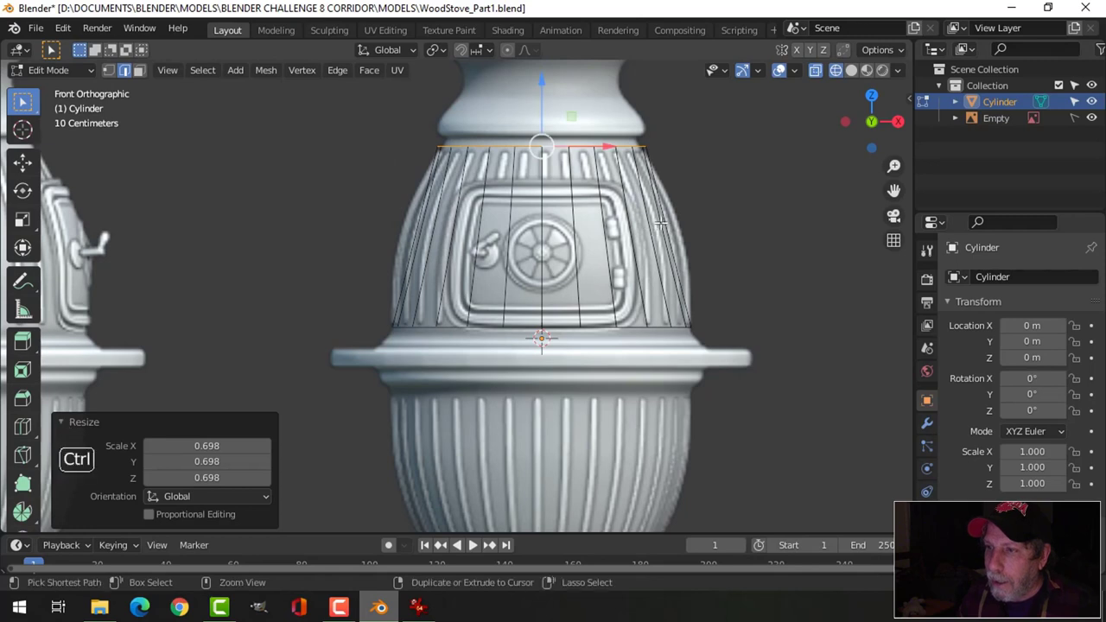
{"action": "key", "text": "ctrl+r"}
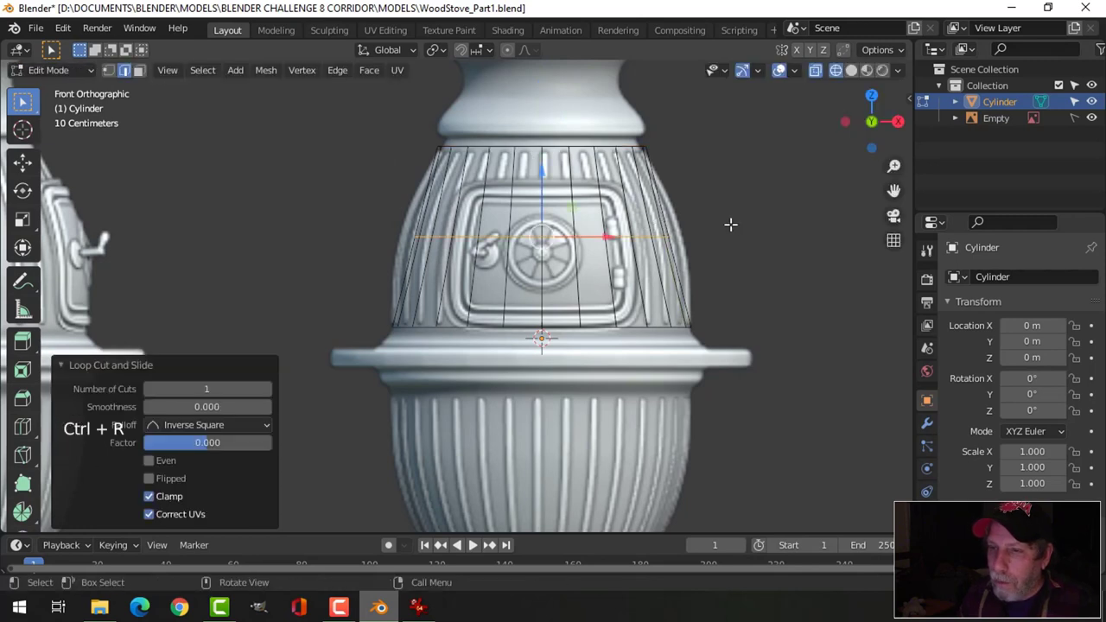
Step: Widen the middle loop and bevel it into 5 rounded loops following the body's bulge
{"action": "key", "text": "ctrl+b"}
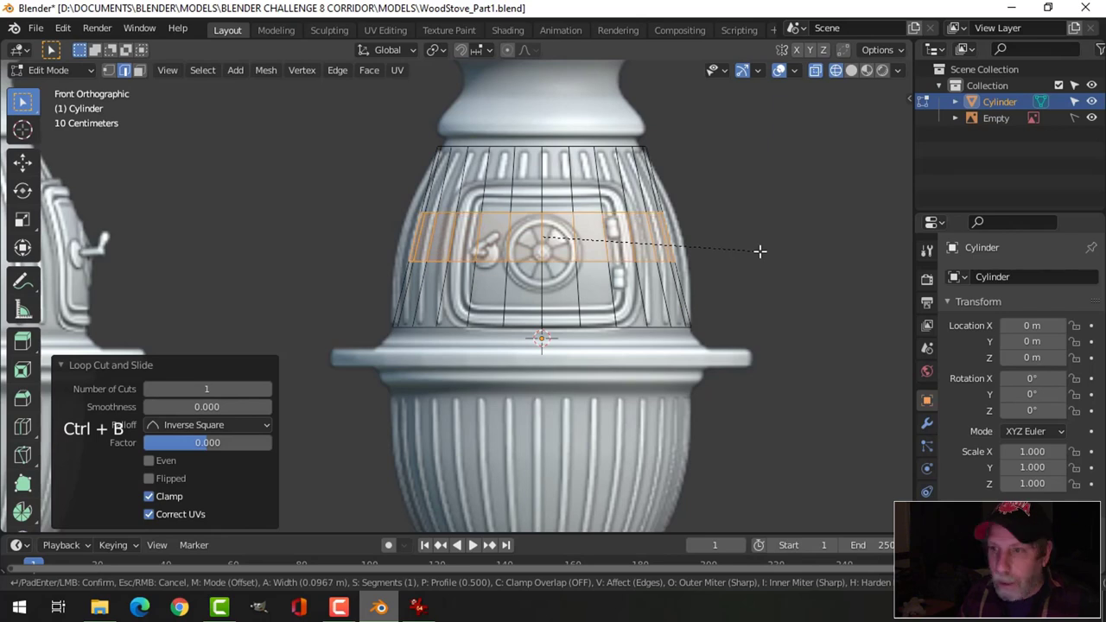
{"action": "key", "text": "s"}
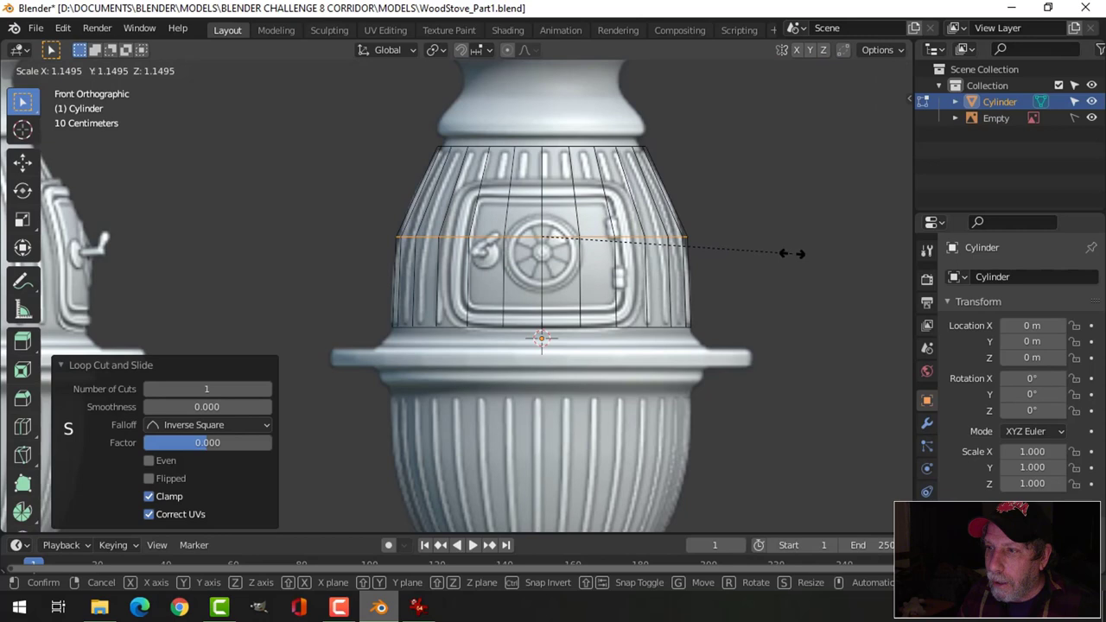
{"action": "key", "text": "ctrl+b"}
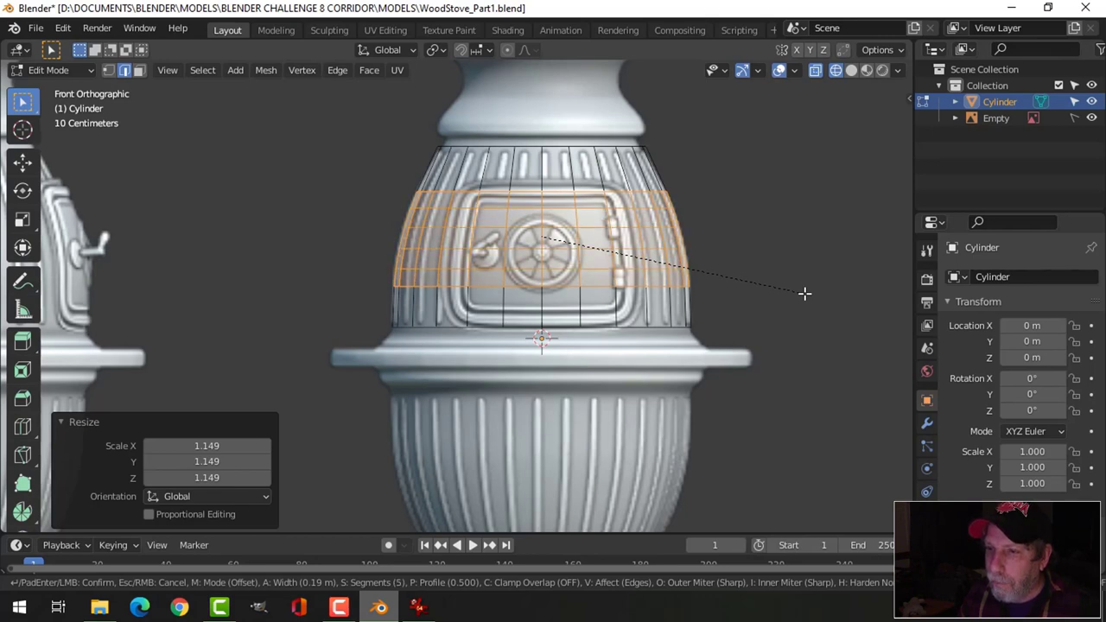
{"action": "key", "text": "ctrl+z"}
{"action": "key", "text": "alt+a"}
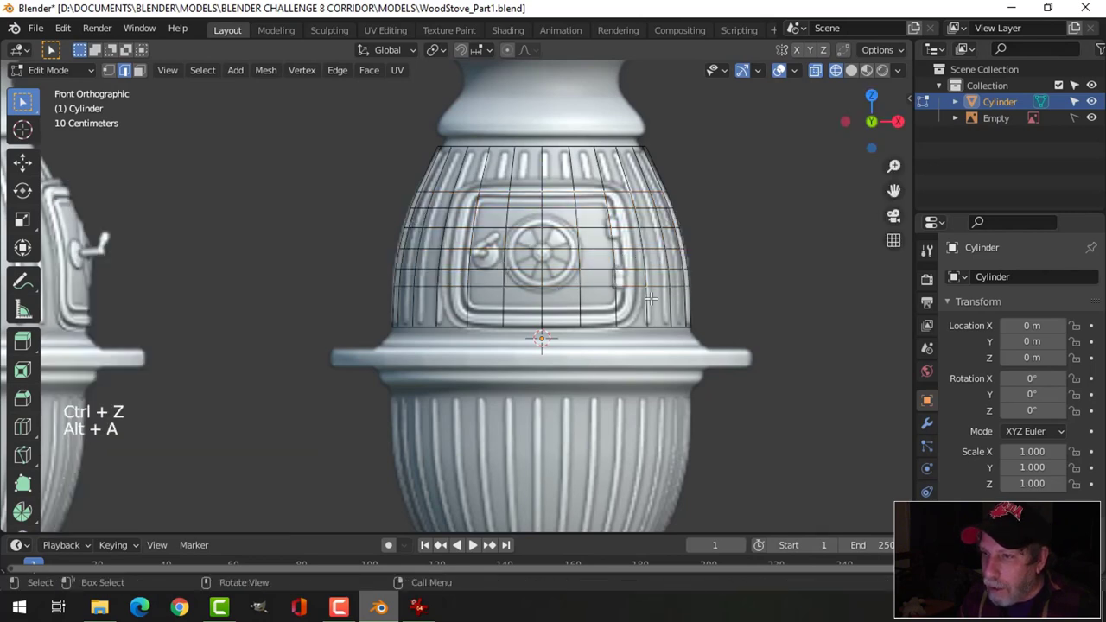
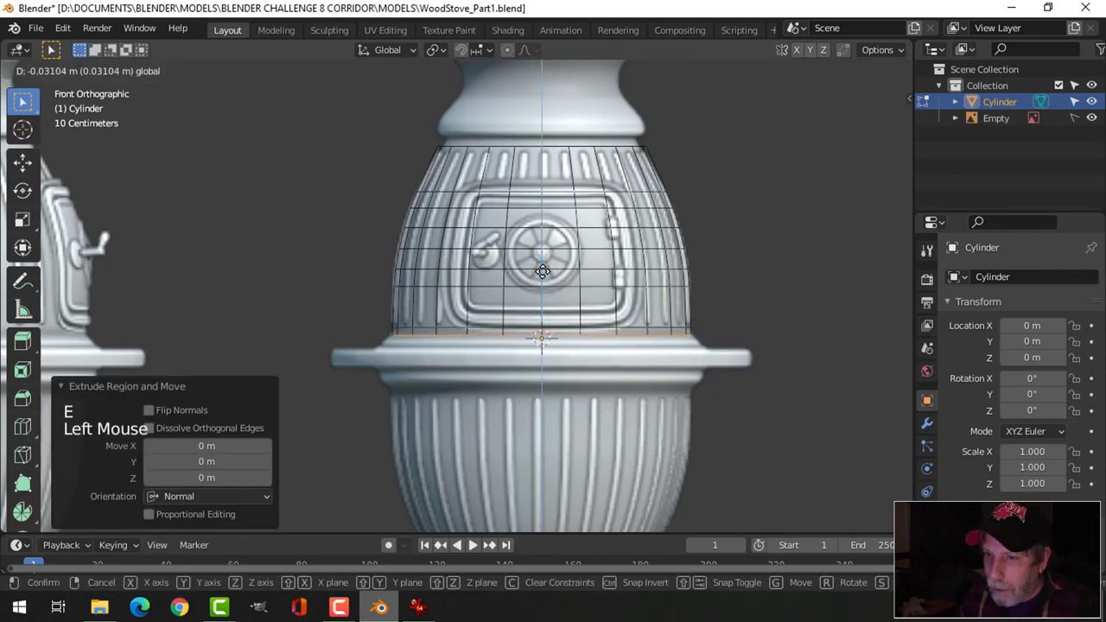
Step: Lower the bottom ring onto the flange and widen it slightly
{"action": "key", "text": "e"}
{"action": "key", "text": "s"}
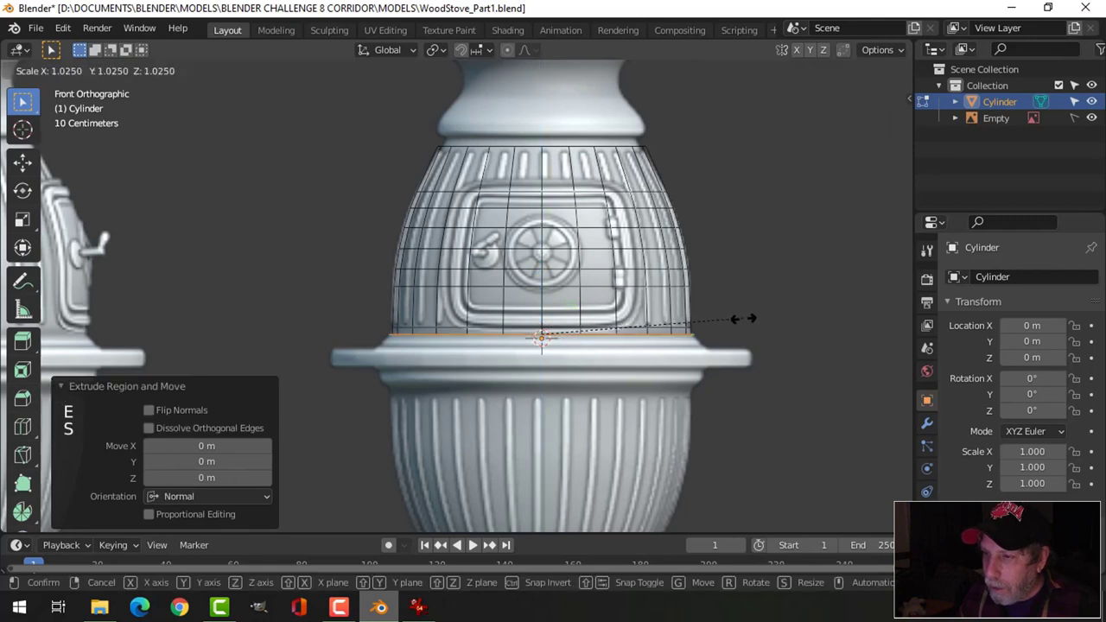
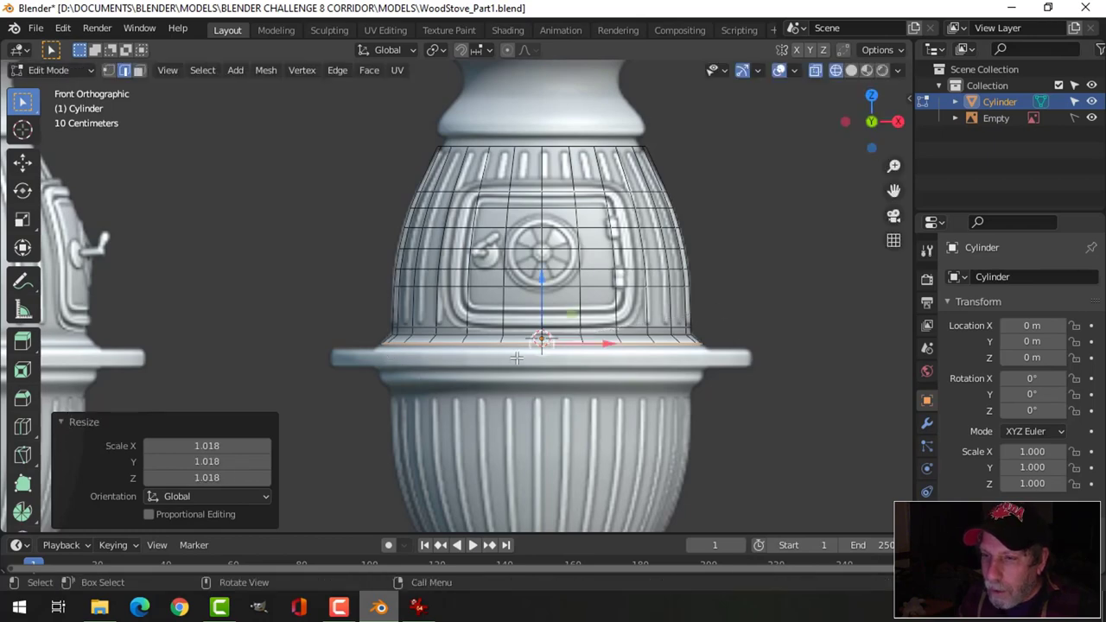
Step: Shrink the top ring to meet the stove's neck and view the mesh as an opaque solid
{"action": "scroll", "scroll_direction": "down", "scroll_amount": 3}
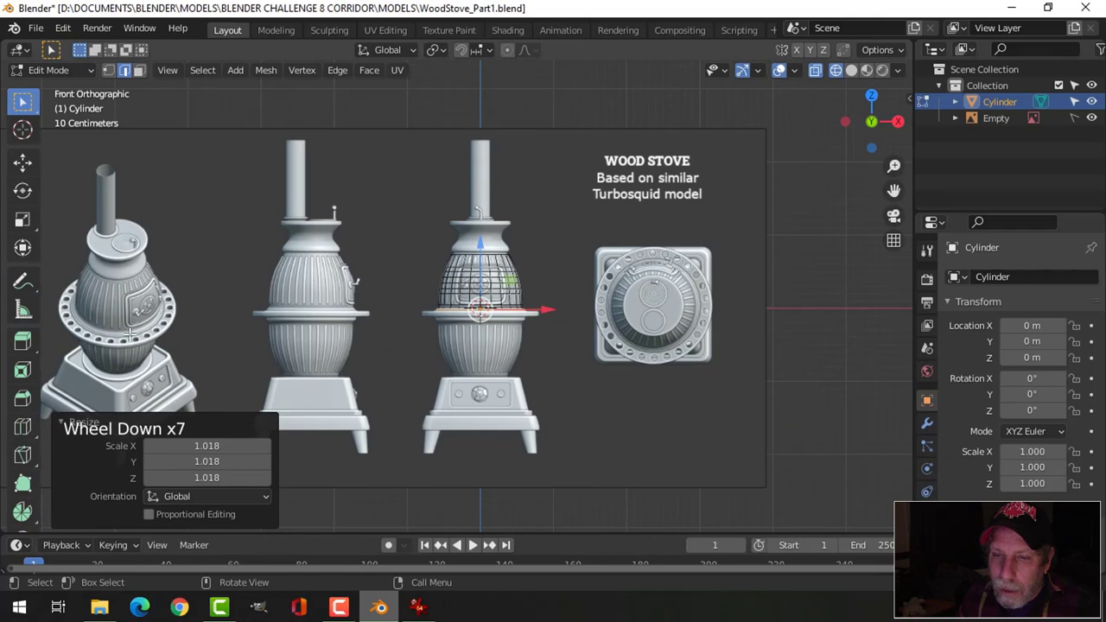
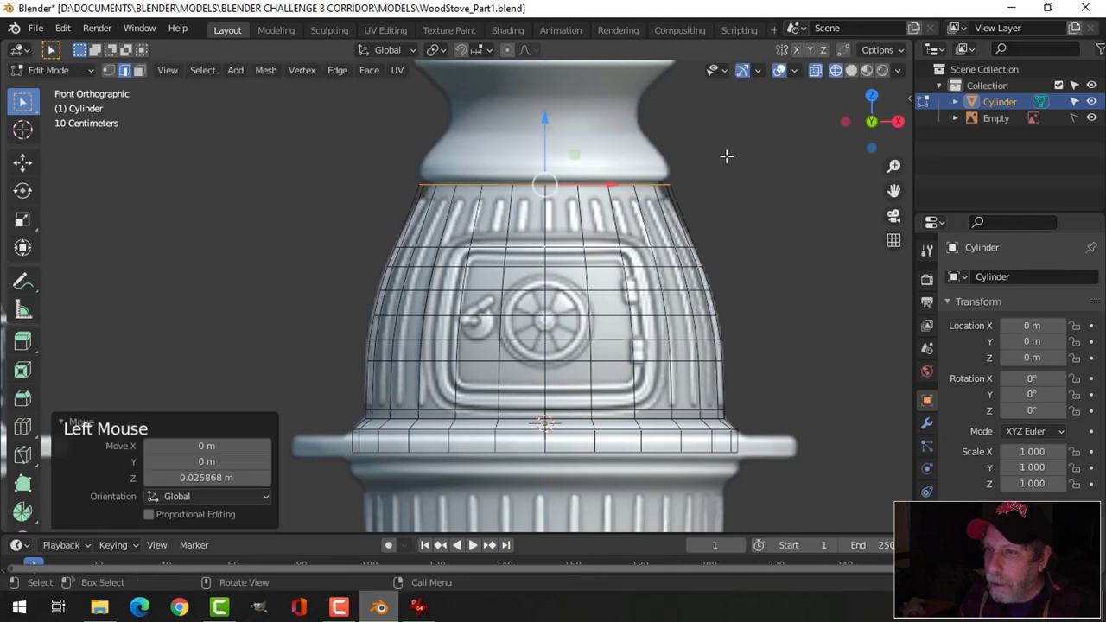
{"action": "key", "text": "s"}
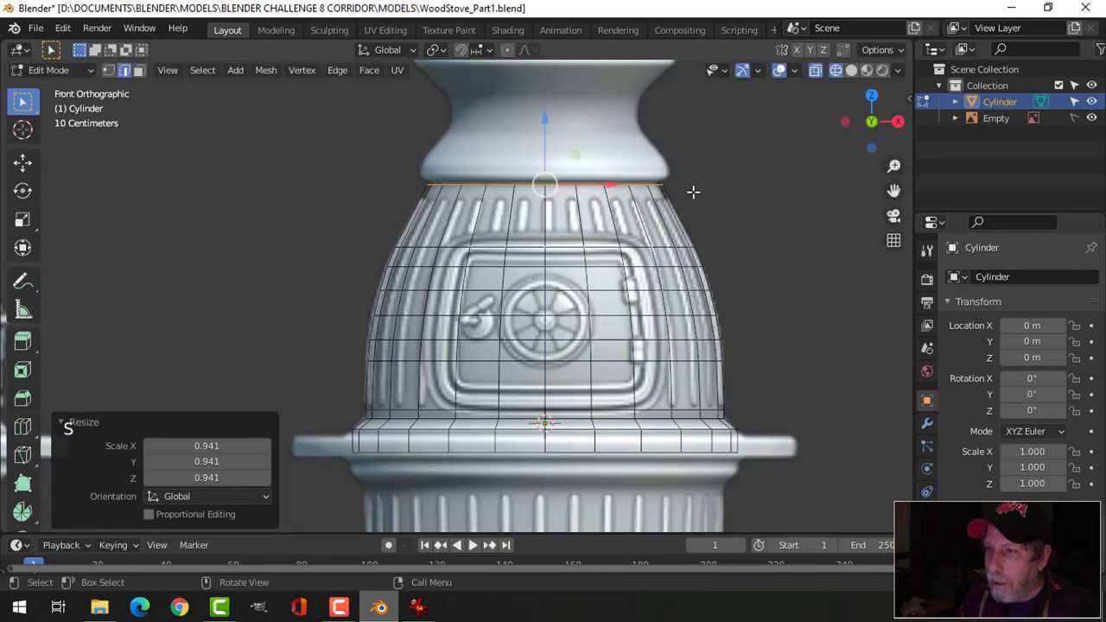
{"action": "key", "text": "alt+a"}
{"action": "key", "text": "z"}
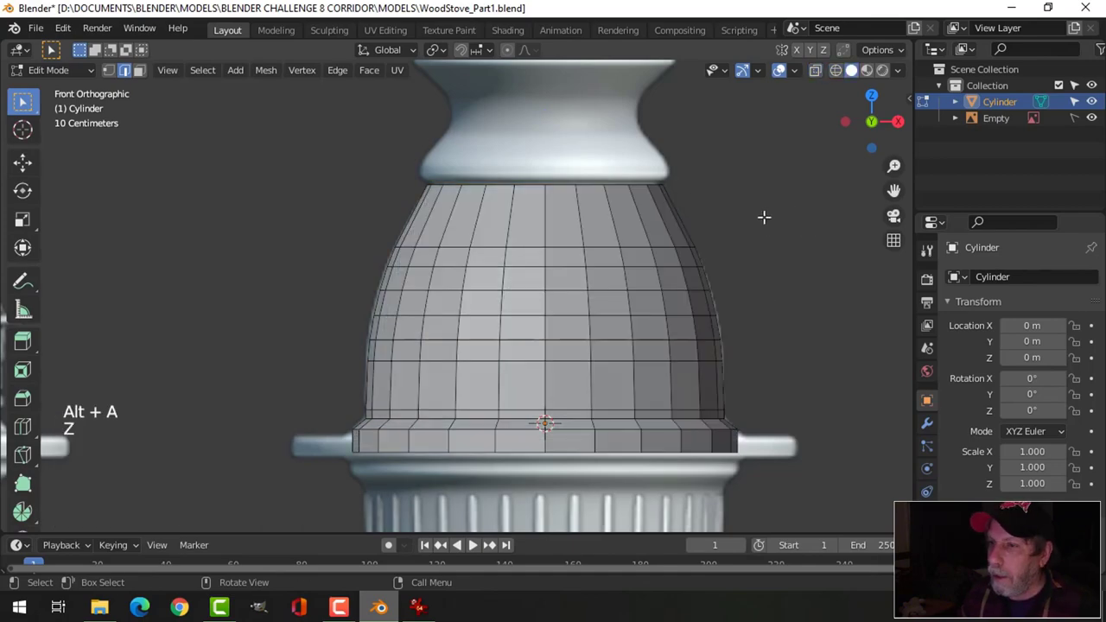
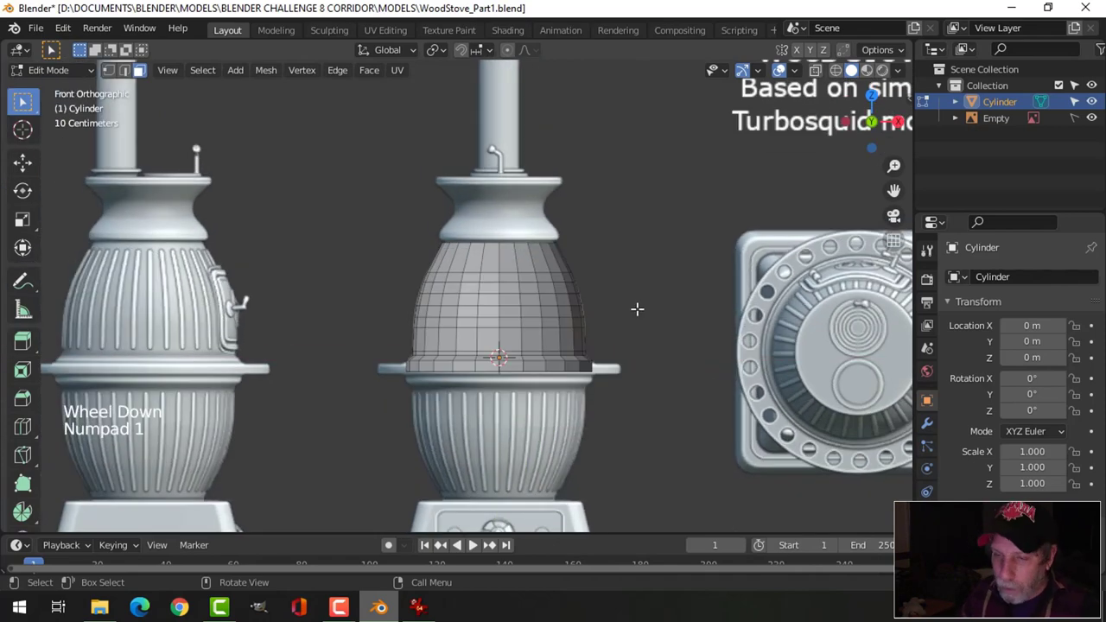
Step: Duplicate the body's lower section and move it beneath the flange over the fluted base
{"action": "key", "text": "z"}
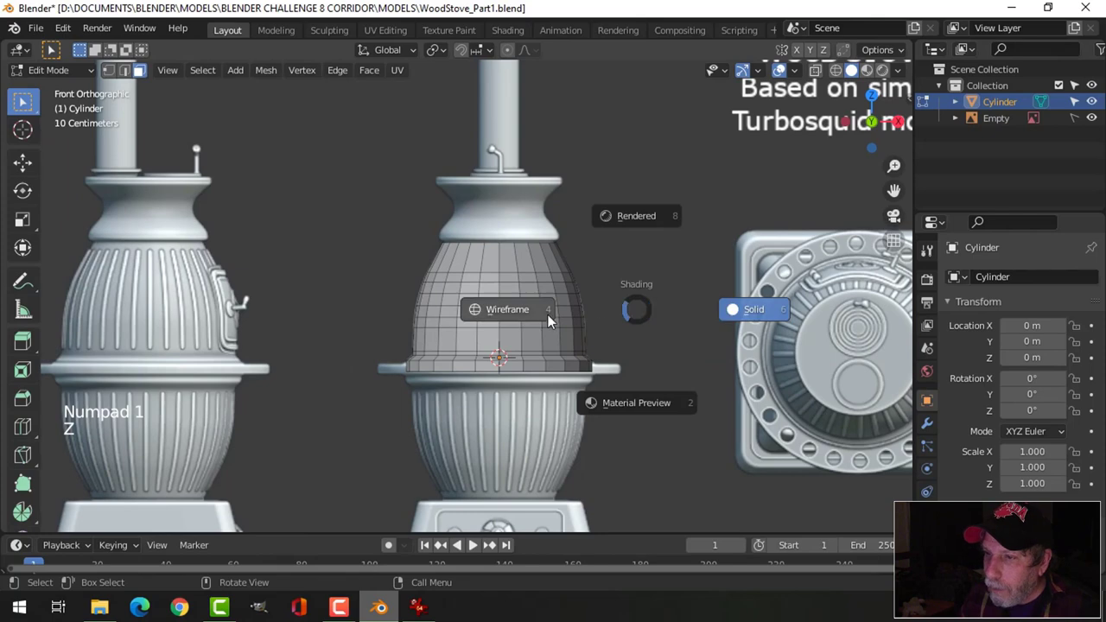
{"action": "scroll", "scroll_direction": "up", "scroll_amount": 3}
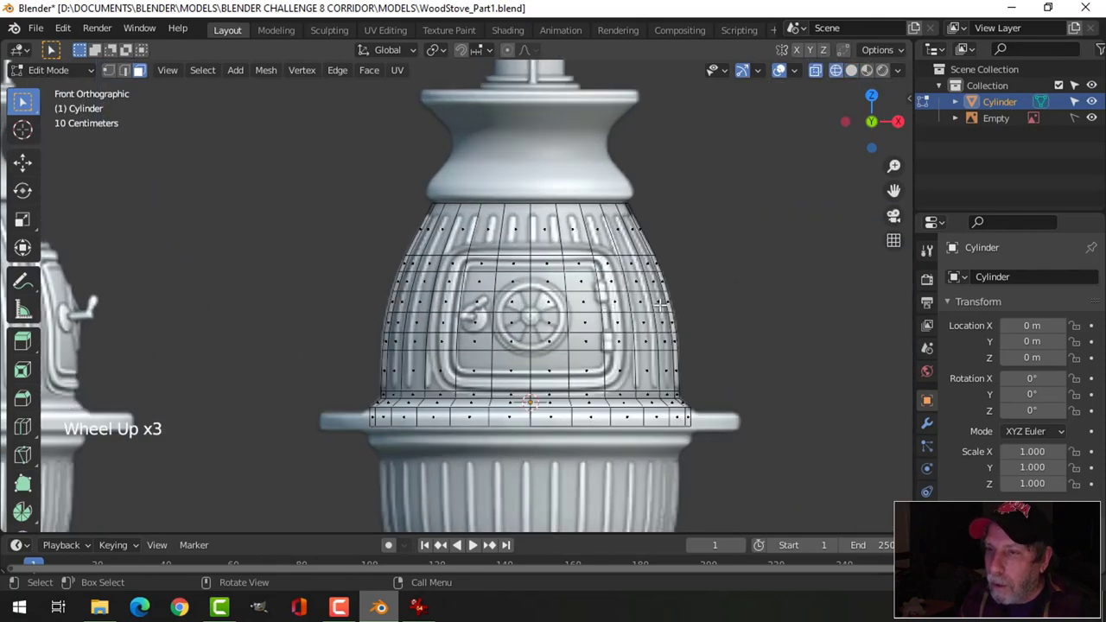
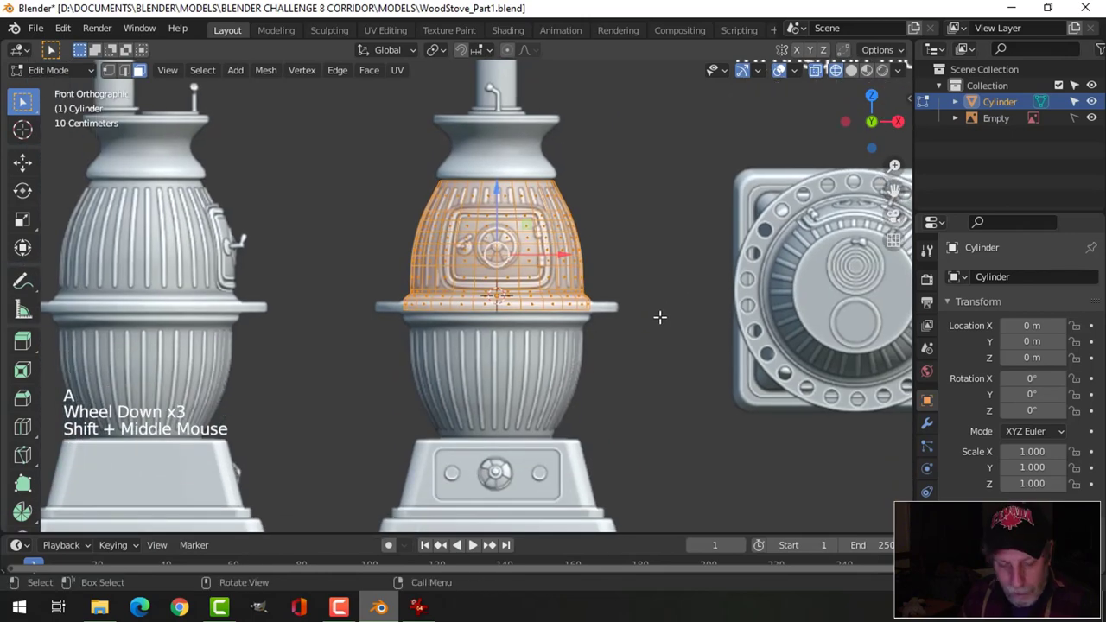
{"action": "key", "text": "shift+d"}
{"action": "key", "text": "r"}
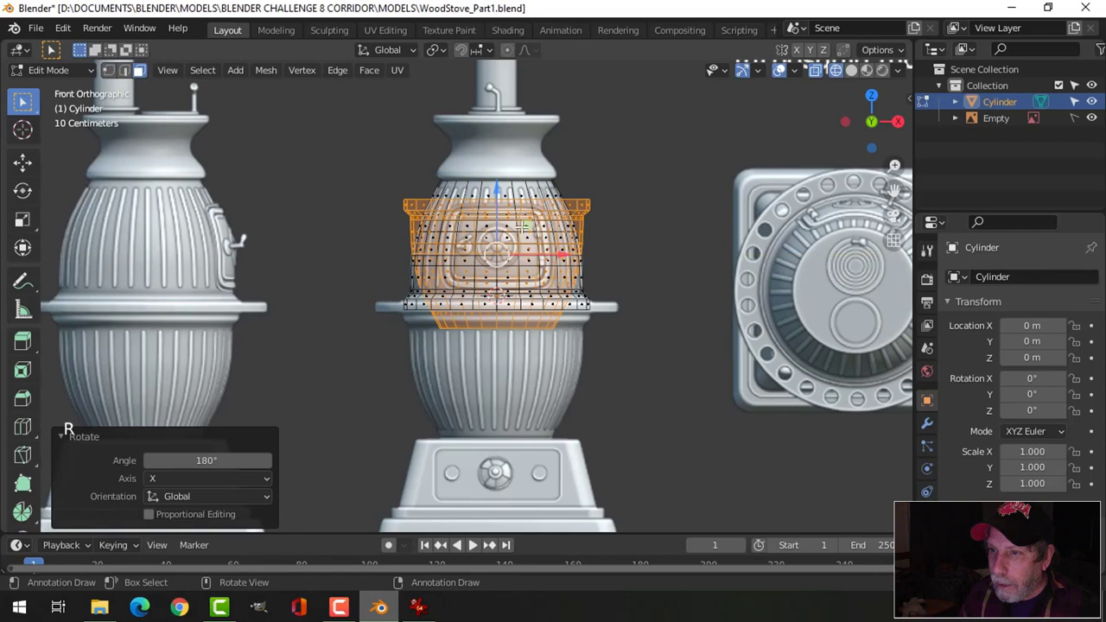
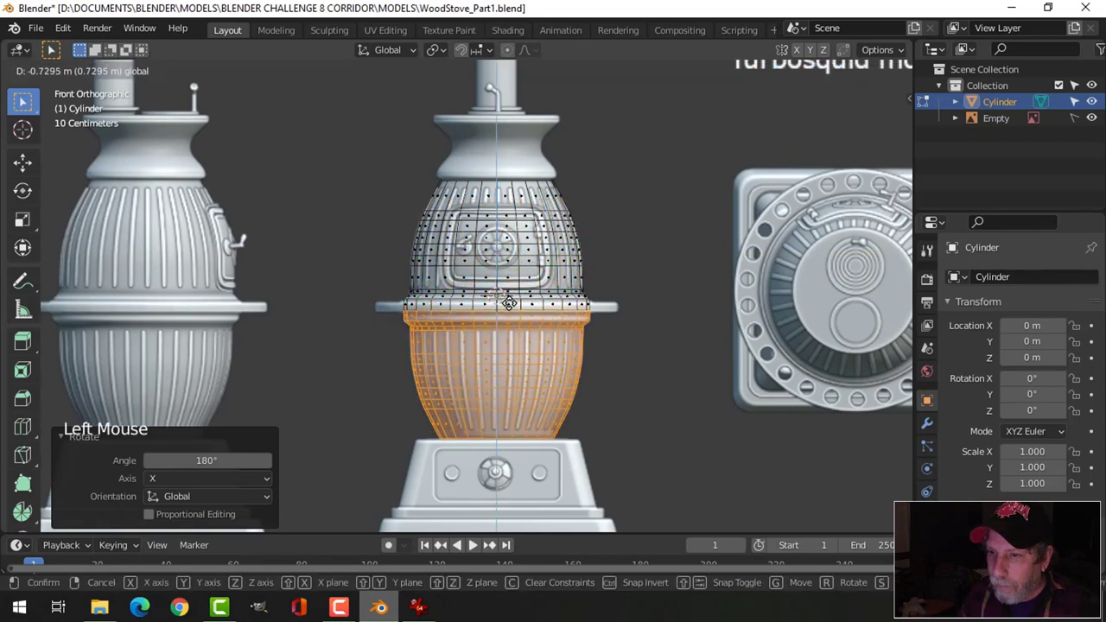
{"action": "scroll", "scroll_direction": "up", "scroll_amount": 3}
{"action": "scroll", "scroll_direction": "up", "scroll_amount": 3}
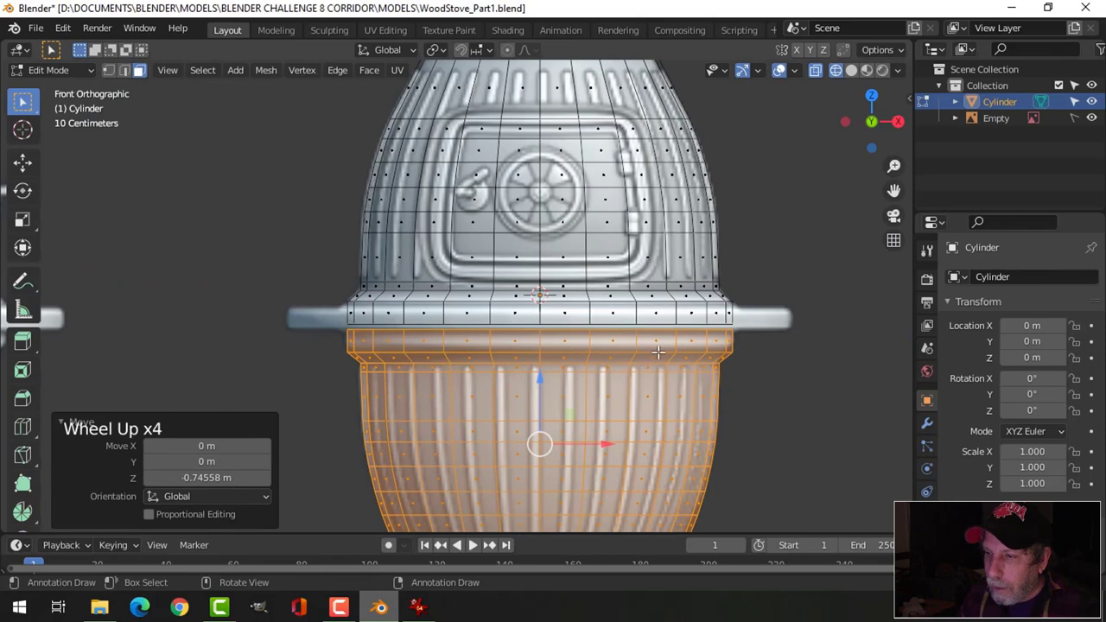
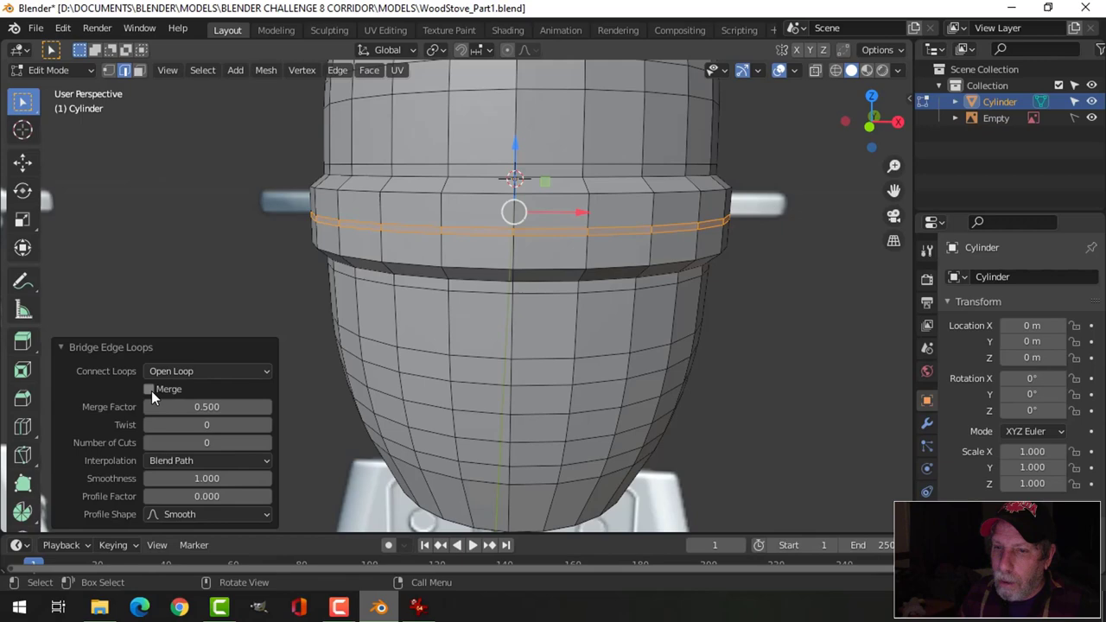
Step: Return to Object Mode and zoom out in front orthographic view to see the whole body beside the references
{"action": "left_click", "coordinate": [156, 397]}
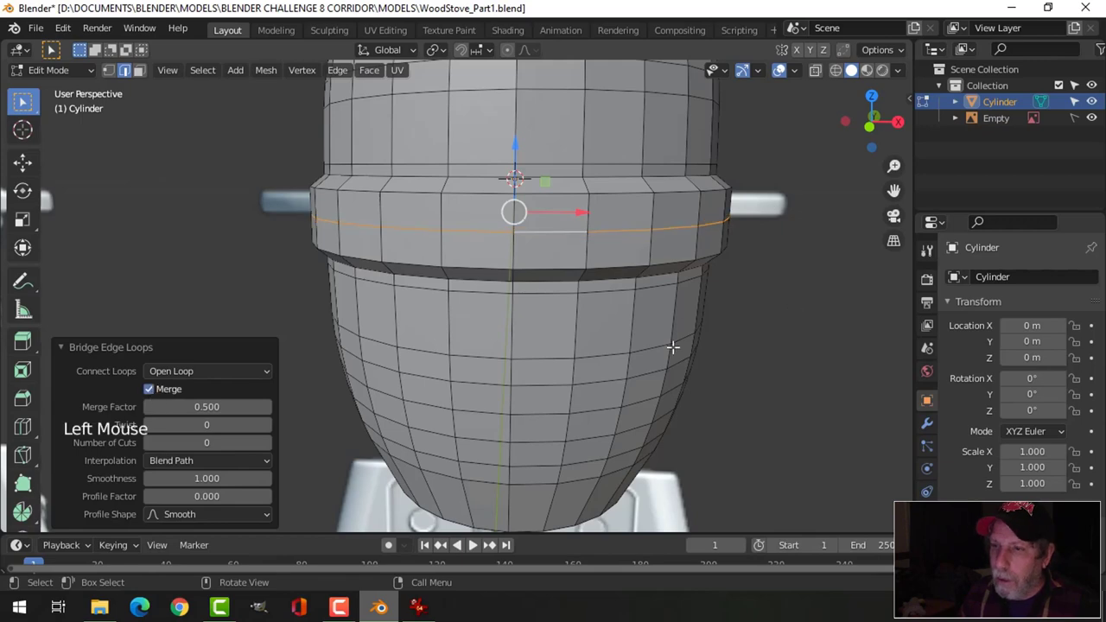
{"action": "key", "text": "alt+a"}
{"action": "scroll", "scroll_direction": "down", "scroll_amount": 3}
{"action": "key", "text": "Tab"}
{"action": "scroll", "scroll_direction": "down", "scroll_amount": 3}
{"action": "middle_click", "coordinate": [653, 345]}
{"action": "middle_click", "coordinate": [641, 271]}
{"action": "scroll", "scroll_direction": "down", "scroll_amount": 3}
{"action": "middle_click", "coordinate": [616, 349]}
{"action": "key", "text": "KP_1"}
{"action": "scroll", "scroll_direction": "up", "scroll_amount": 3}
{"action": "scroll", "scroll_direction": "down", "scroll_amount": 3}
{"action": "scroll", "scroll_direction": "down", "scroll_amount": 3}
{"action": "scroll", "scroll_direction": "down", "scroll_amount": 3}
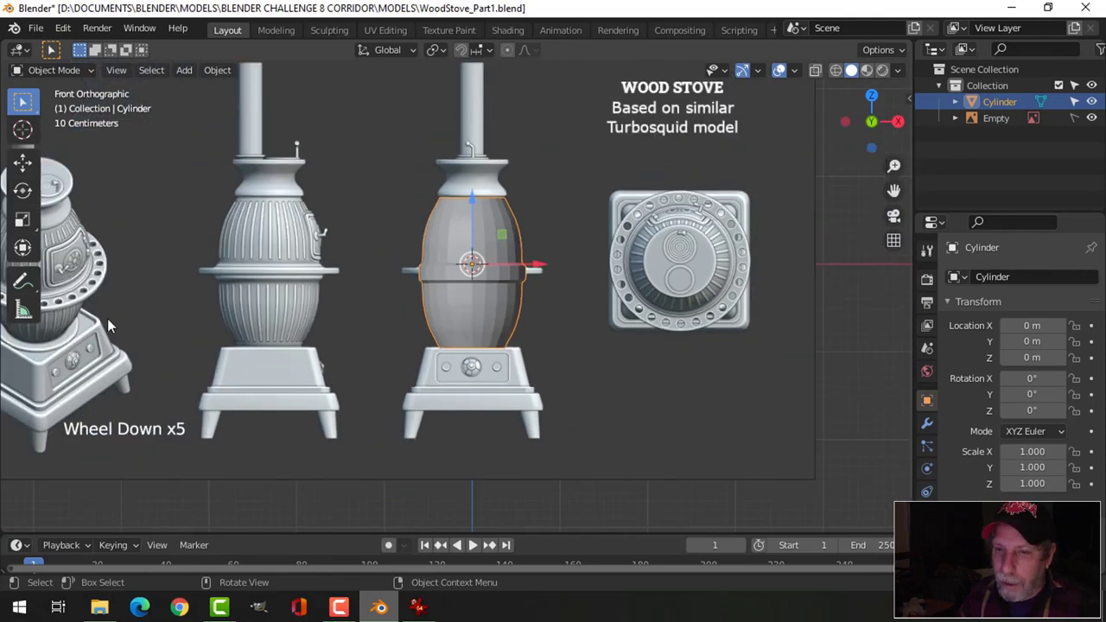
Step: In Edit Mode, narrow the top rim under the neck and show the reference models again
{"action": "scroll", "scroll_direction": "up", "scroll_amount": 3}
{"action": "key", "text": "Tab"}
{"action": "scroll", "scroll_direction": "up", "scroll_amount": 3}
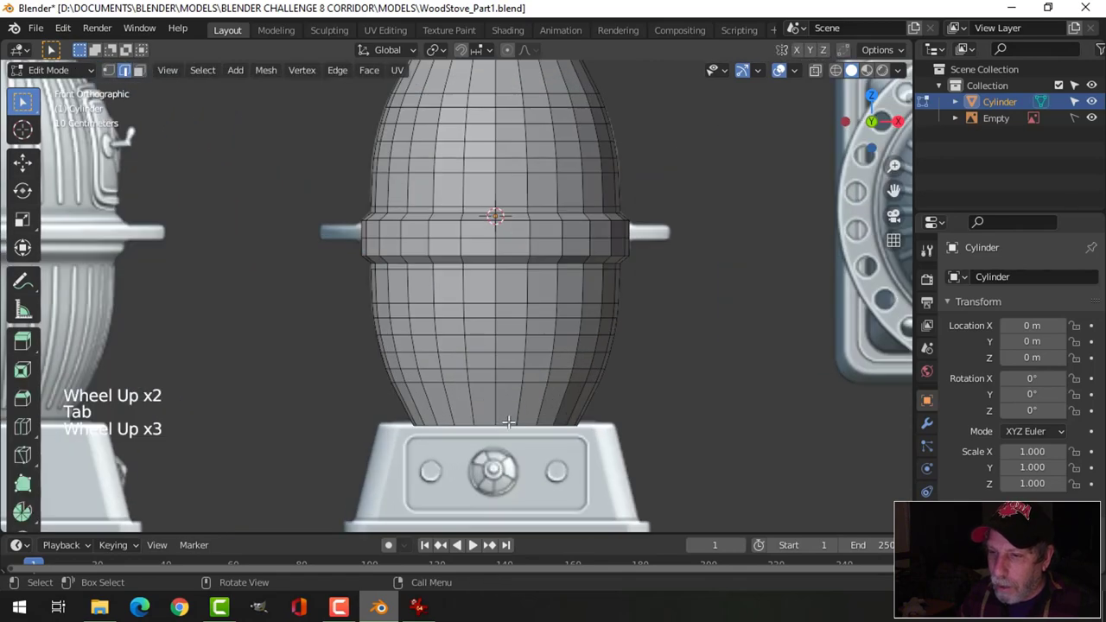
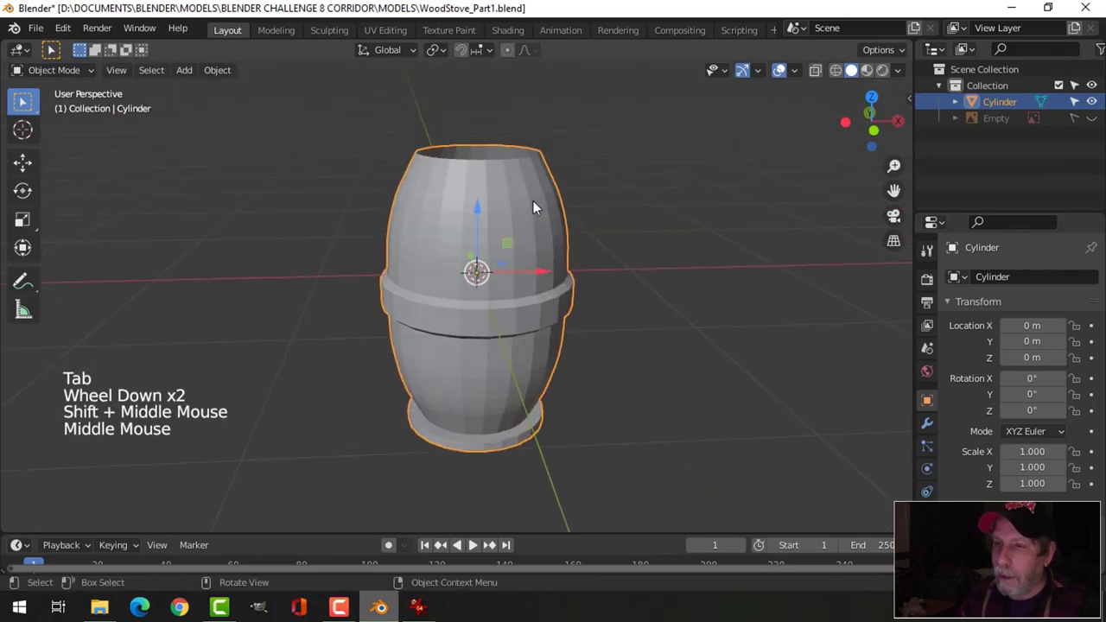
{"action": "middle_click", "coordinate": [547, 223]}
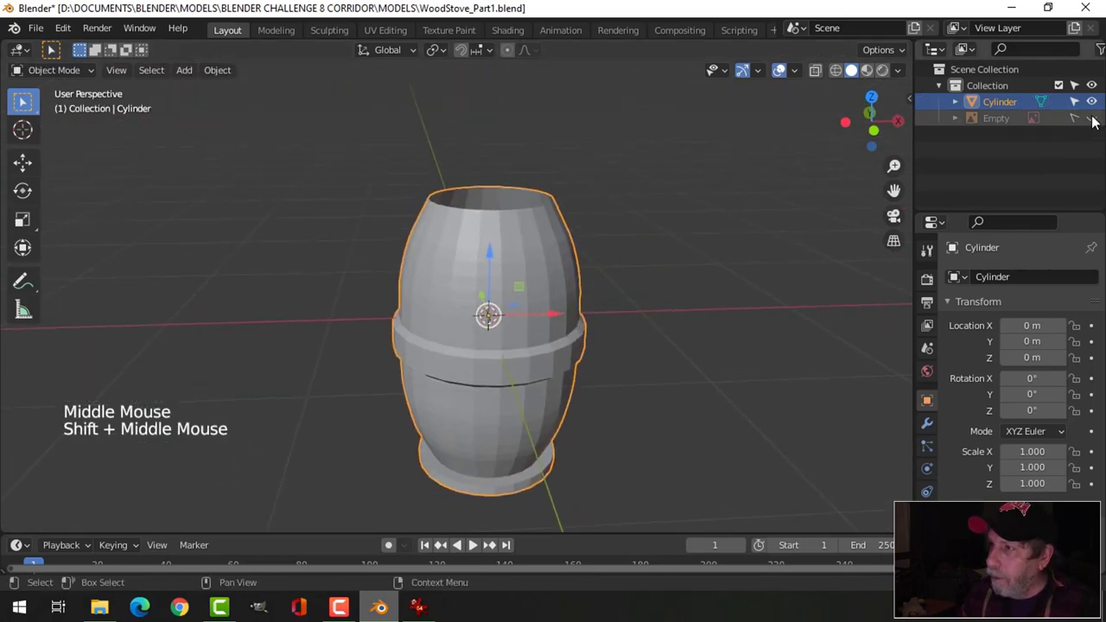
{"action": "left_click", "coordinate": [1096, 122]}
{"action": "scroll", "scroll_direction": "up", "scroll_amount": 3}
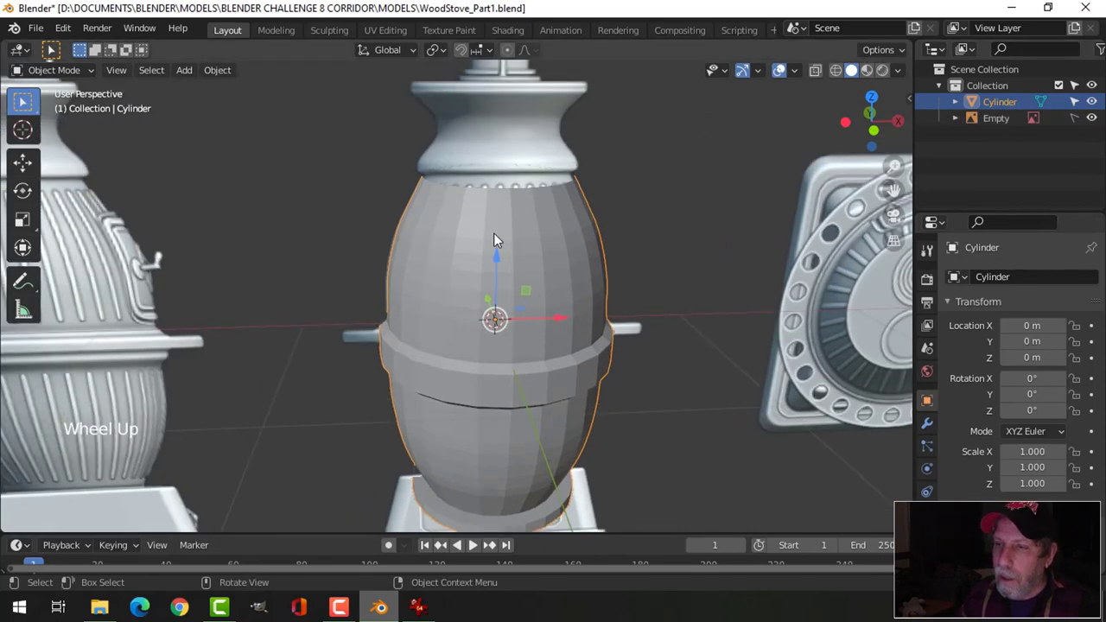
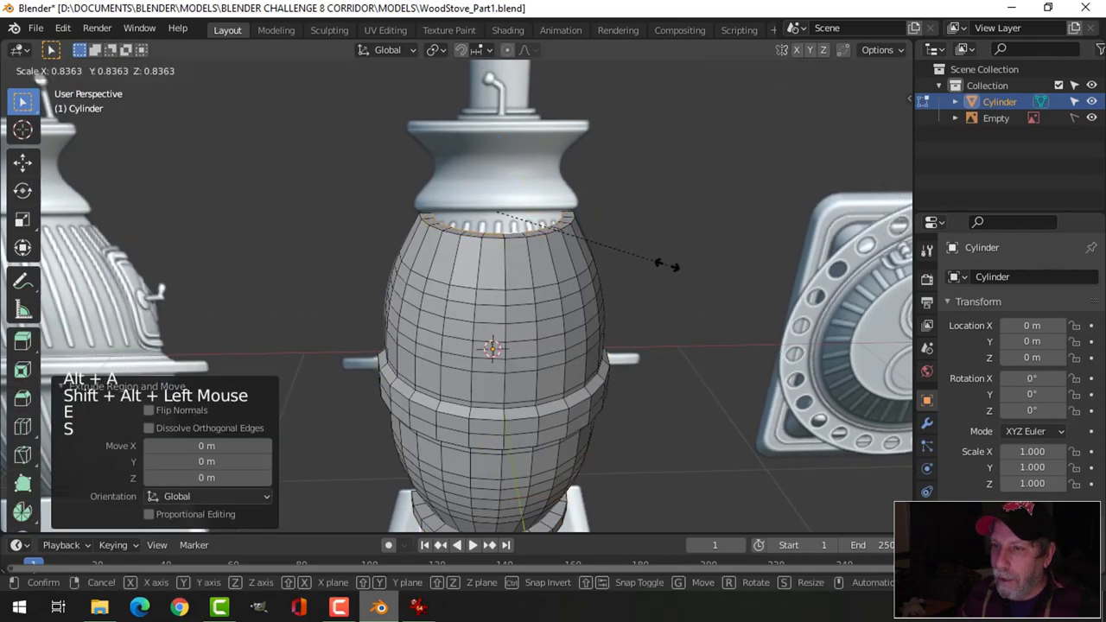
{"action": "key", "text": "Tab"}
Step: Add a level-2 Subdivision Surface modifier and set the body to smooth shading
{"action": "middle_click", "coordinate": [662, 340]}
{"action": "scroll", "scroll_direction": "down", "scroll_amount": 3}
{"action": "middle_click", "coordinate": [667, 331]}
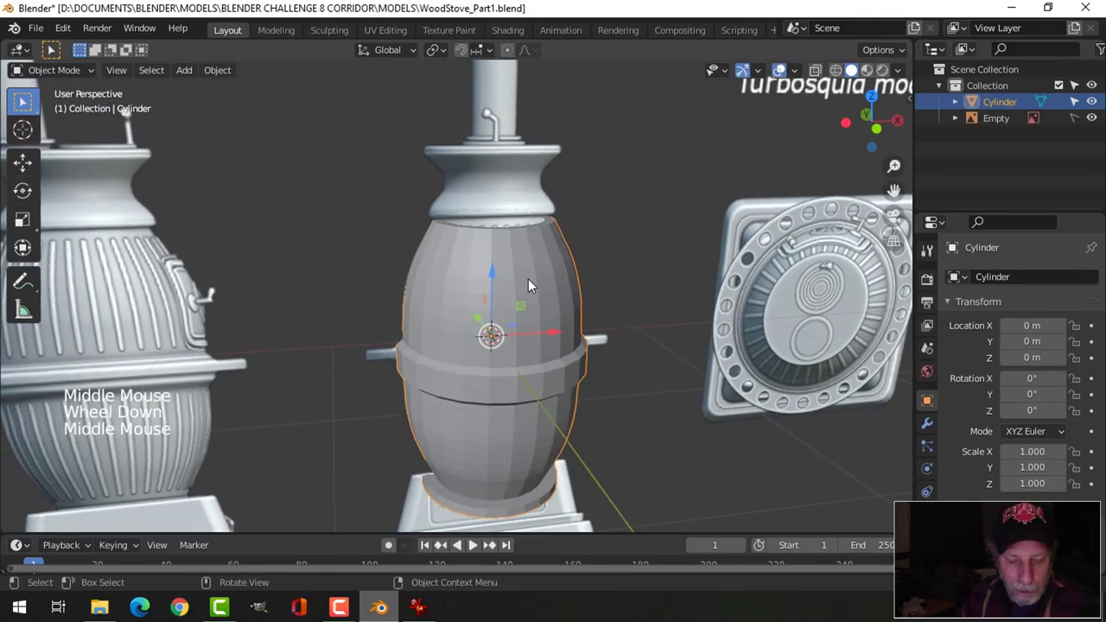
{"action": "key", "text": "ctrl+2"}
{"action": "right_click", "coordinate": [534, 283]}
{"action": "middle_click", "coordinate": [656, 327]}
{"action": "scroll", "scroll_direction": "down", "scroll_amount": 3}
{"action": "middle_click", "coordinate": [605, 385]}
{"action": "scroll", "scroll_direction": "up", "scroll_amount": 3}
{"action": "middle_click", "coordinate": [603, 343]}
{"action": "middle_click", "coordinate": [612, 367]}
Step: Zoom in on the top rim beneath the neck in front orthographic view
{"action": "key", "text": "KP_1"}
{"action": "scroll", "scroll_direction": "up", "scroll_amount": 3}
{"action": "middle_click", "coordinate": [587, 313]}
{"action": "scroll", "scroll_direction": "up", "scroll_amount": 3}
{"action": "middle_click", "coordinate": [527, 322]}
{"action": "scroll", "scroll_direction": "up", "scroll_amount": 3}
Step: In Edit Mode, pick the top rim edge loop and duplicate it with Shift+D
{"action": "key", "text": "Tab"}
{"action": "key", "text": "alt+a"}
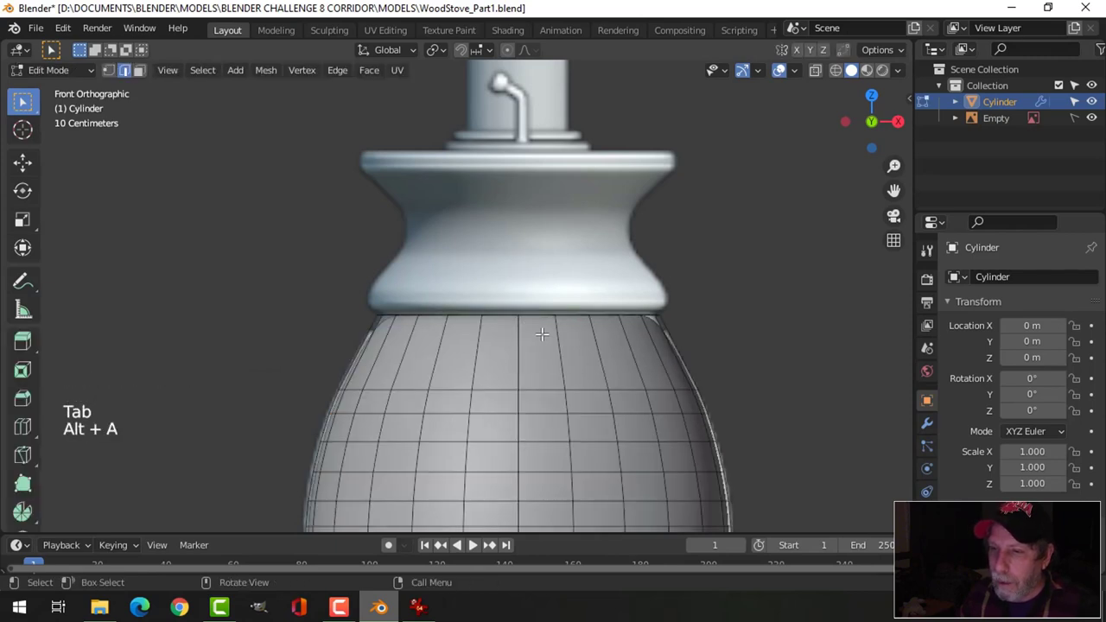
{"action": "key", "text": "2"}
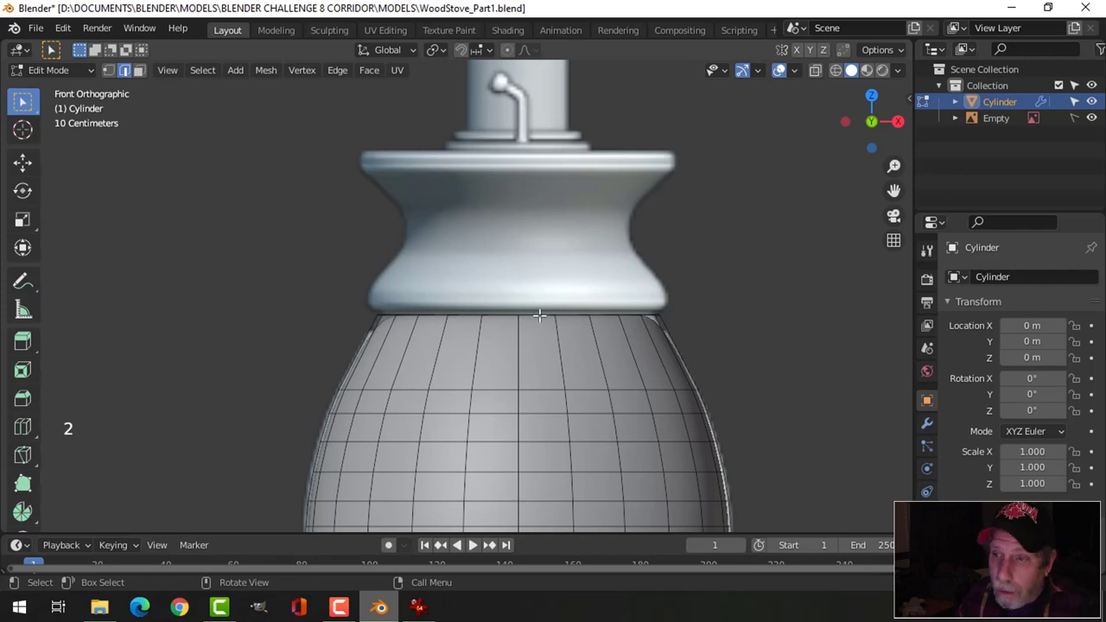
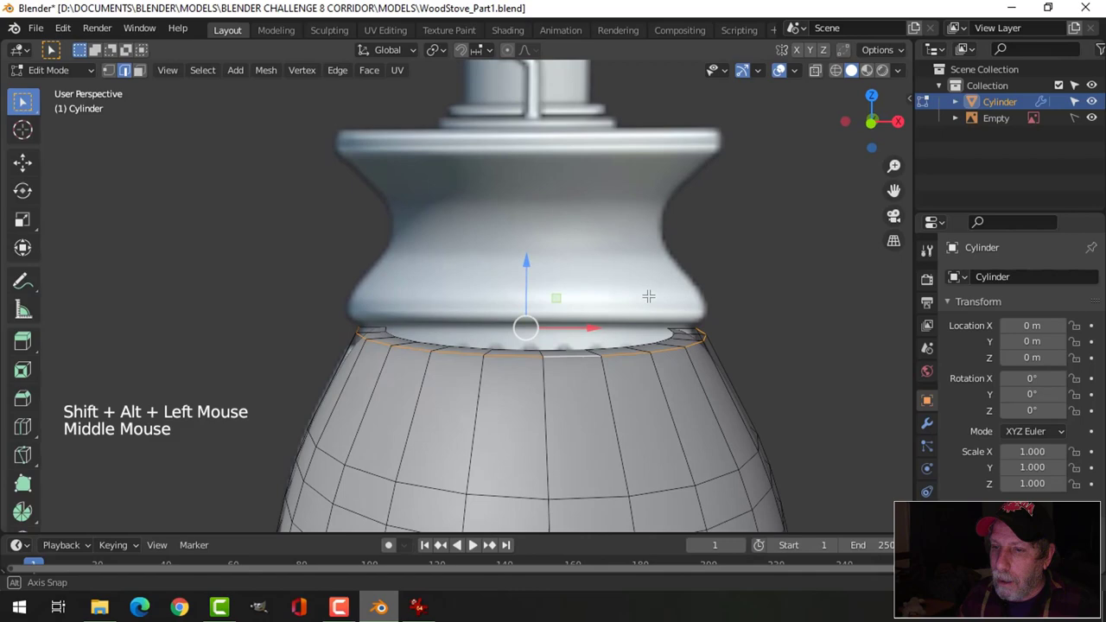
{"action": "key", "text": "shift+d"}
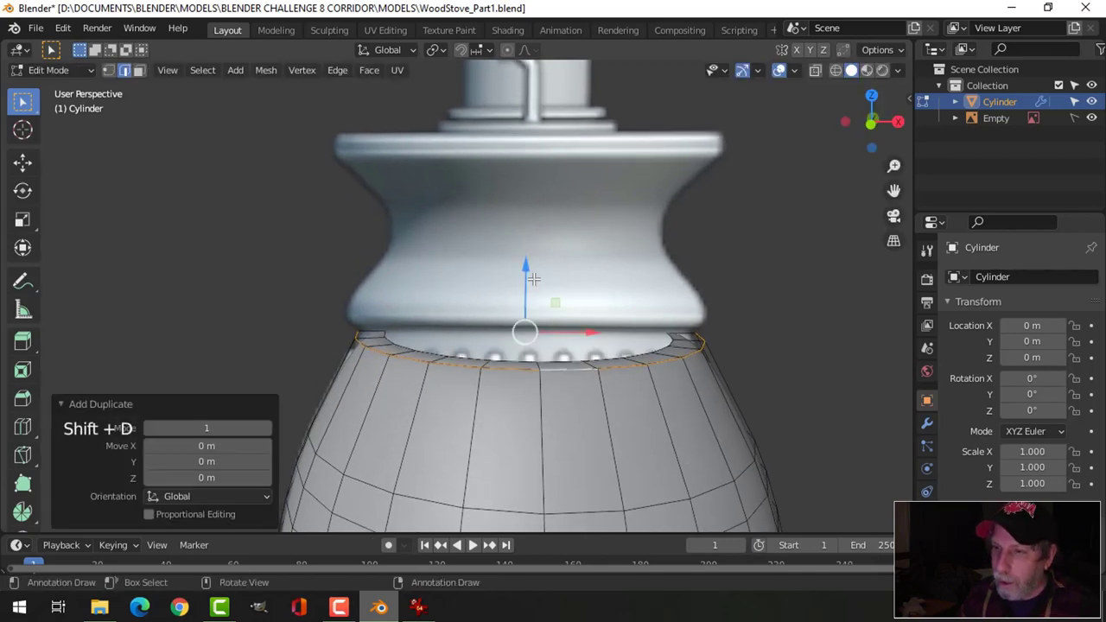
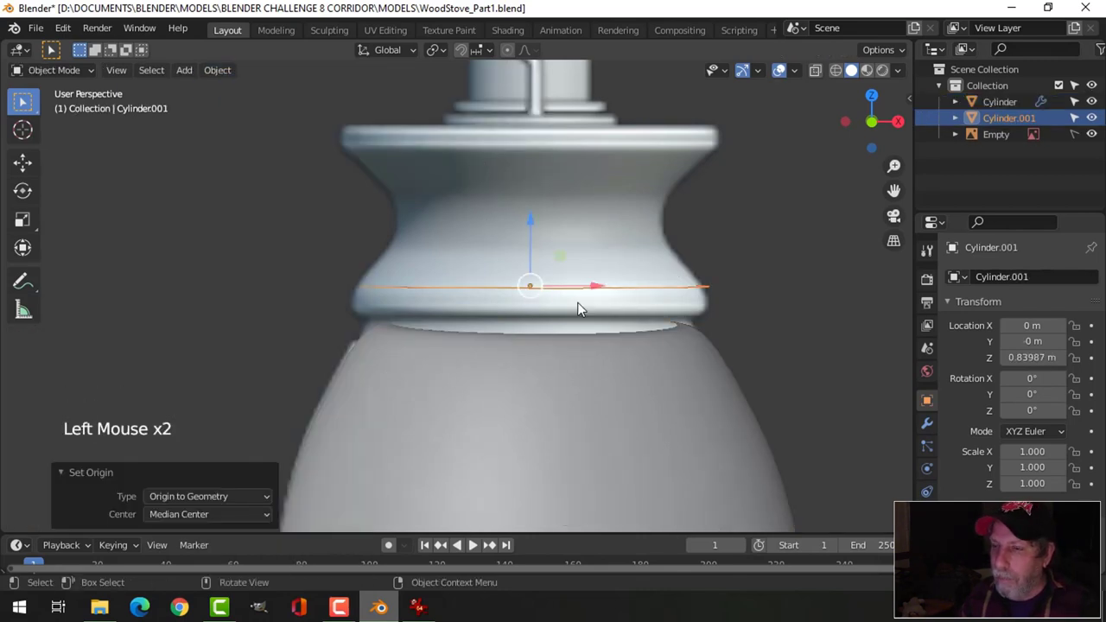
Step: Select Cylinder.001 and widen its rim ring into a broader collar base
{"action": "key", "text": "KP_1"}
{"action": "scroll", "scroll_direction": "up", "scroll_amount": 3}
{"action": "left_click", "coordinate": [536, 224]}
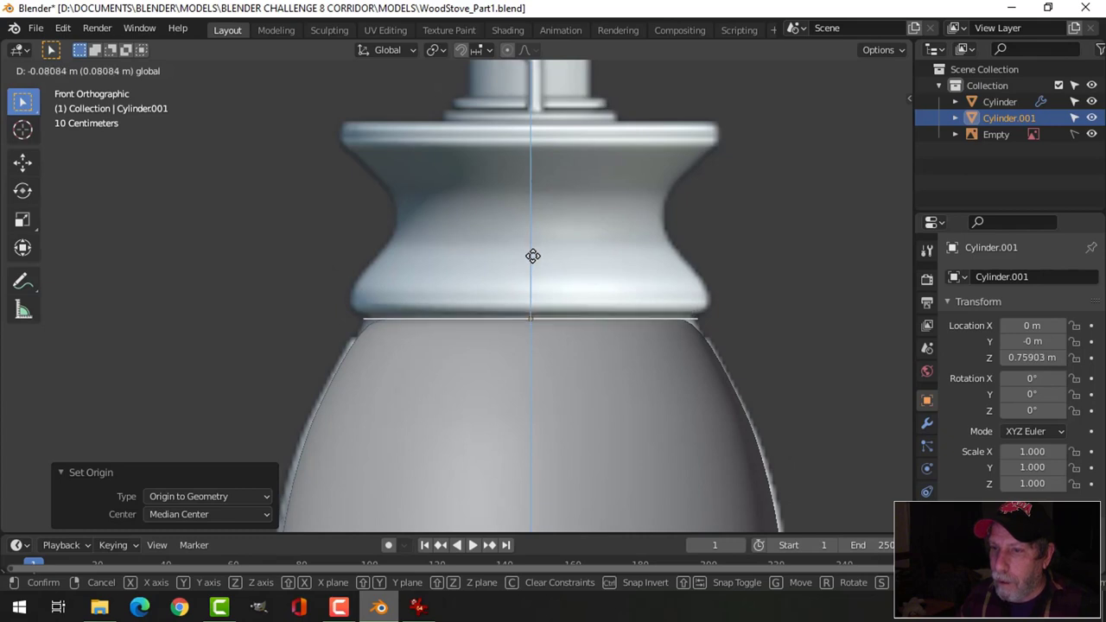
{"action": "key", "text": "Tab"}
{"action": "key", "text": "a"}
{"action": "key", "text": "s"}
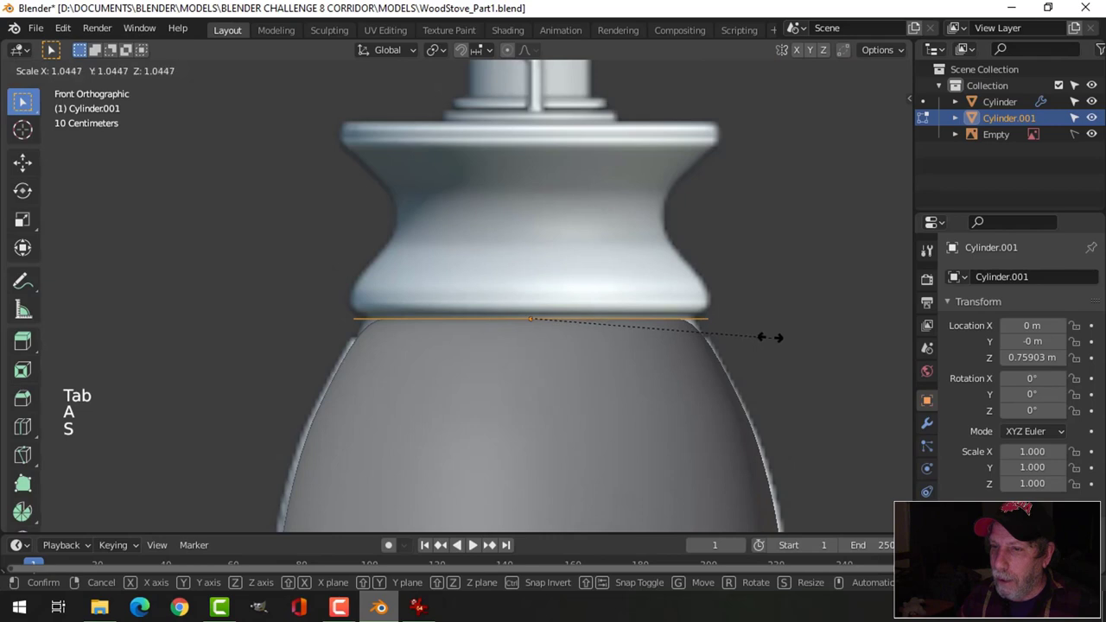
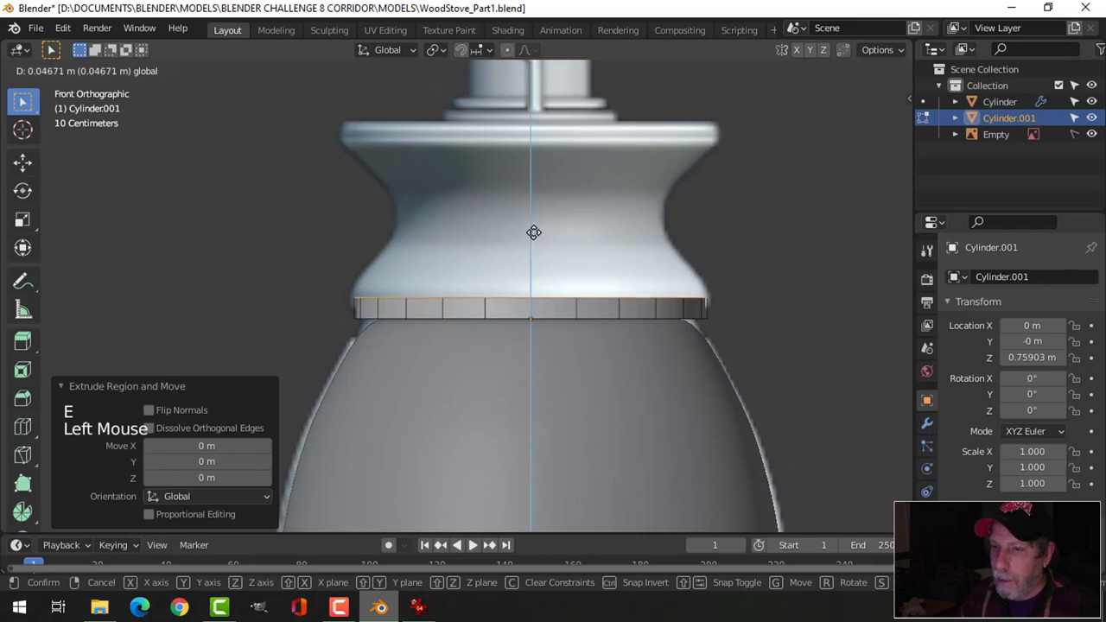
{"action": "key", "text": "s"}
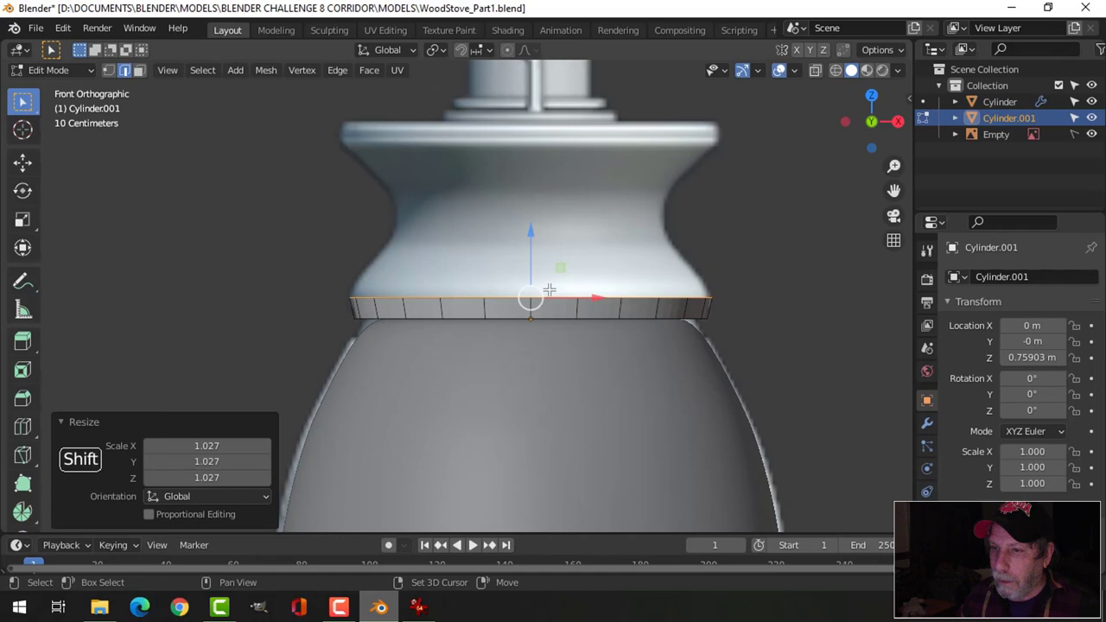
Step: Extrude the ring upward along Z and shrink the new top edge into a tapered neck
{"action": "key", "text": "z"}
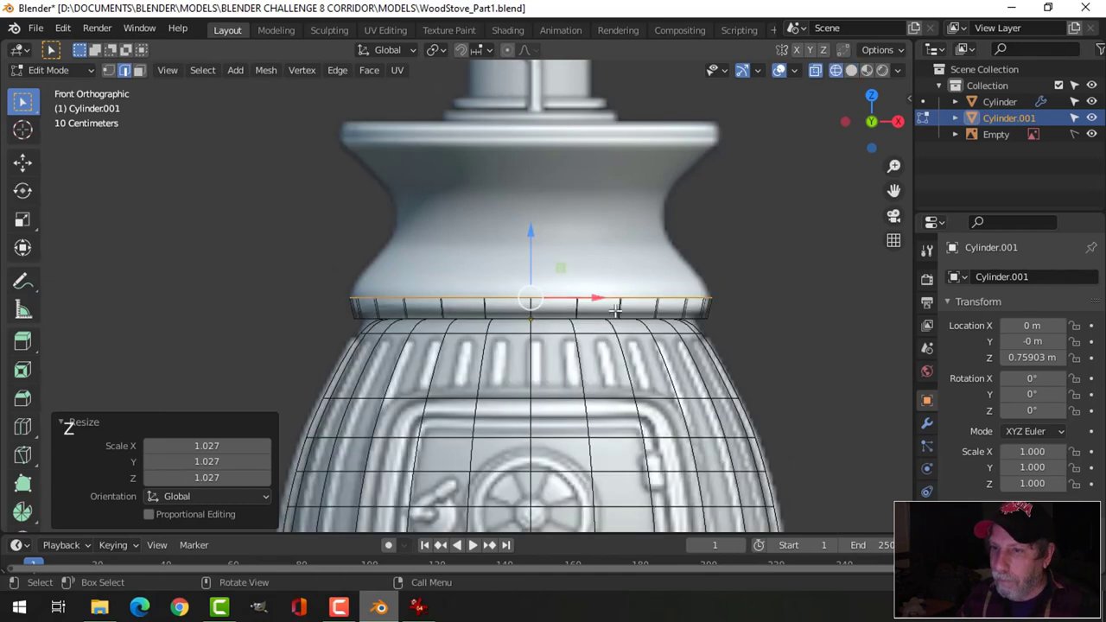
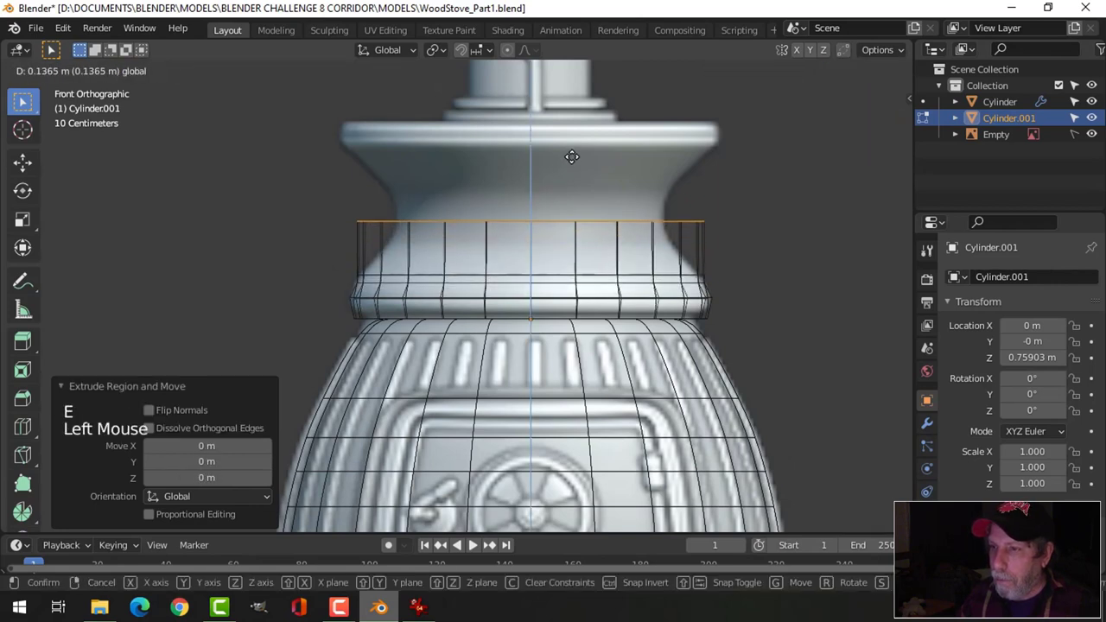
{"action": "key", "text": "s"}
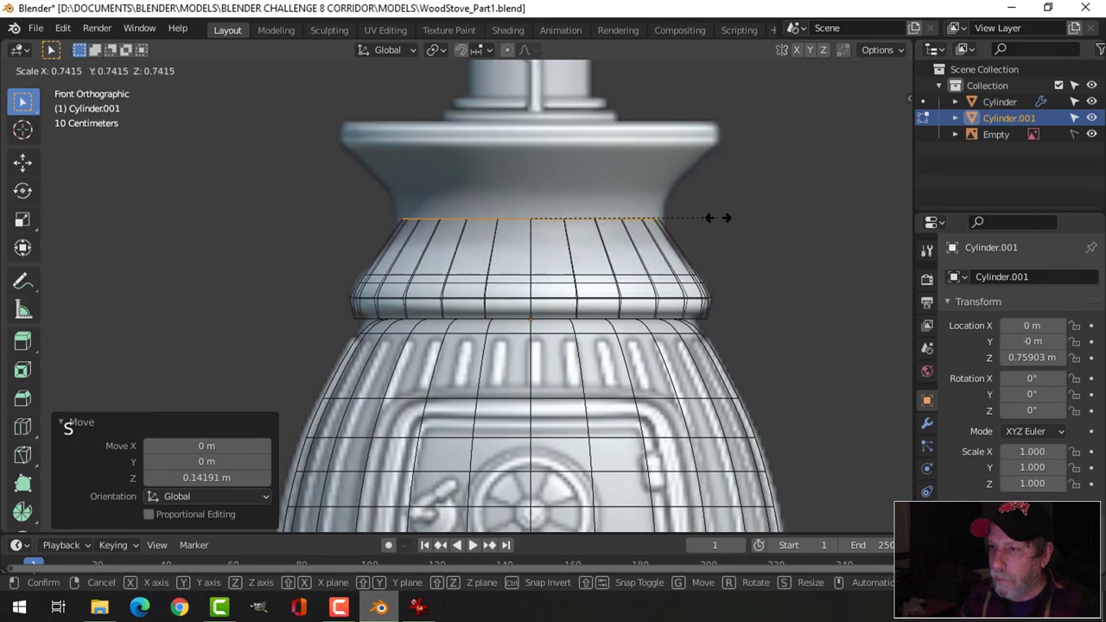
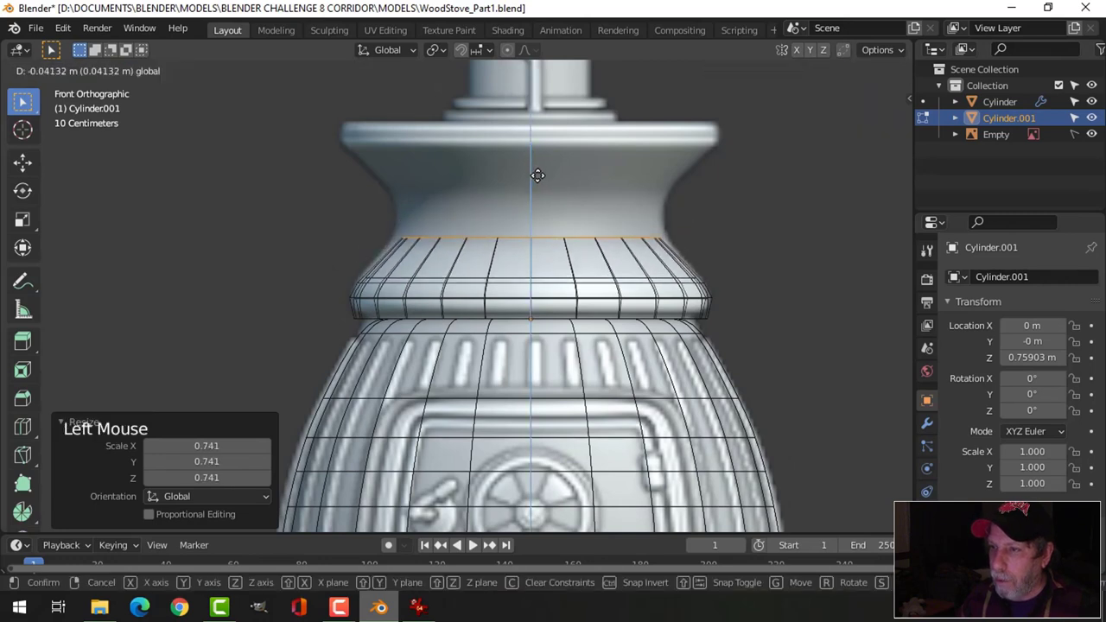
{"action": "key", "text": "s"}
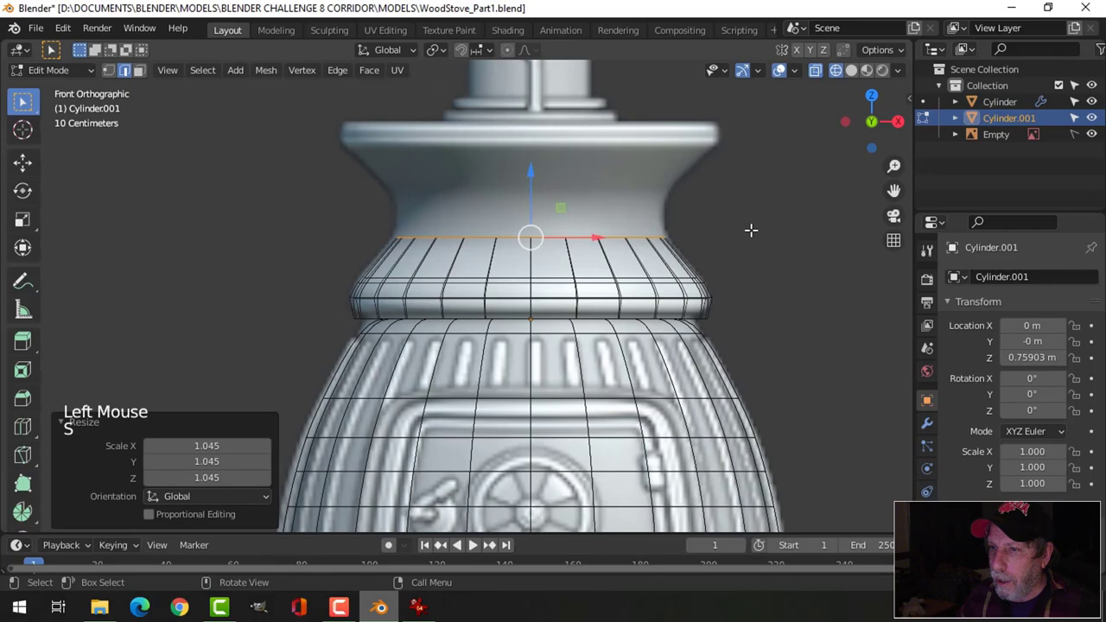
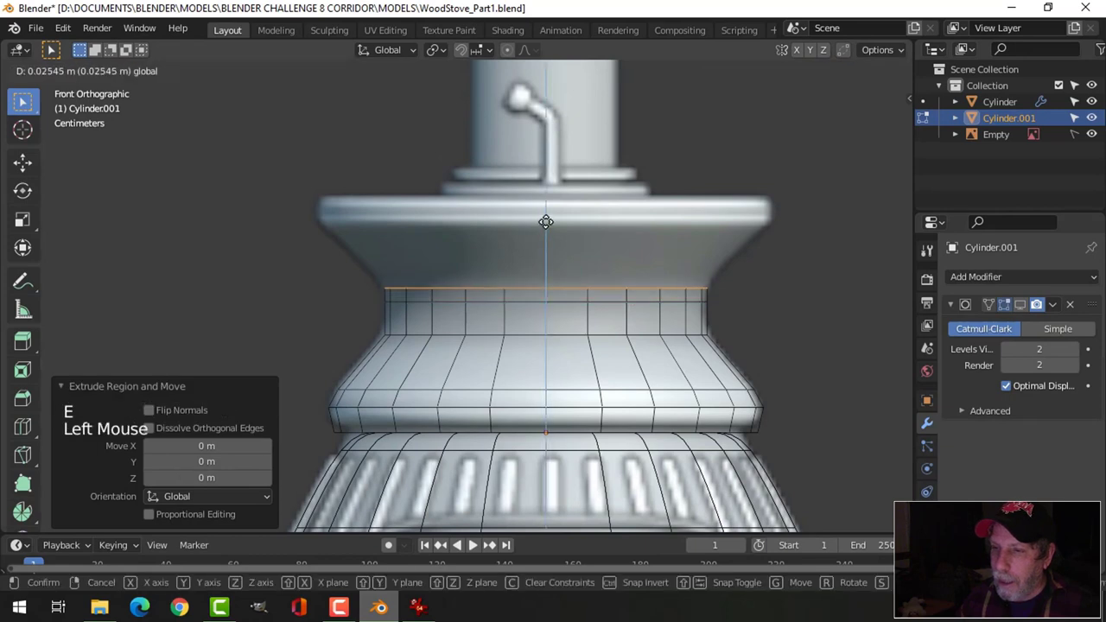
Step: Flare the collar's top edge outward, extrude and merge it into a closed cap
{"action": "key", "text": "s"}
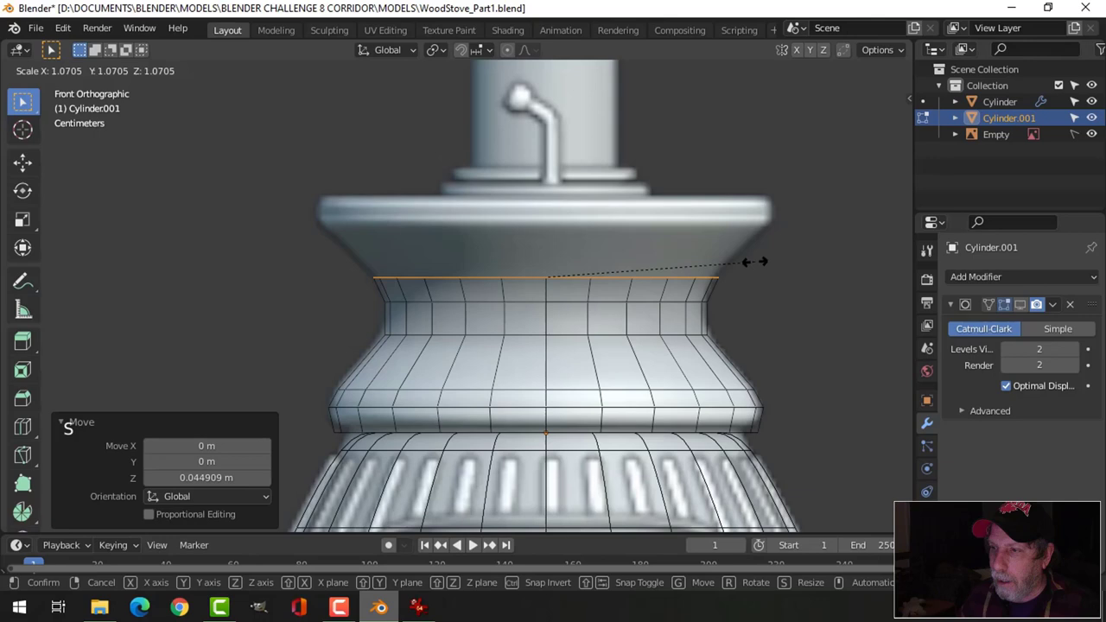
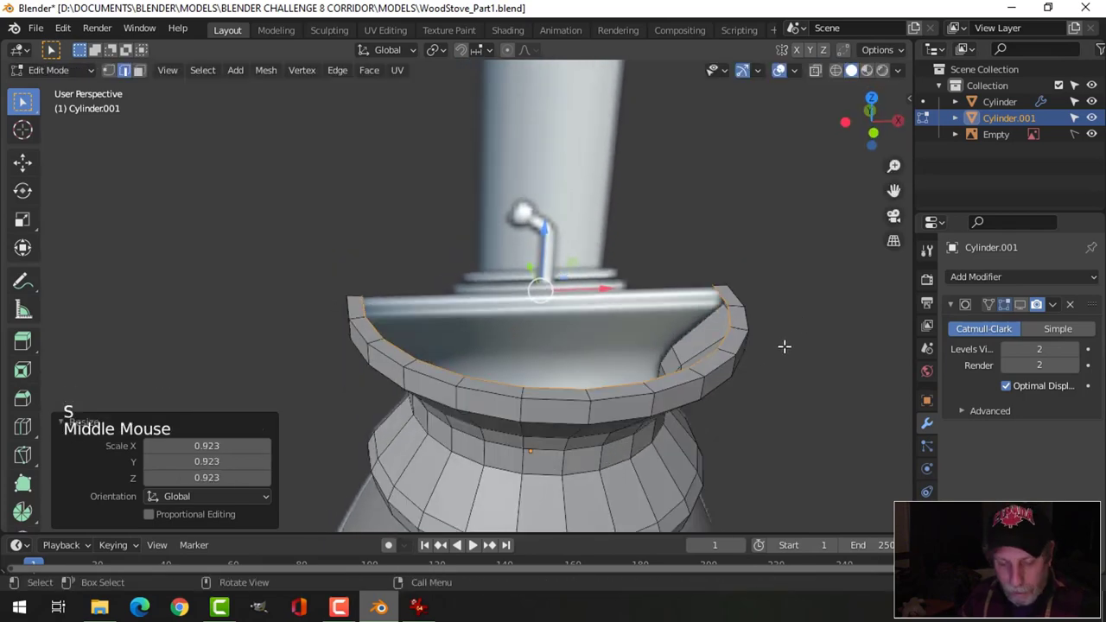
{"action": "key", "text": "e"}
{"action": "key", "text": "m"}
{"action": "key", "text": "Tab"}
{"action": "scroll", "scroll_direction": "down", "scroll_amount": 3}
{"action": "middle_click", "coordinate": [715, 391]}
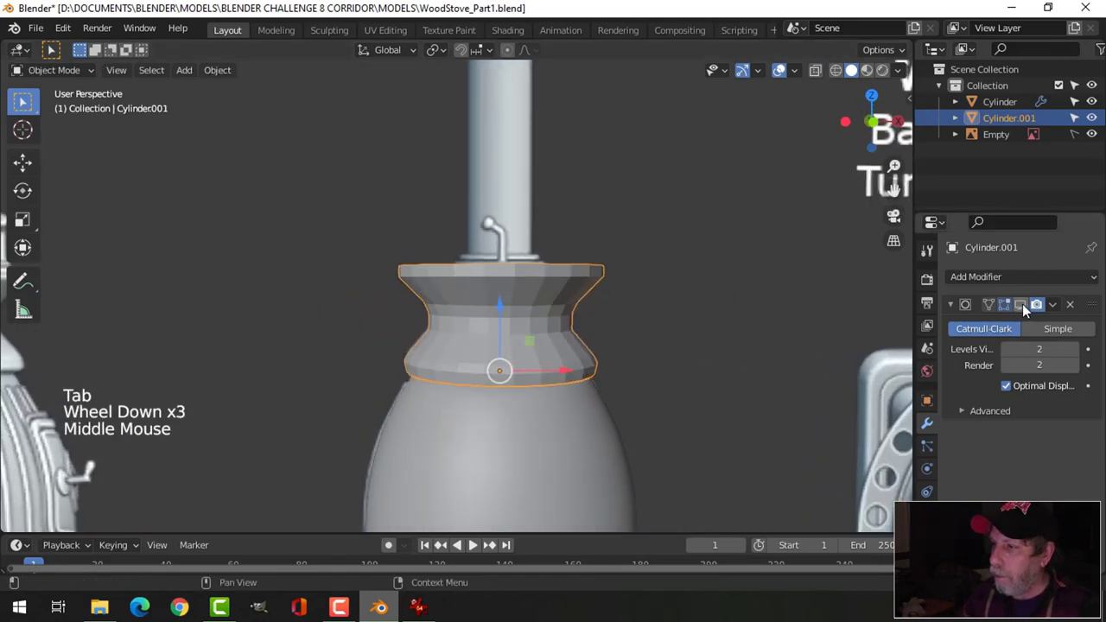
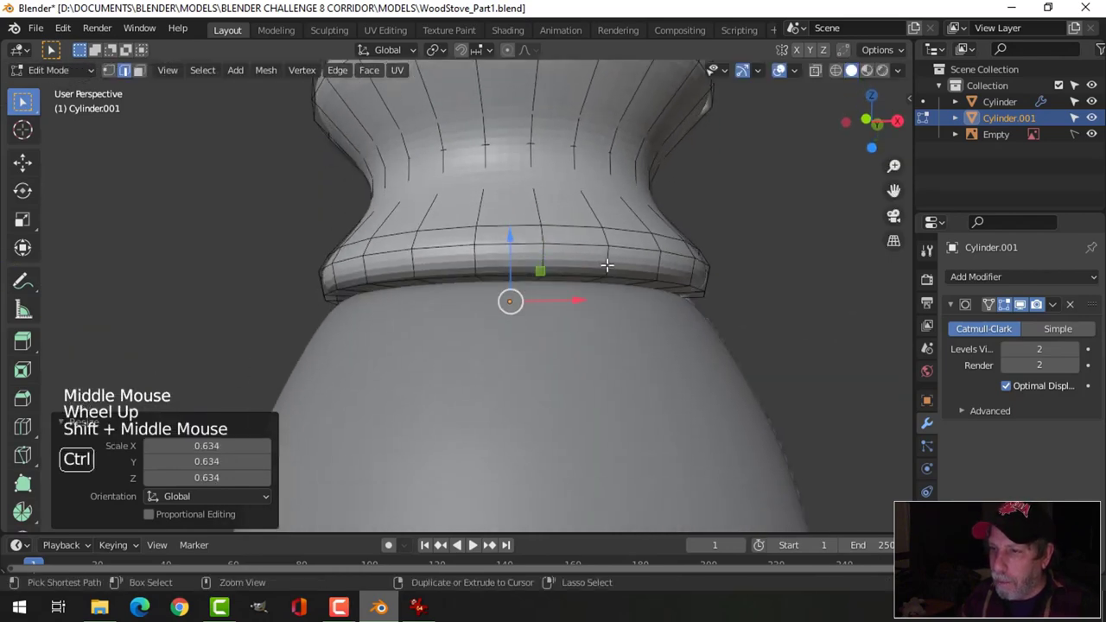
Step: Orbit and zoom in on the upper neck piece's top rim to prepare the cut
{"action": "key", "text": "ctrl+r"}
{"action": "key", "text": "Tab"}
{"action": "middle_click", "coordinate": [714, 303]}
{"action": "scroll", "scroll_direction": "down", "scroll_amount": 3}
{"action": "right_click", "coordinate": [523, 229]}
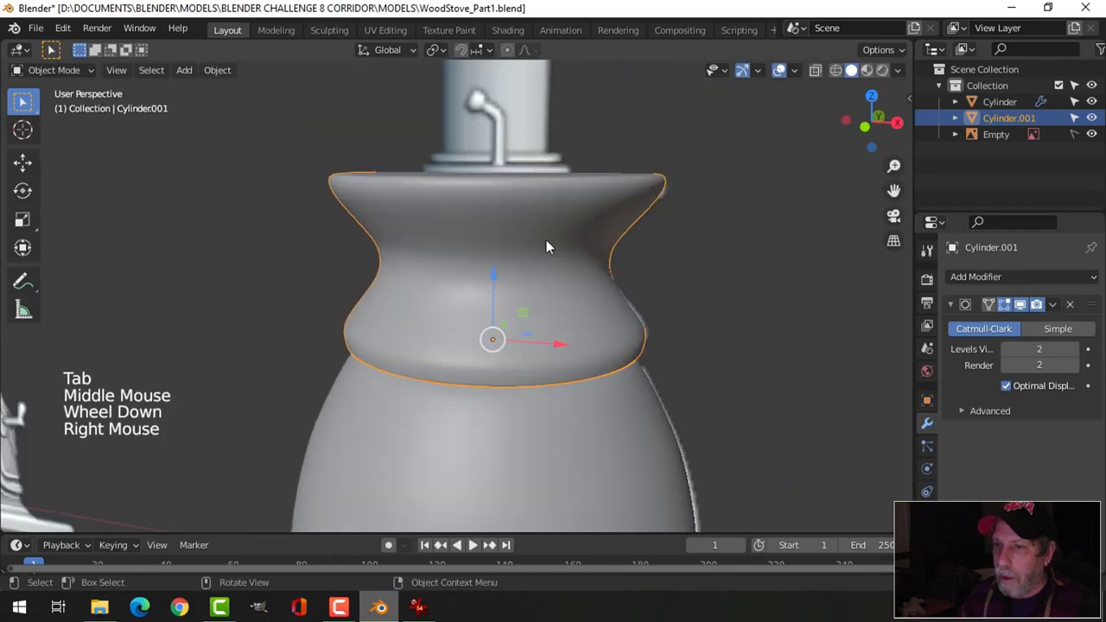
{"action": "scroll", "scroll_direction": "down", "scroll_amount": 3}
{"action": "middle_click", "coordinate": [635, 296]}
{"action": "key", "text": "alt+a"}
{"action": "middle_click", "coordinate": [633, 291]}
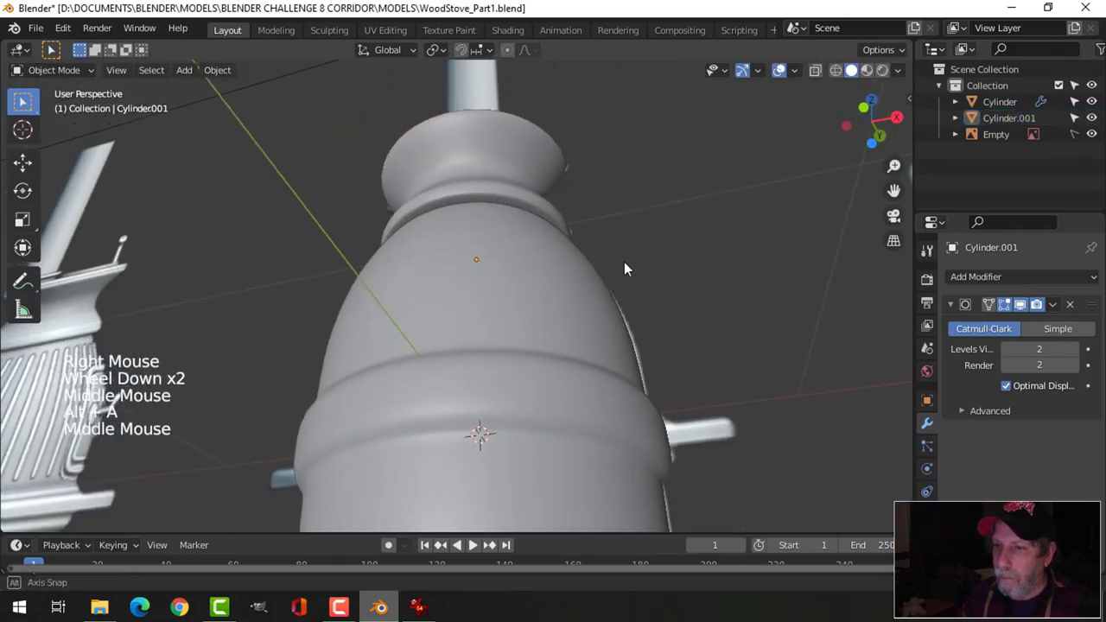
{"action": "scroll", "scroll_direction": "up", "scroll_amount": 3}
{"action": "middle_click", "coordinate": [593, 338]}
{"action": "middle_click", "coordinate": [601, 343]}
Step: Add an edge loop near Cylinder.001's top rim and slide it toward the edge to sharpen it
{"action": "left_click", "coordinate": [1099, 137]}
{"action": "key", "text": "Tab"}
{"action": "key", "text": "ctrl+r"}
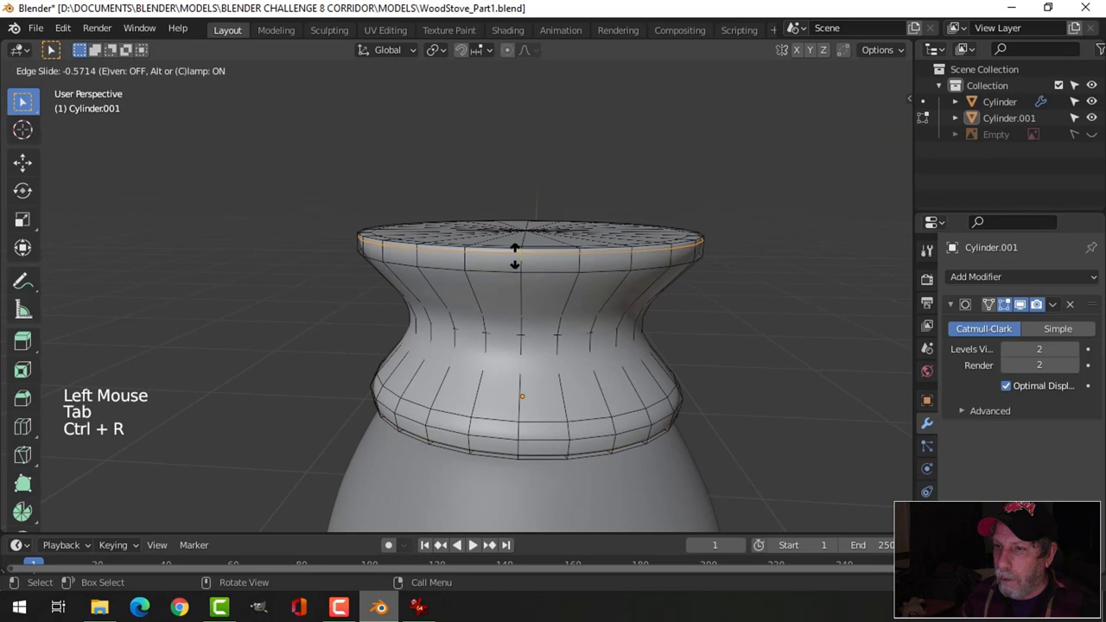
{"action": "key", "text": "ctrl+r"}
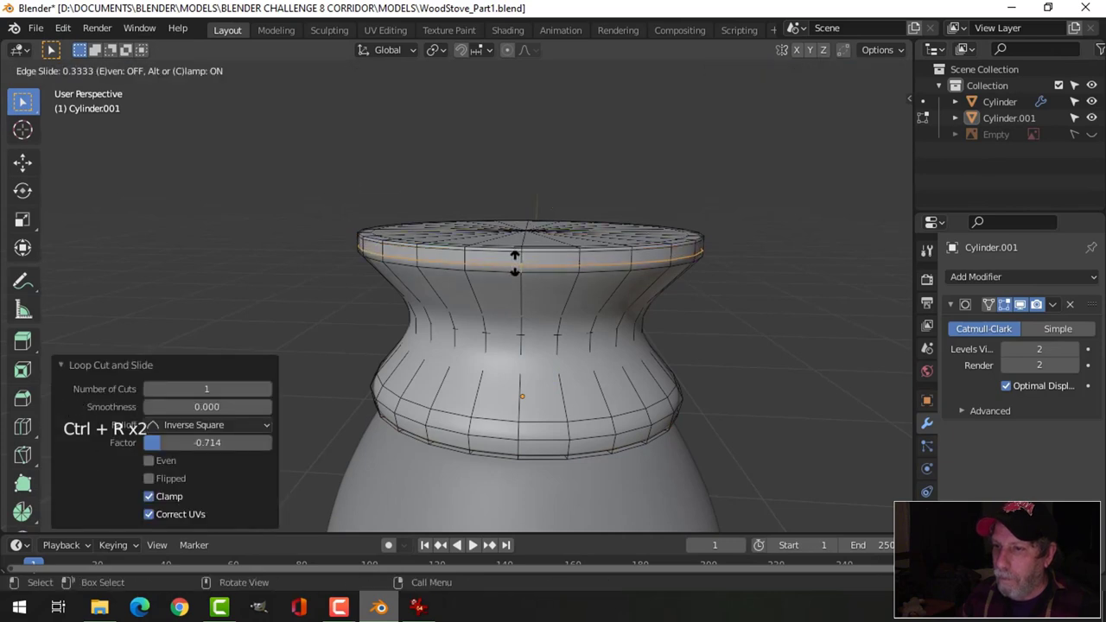
{"action": "key", "text": "Tab"}
{"action": "scroll", "scroll_direction": "down", "scroll_amount": 3}
{"action": "key", "text": "alt+a"}
{"action": "middle_click", "coordinate": [615, 343]}
Step: Save the stove file and orbit to compare the neck against the reference models
{"action": "key", "text": "ctrl+s"}
{"action": "scroll", "scroll_direction": "down", "scroll_amount": 3}
{"action": "middle_click", "coordinate": [587, 350]}
{"action": "scroll", "scroll_direction": "down", "scroll_amount": 3}
{"action": "middle_click", "coordinate": [591, 343]}
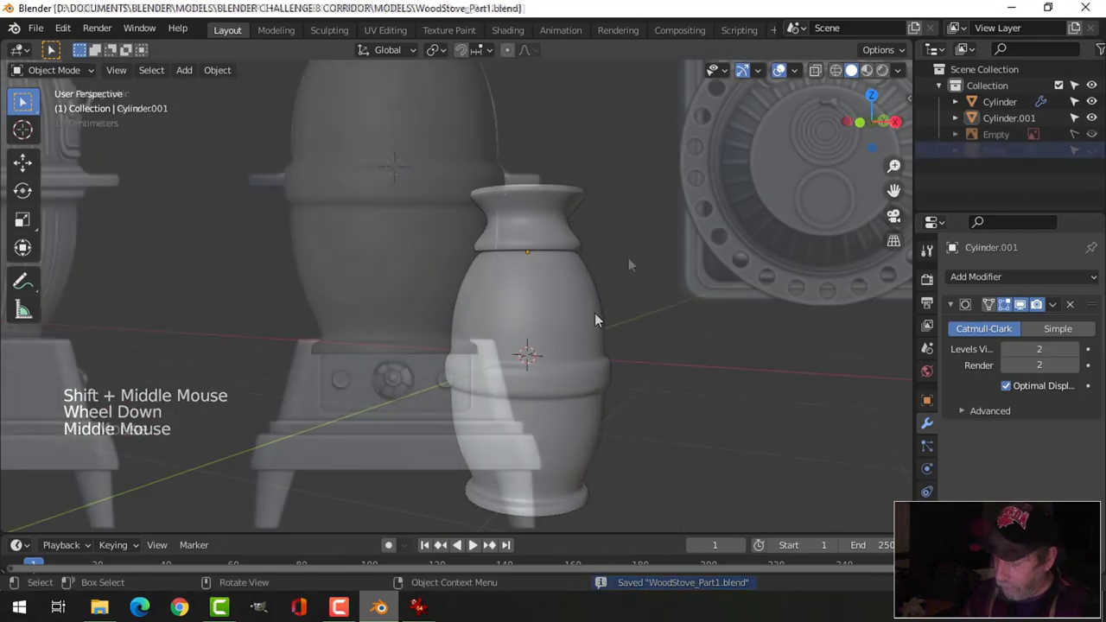
{"action": "scroll", "scroll_direction": "down", "scroll_amount": 3}
{"action": "left_click", "coordinate": [641, 239]}
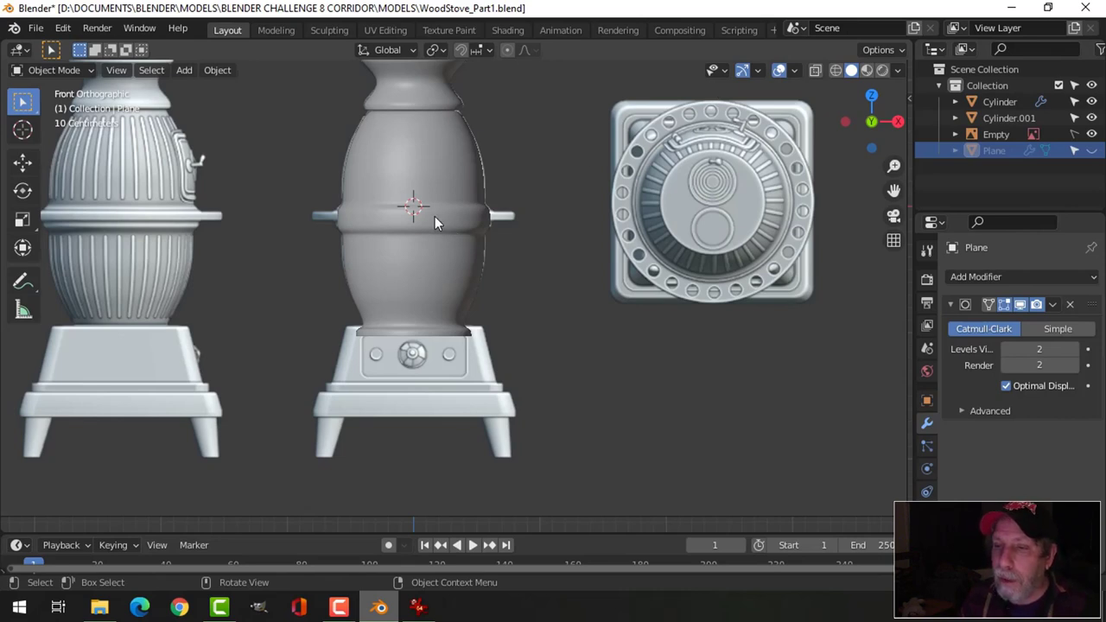
Step: Snap the 3D cursor to the body's bulge edge loop and add Plane.001 at that height
{"action": "left_click", "coordinate": [439, 223]}
{"action": "key", "text": "Tab"}
{"action": "scroll", "scroll_direction": "up", "scroll_amount": 3}
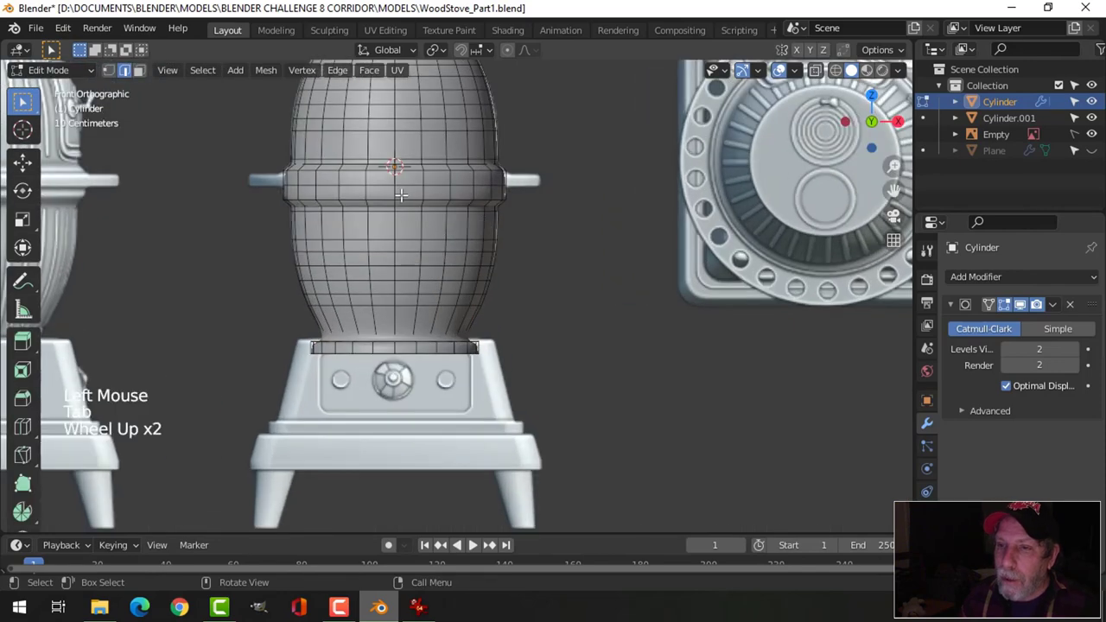
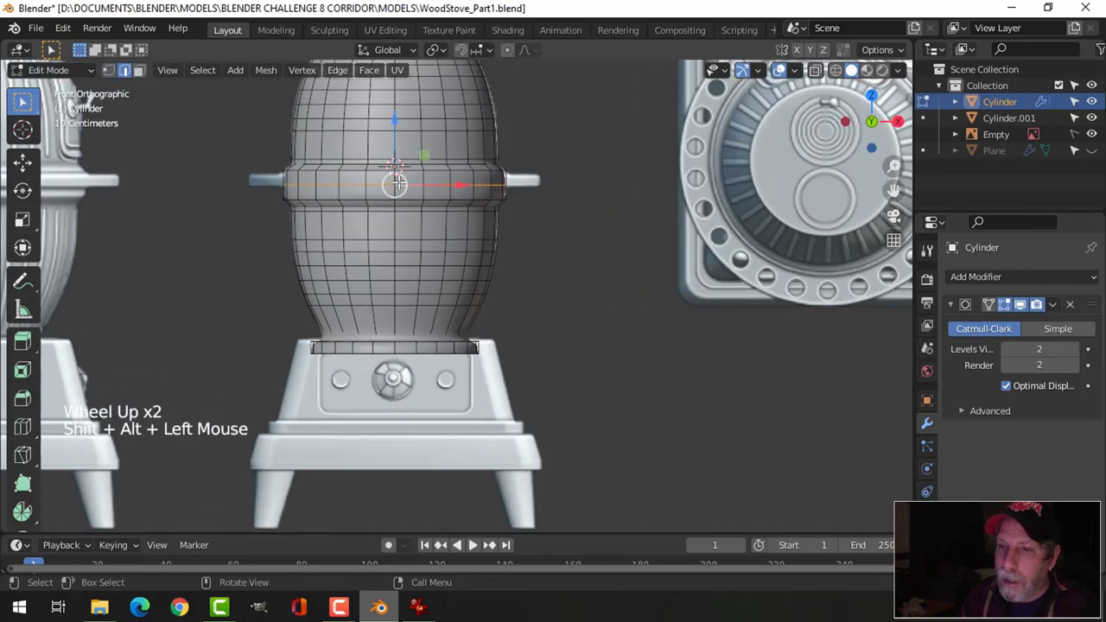
{"action": "key", "text": "shift+s"}
{"action": "key", "text": "Tab"}
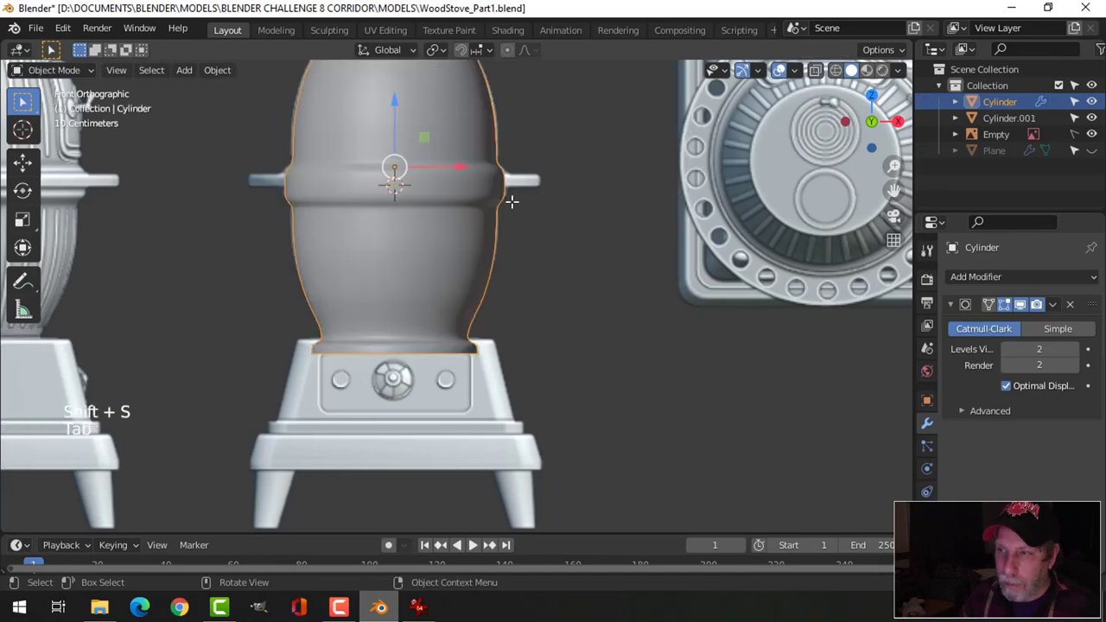
{"action": "scroll", "scroll_direction": "down", "scroll_amount": 3}
{"action": "key", "text": "shift+a"}
{"action": "scroll", "scroll_direction": "down", "scroll_amount": 3}
Step: Hide Cylinder, Cylinder.001, Empty and Plane in the Outliner so only Plane.001 shows
{"action": "middle_click", "coordinate": [569, 220]}
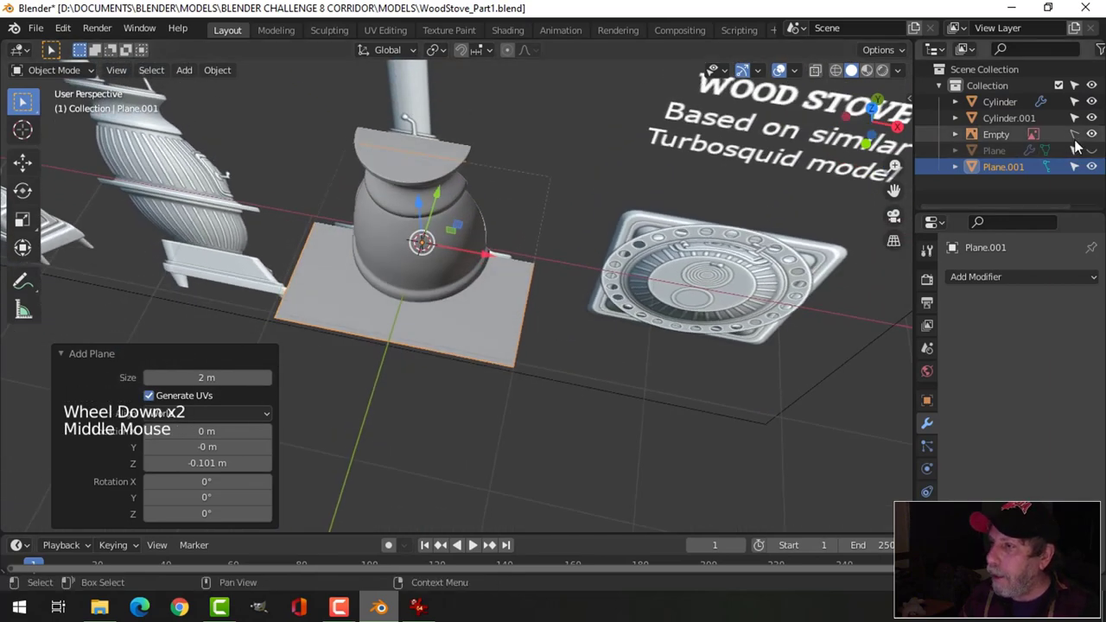
{"action": "left_click", "coordinate": [1097, 123]}
{"action": "left_click", "coordinate": [1097, 111]}
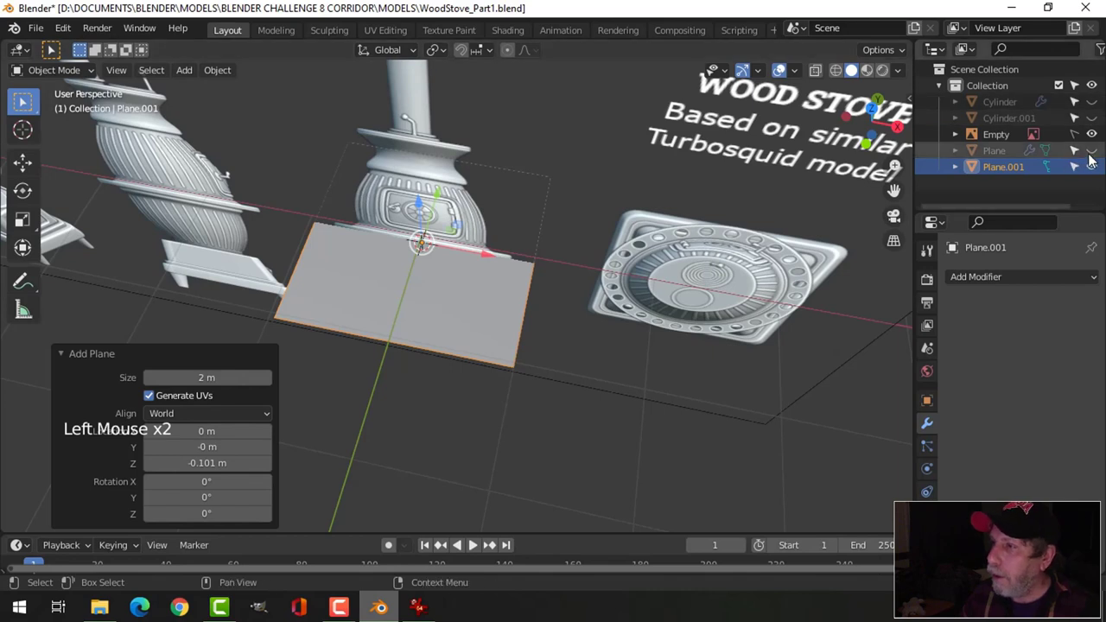
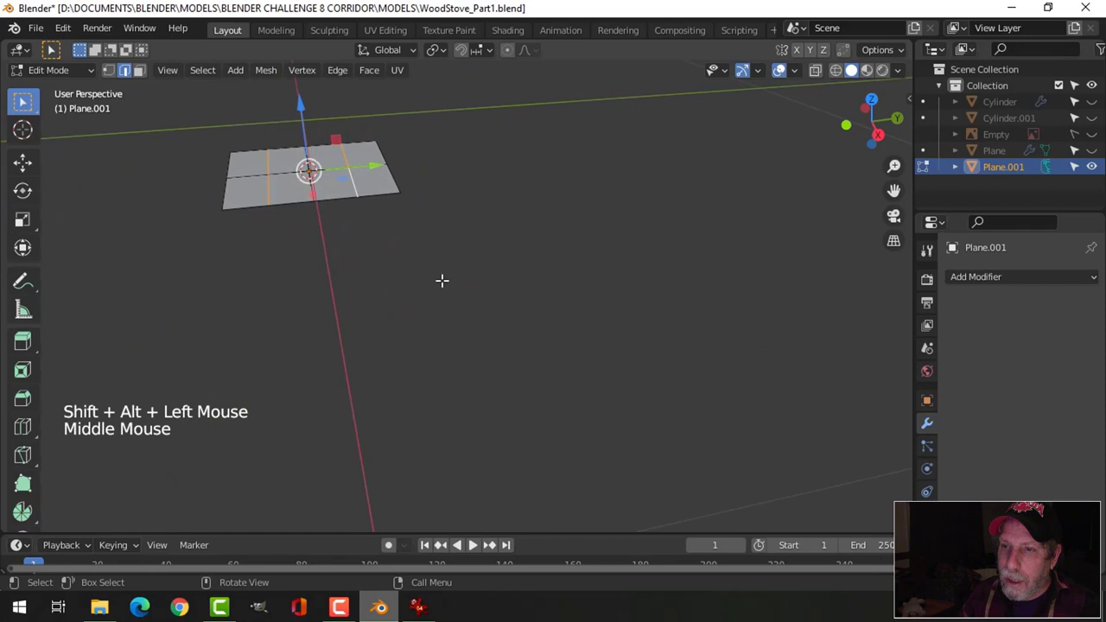
Step: Spread the cut loops, inset the centre face twice, make it circular and scale it to about 0.86
{"action": "key", "text": "s"}
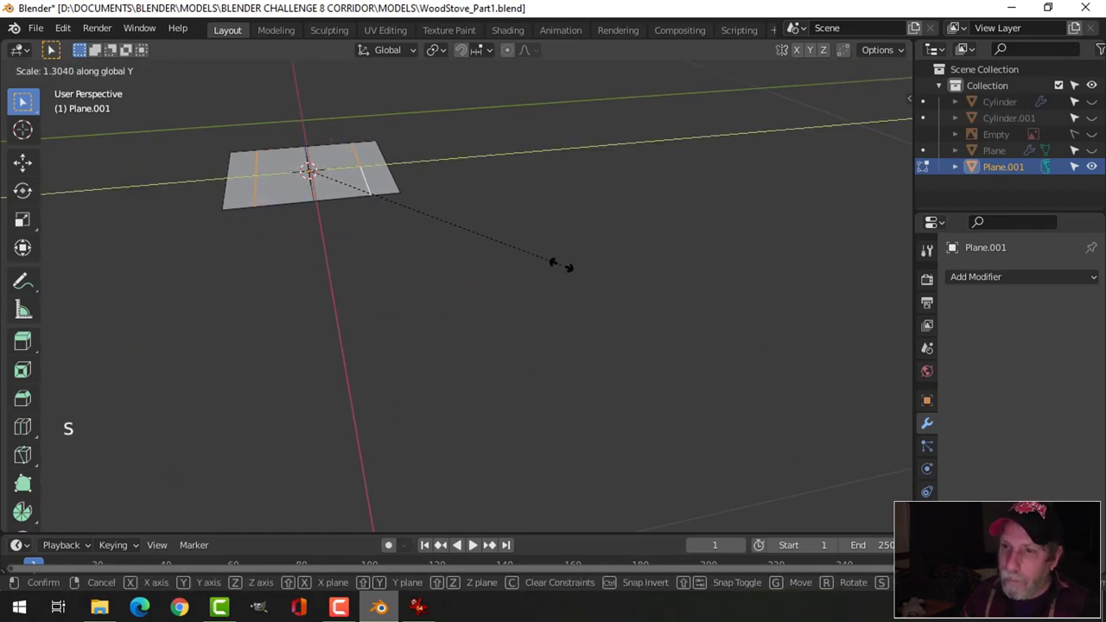
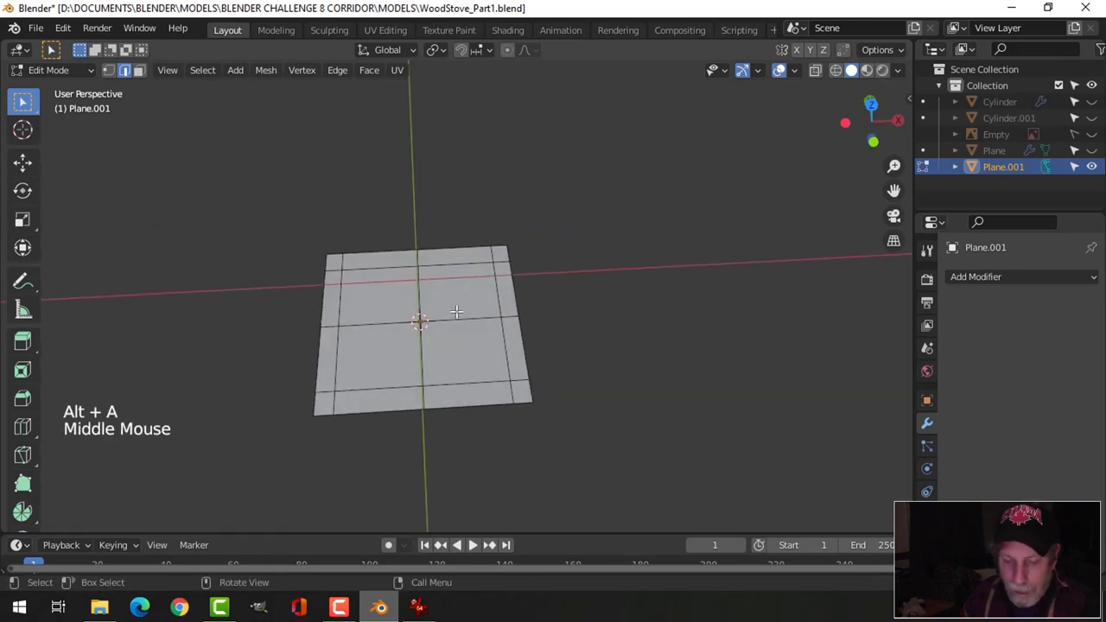
{"action": "key", "text": "3"}
{"action": "key", "text": "c"}
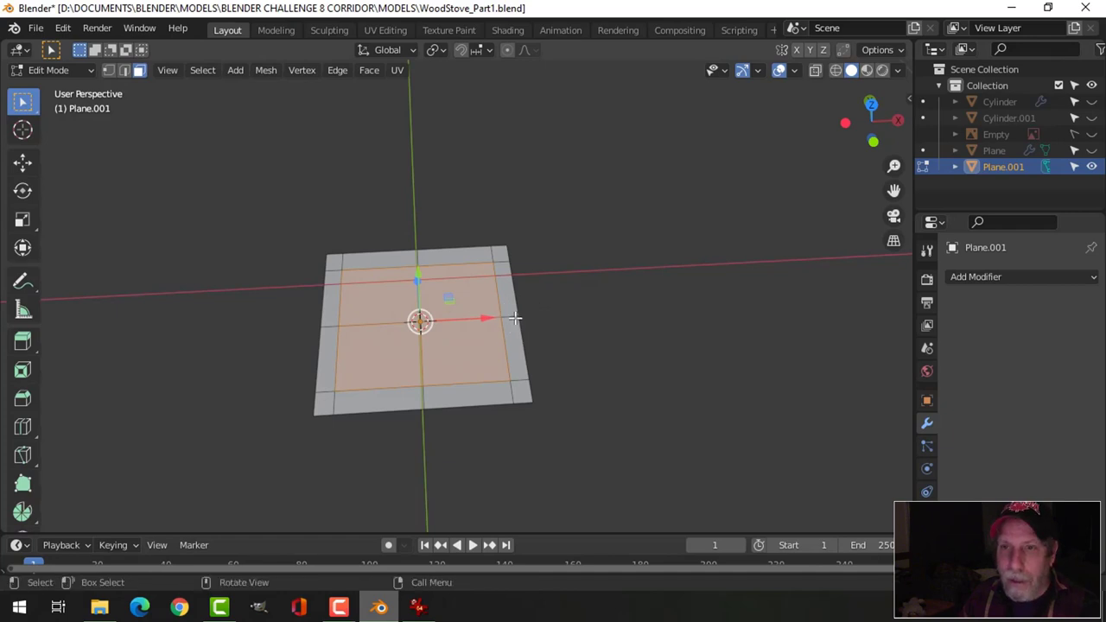
{"action": "key", "text": "i"}
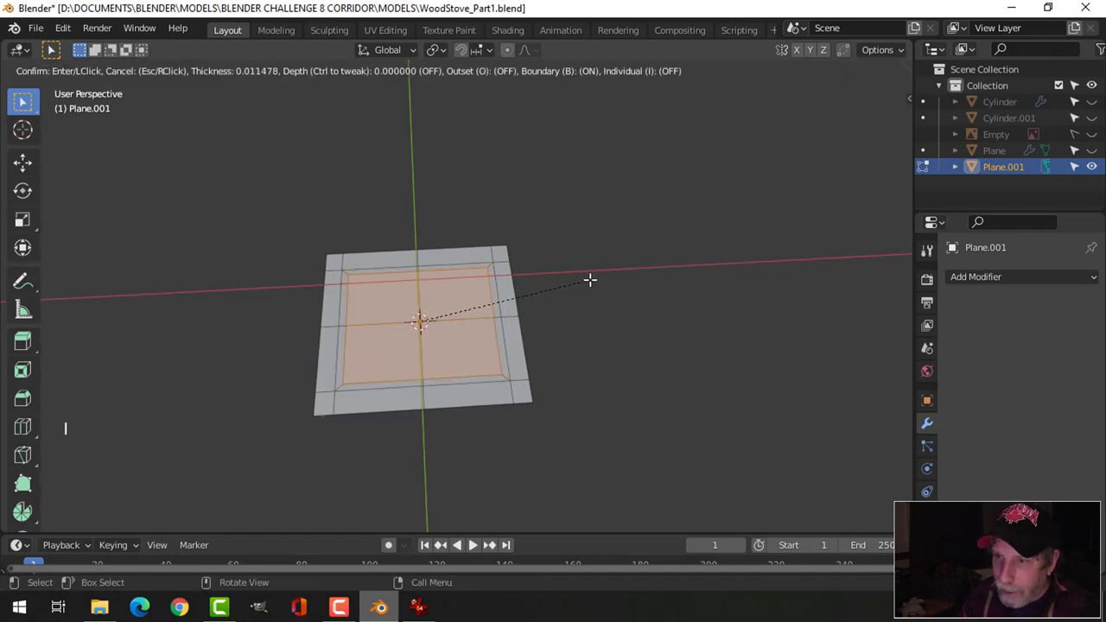
{"action": "key", "text": "i"}
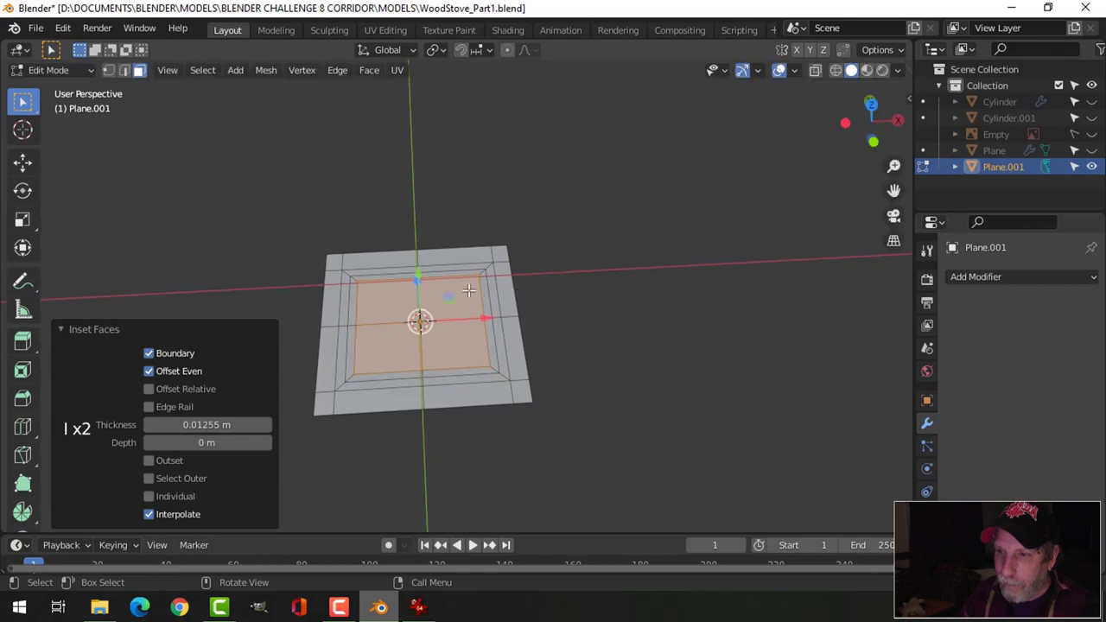
{"action": "right_click", "coordinate": [474, 294]}
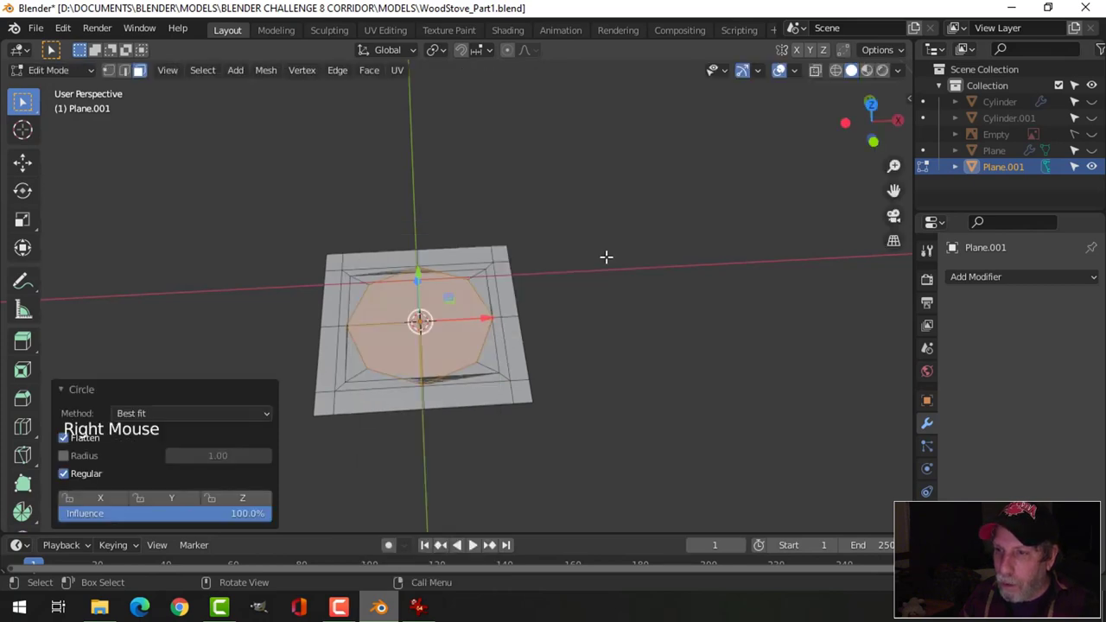
{"action": "key", "text": "s"}
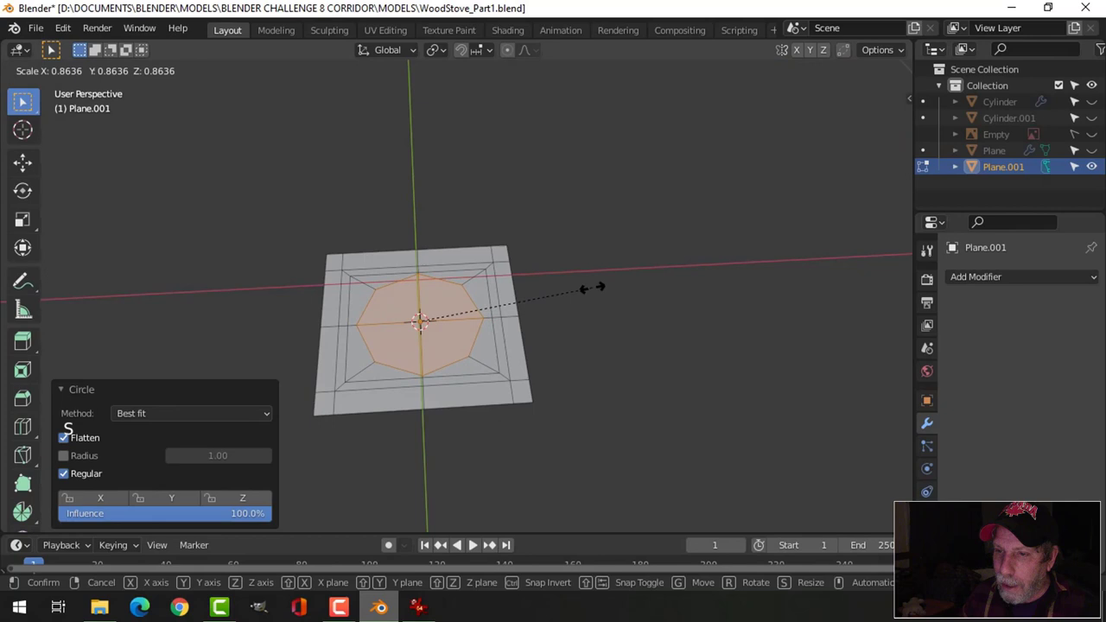
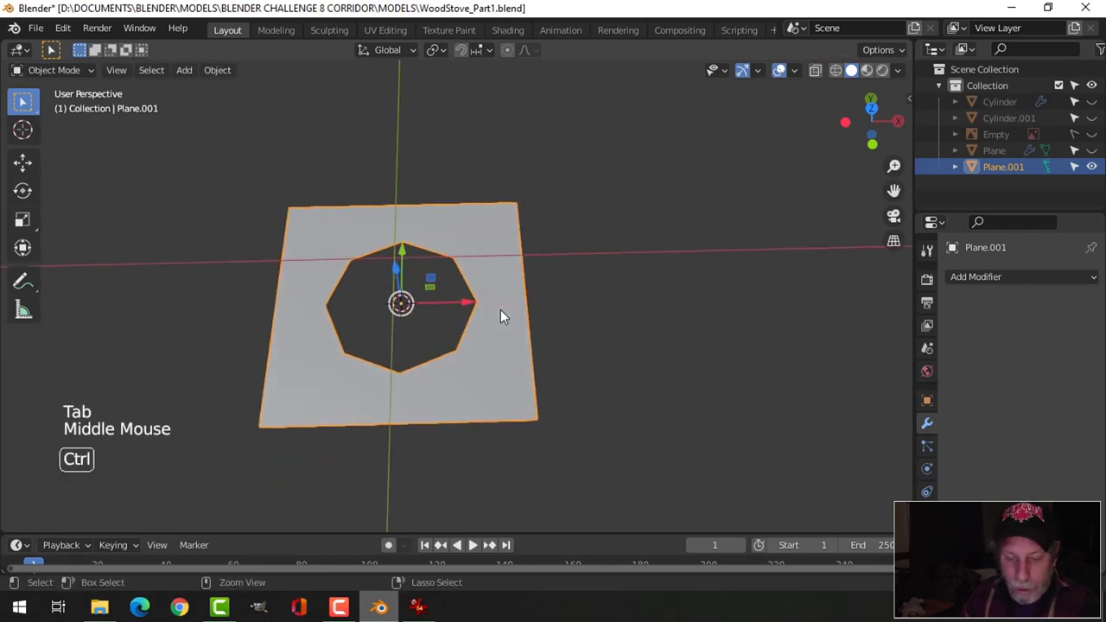
Step: Add a level-2 Subdivision Surface modifier to the holed Plane.001
{"action": "key", "text": "ctrl+2"}
{"action": "right_click", "coordinate": [484, 254]}
{"action": "middle_click", "coordinate": [497, 304]}
{"action": "scroll", "scroll_direction": "down", "scroll_amount": 3}
{"action": "key", "text": "alt+a"}
{"action": "middle_click", "coordinate": [495, 335]}
{"action": "middle_click", "coordinate": [494, 329]}
{"action": "left_click", "coordinate": [486, 305]}
{"action": "middle_click", "coordinate": [533, 345]}
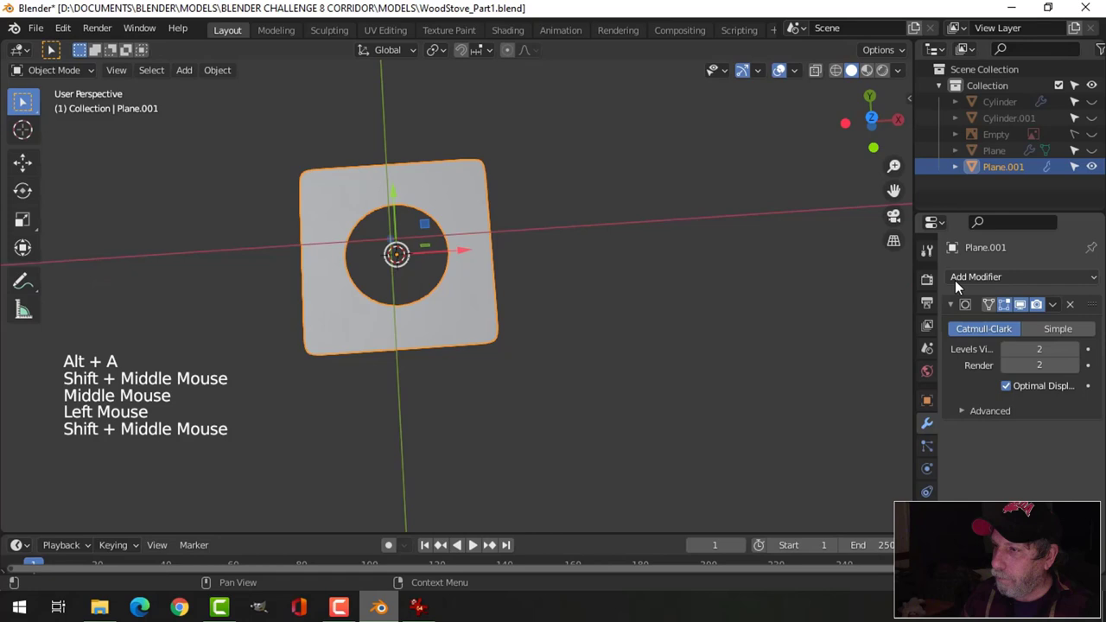
Step: Add an Array modifier with Count 15 and move it above the Subdivision smoothing
{"action": "left_click", "coordinate": [966, 281]}
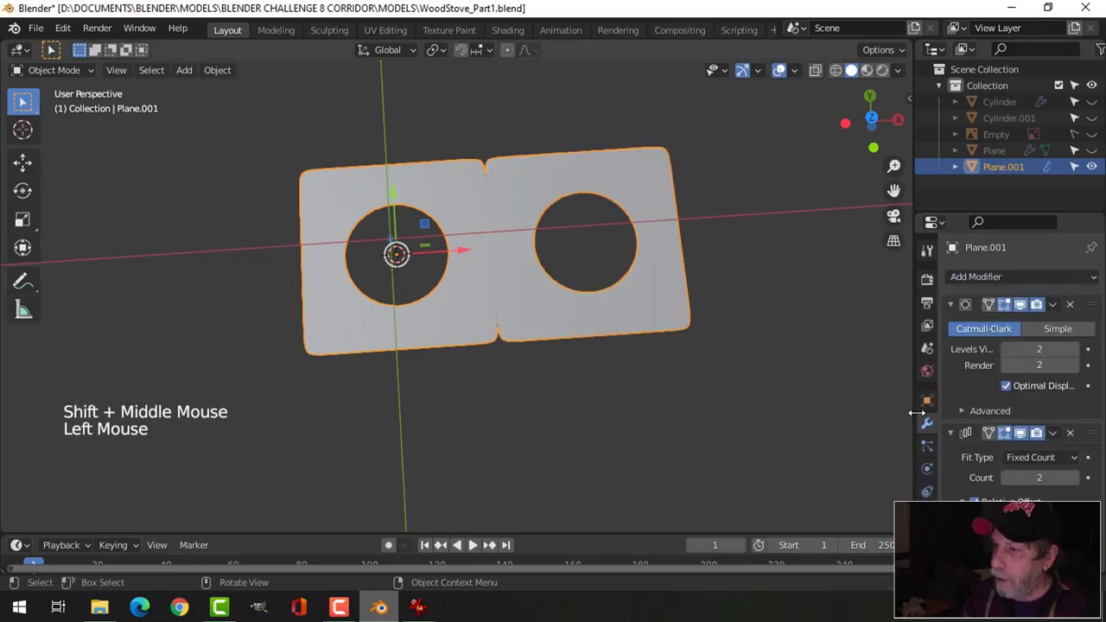
{"action": "scroll", "scroll_direction": "down", "scroll_amount": 3}
{"action": "left_click", "coordinate": [978, 534]}
{"action": "scroll", "scroll_direction": "up", "scroll_amount": 3}
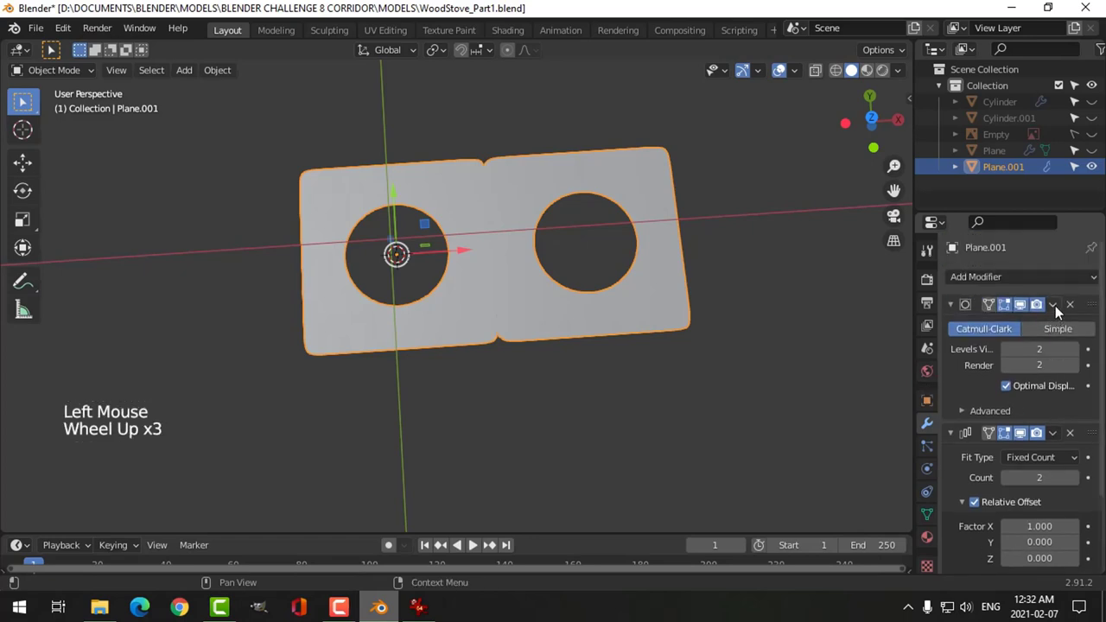
{"action": "scroll", "scroll_direction": "up", "scroll_amount": 3}
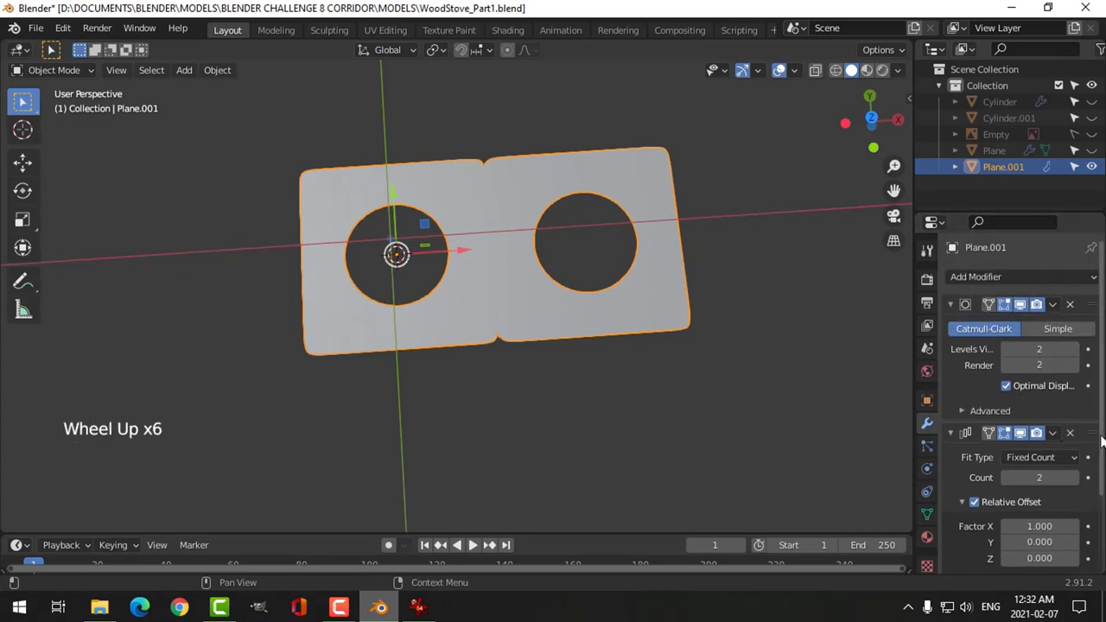
{"action": "left_click", "coordinate": [1099, 432]}
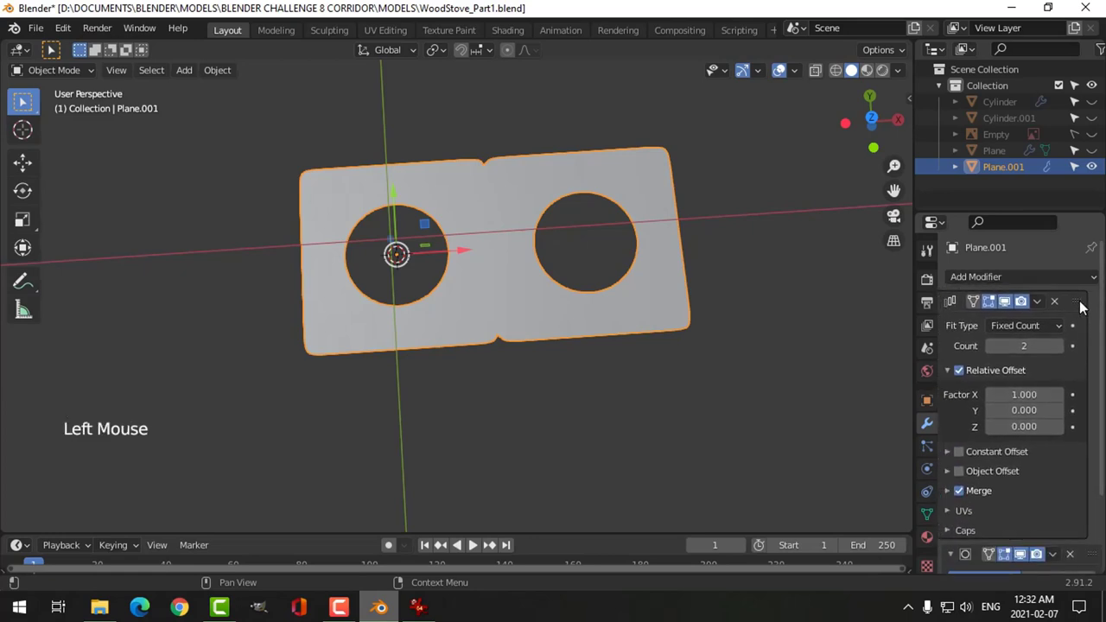
{"action": "middle_click", "coordinate": [654, 335]}
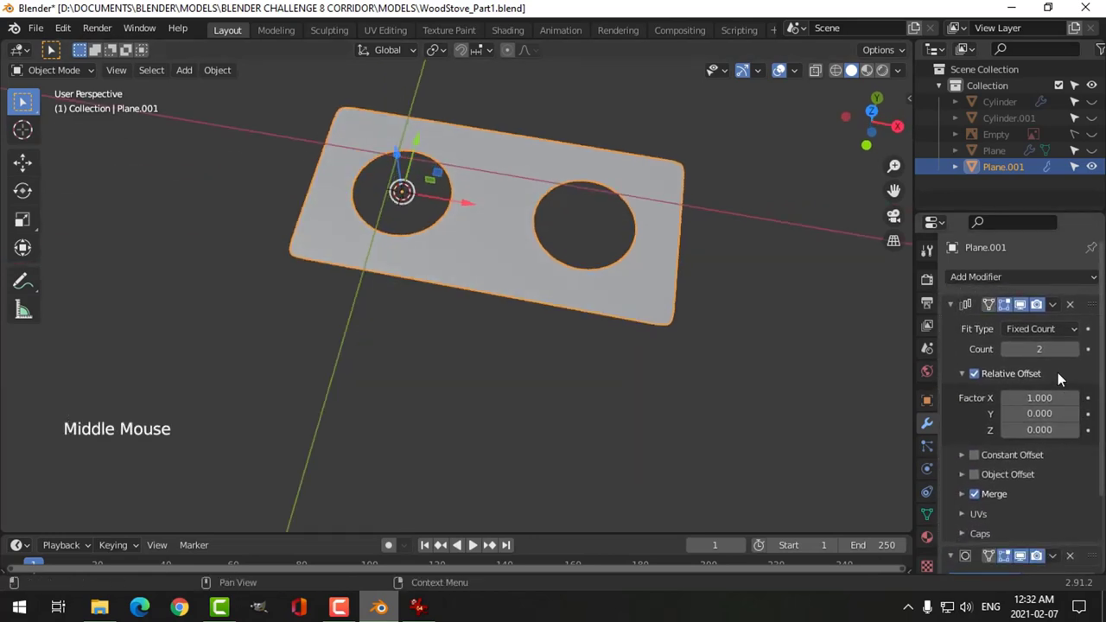
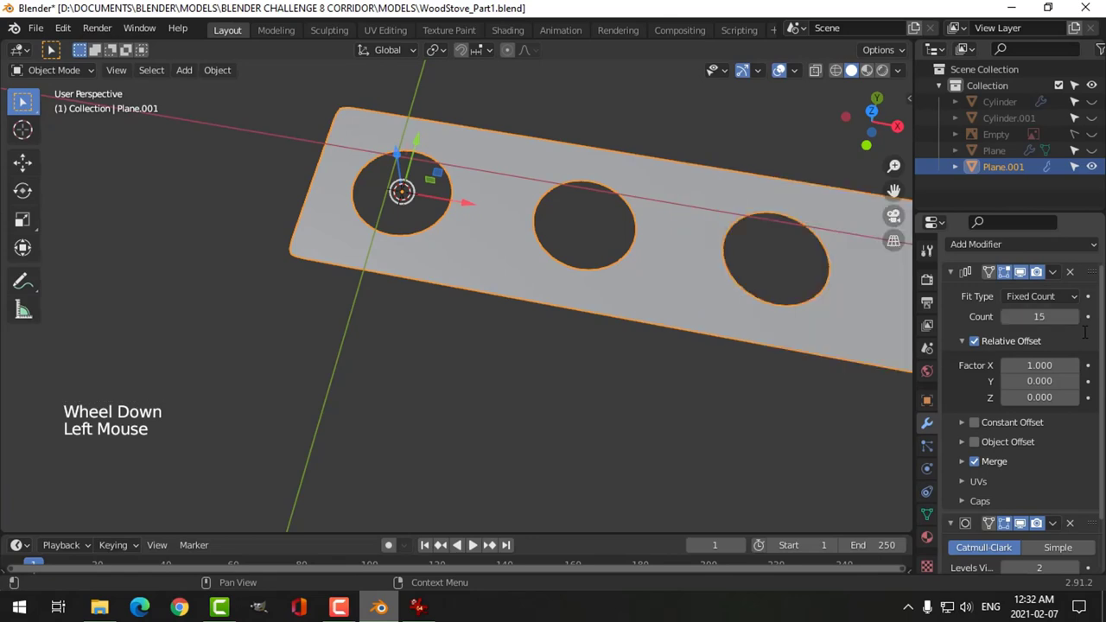
{"action": "scroll", "scroll_direction": "down", "scroll_amount": 3}
{"action": "middle_click", "coordinate": [650, 307]}
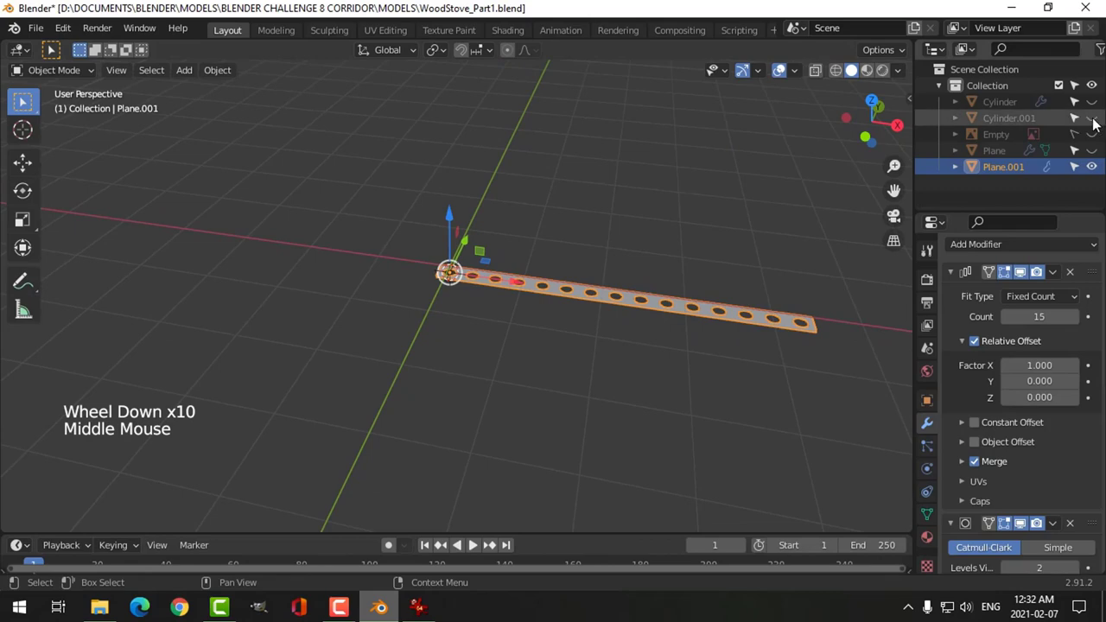
Step: Show the stove body and references again and orbit to see the strip against the bulge
{"action": "left_click", "coordinate": [1099, 121]}
{"action": "left_click", "coordinate": [1099, 121]}
{"action": "left_click", "coordinate": [1098, 107]}
{"action": "scroll", "scroll_direction": "up", "scroll_amount": 3}
{"action": "scroll", "scroll_direction": "up", "scroll_amount": 3}
{"action": "middle_click", "coordinate": [583, 243]}
{"action": "middle_click", "coordinate": [503, 218]}
{"action": "scroll", "scroll_direction": "up", "scroll_amount": 3}
{"action": "middle_click", "coordinate": [515, 259]}
{"action": "middle_click", "coordinate": [507, 248]}
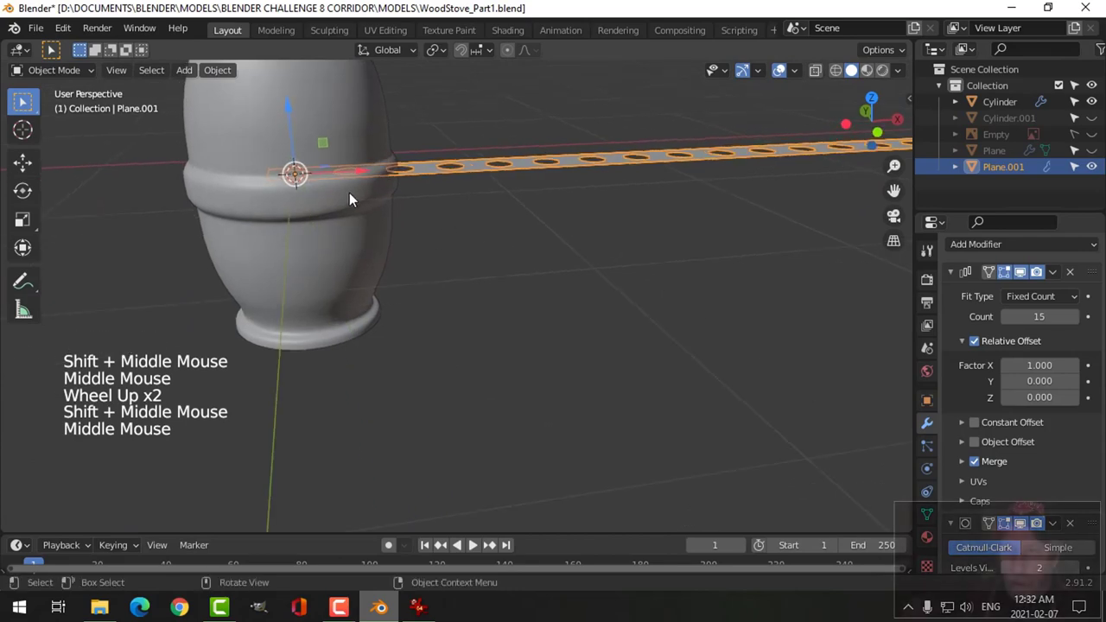
{"action": "scroll", "scroll_direction": "down", "scroll_amount": 3}
{"action": "middle_click", "coordinate": [465, 248]}
{"action": "middle_click", "coordinate": [470, 286]}
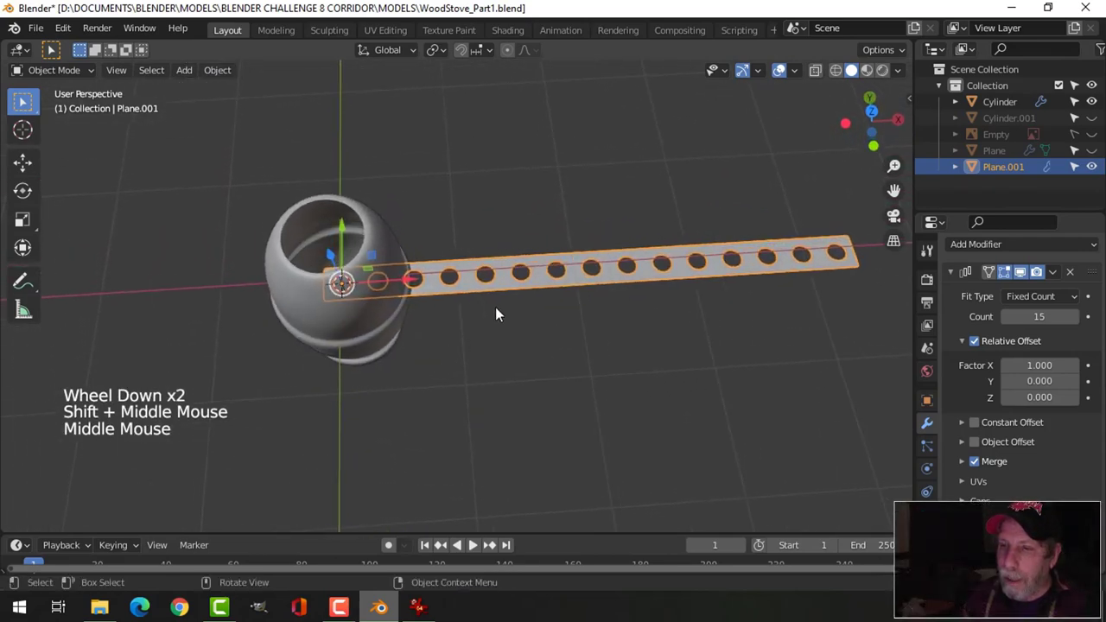
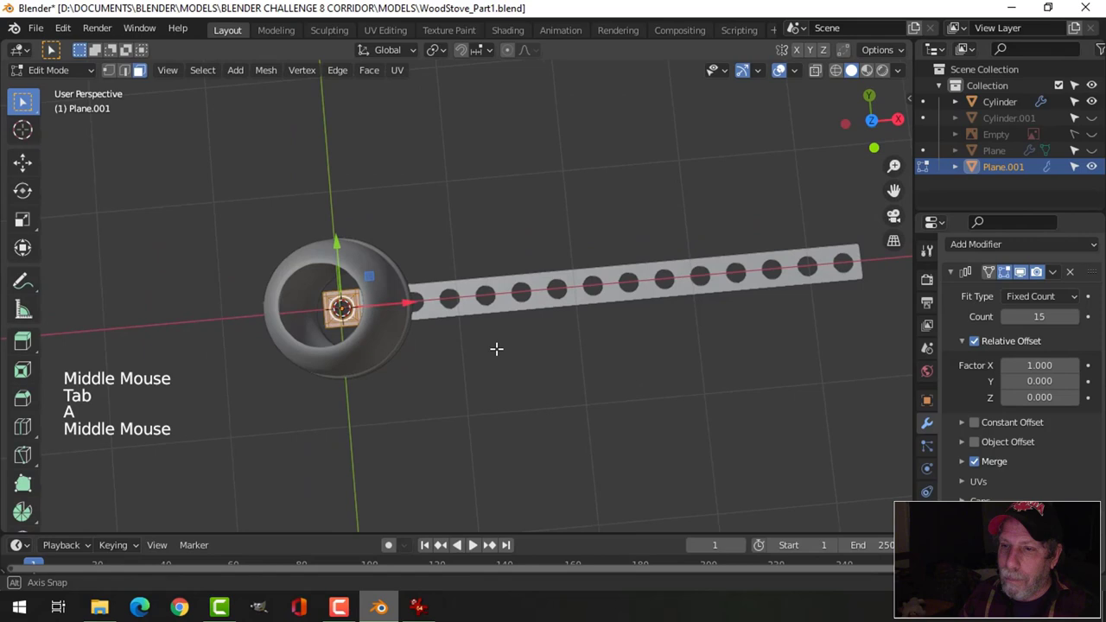
Step: Scale Plane.001 down twice to fit the reference, then hide the reference models
{"action": "key", "text": "s"}
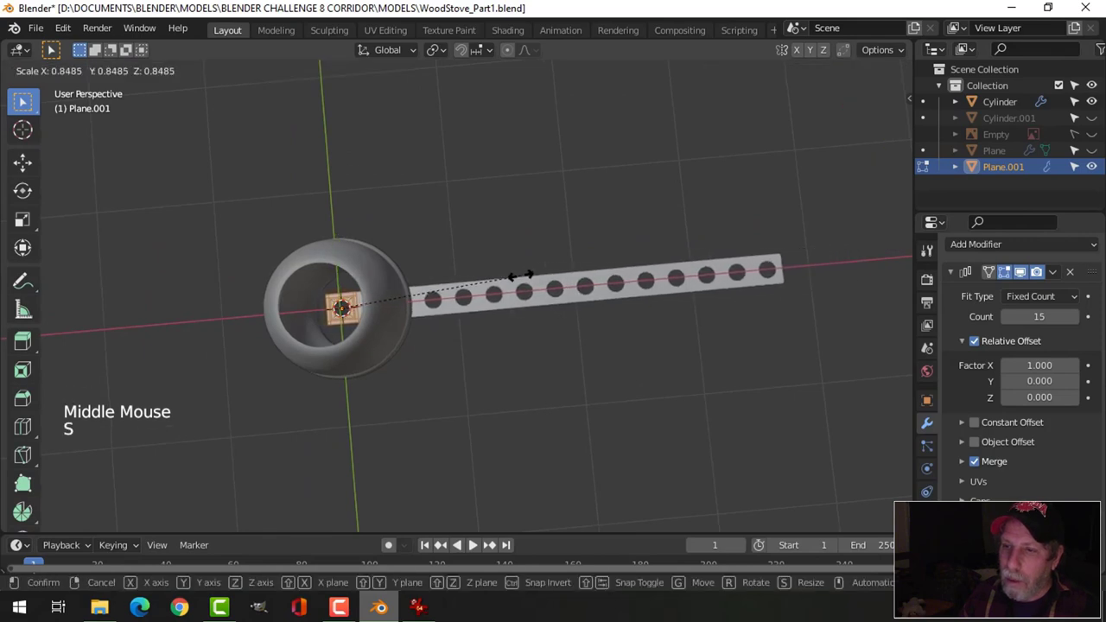
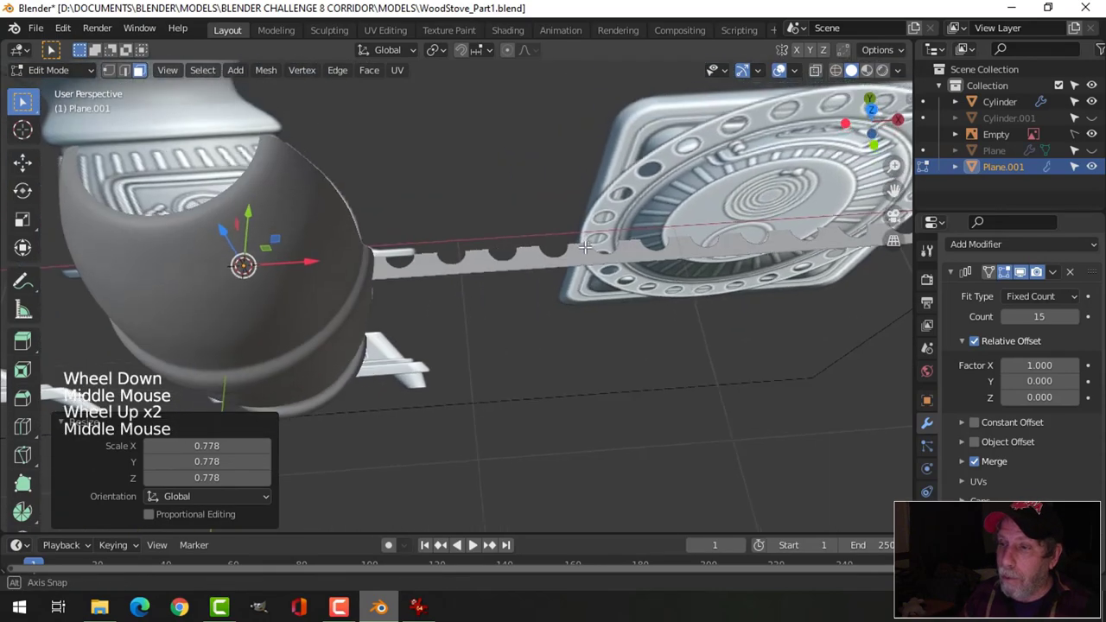
{"action": "key", "text": "s"}
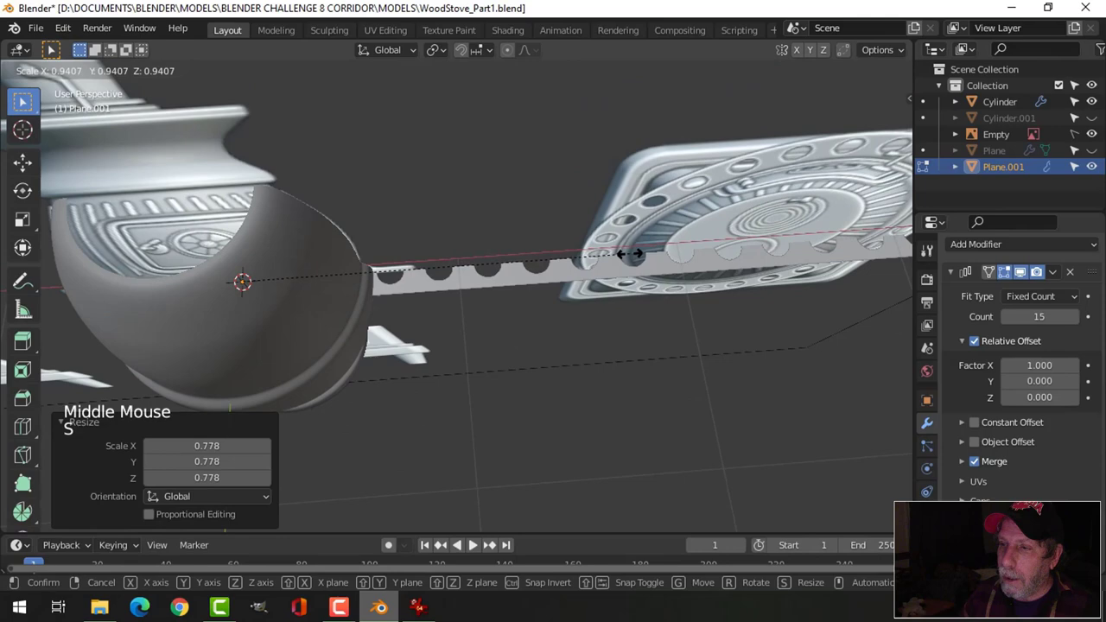
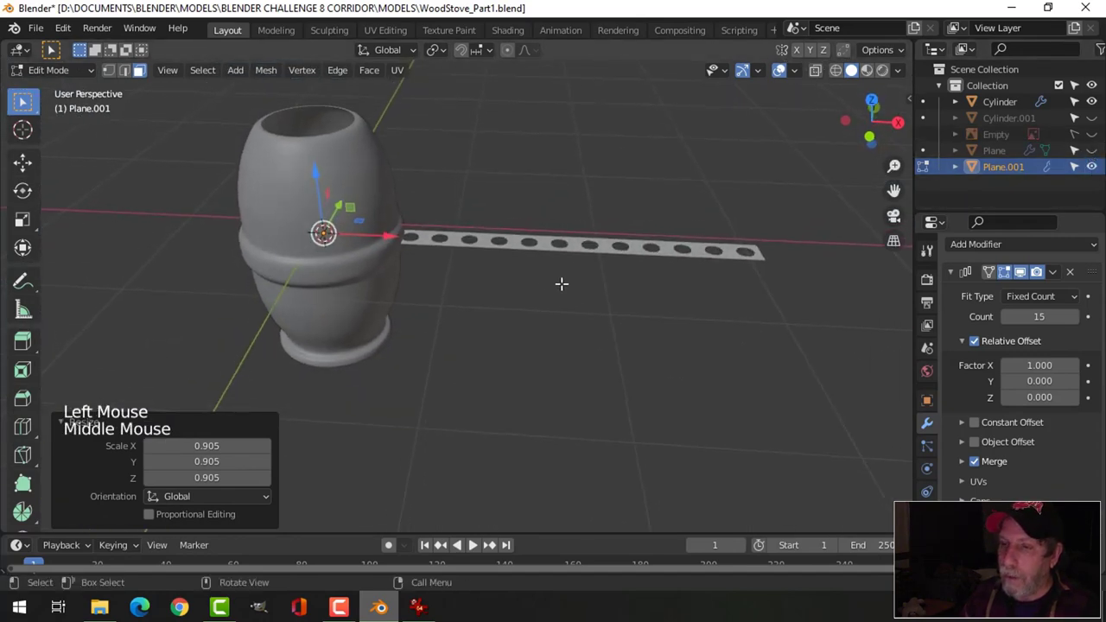
{"action": "key", "text": "Tab"}
{"action": "scroll", "scroll_direction": "up", "scroll_amount": 3}
{"action": "key", "text": "alt+a"}
{"action": "middle_click", "coordinate": [472, 275]}
{"action": "middle_click", "coordinate": [451, 279]}
Step: Duplicate the Cylinder's bulge edge loop and separate it as Cylinder.002
{"action": "middle_click", "coordinate": [480, 285]}
{"action": "left_click", "coordinate": [336, 222]}
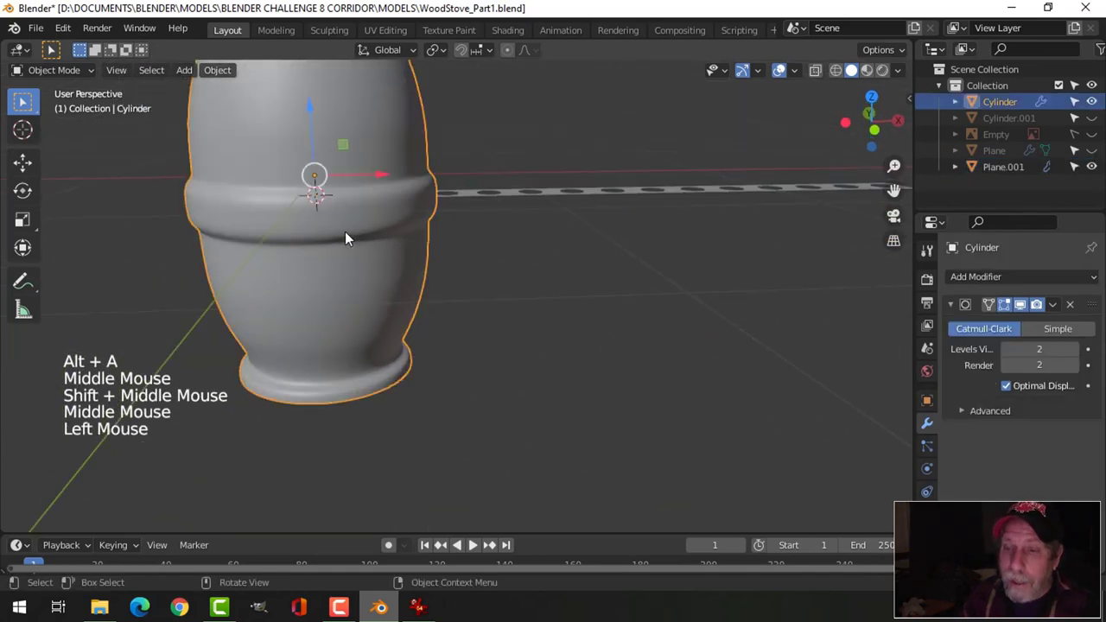
{"action": "key", "text": "Tab"}
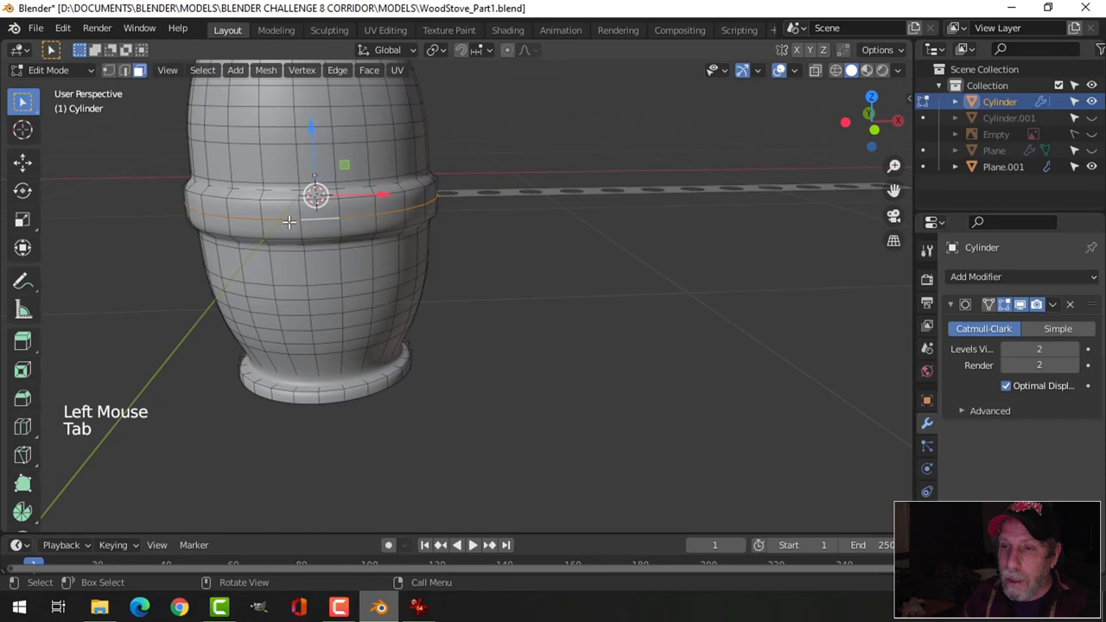
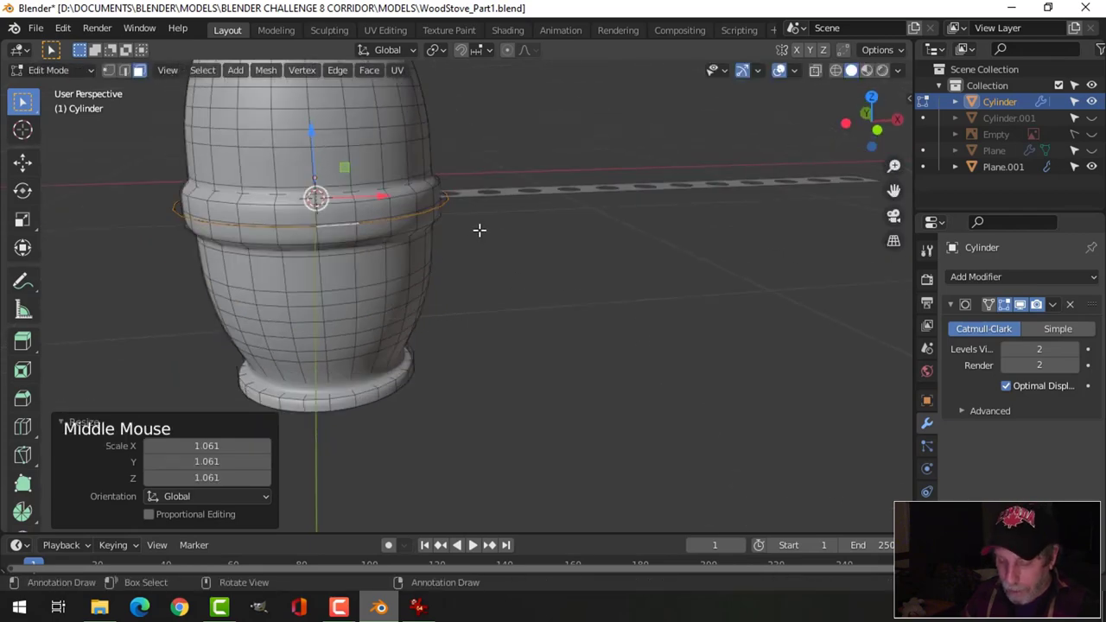
{"action": "key", "text": "p"}
{"action": "key", "text": "Tab"}
{"action": "left_click", "coordinate": [389, 227]}
{"action": "middle_click", "coordinate": [506, 268]}
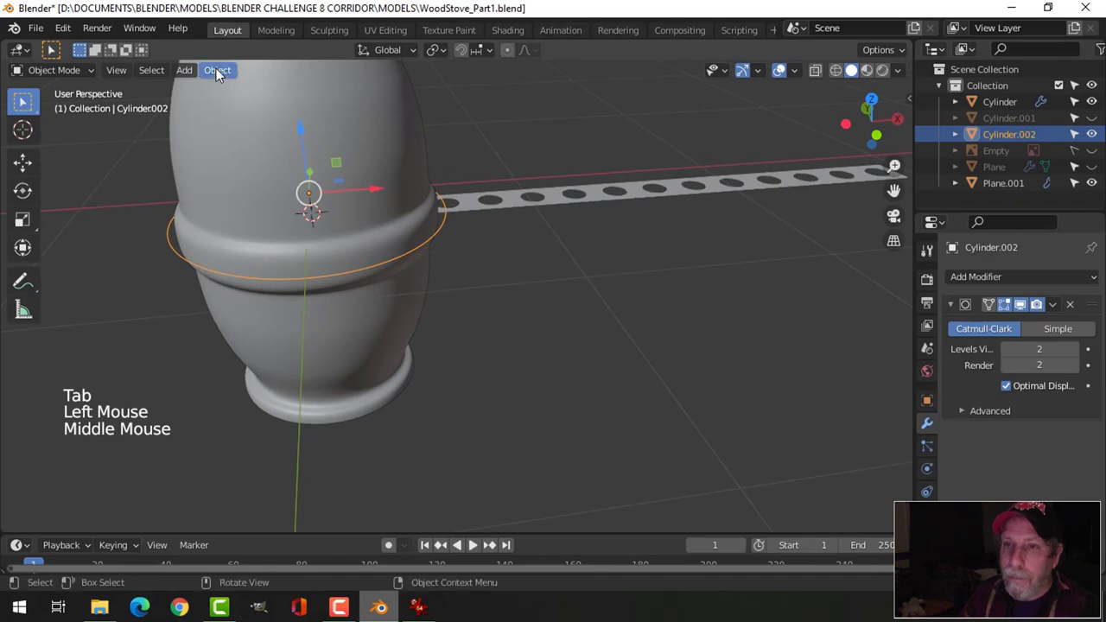
Step: Convert the Cylinder.002 ring to a curve and reselect the perforated strip
{"action": "left_click", "coordinate": [219, 74]}
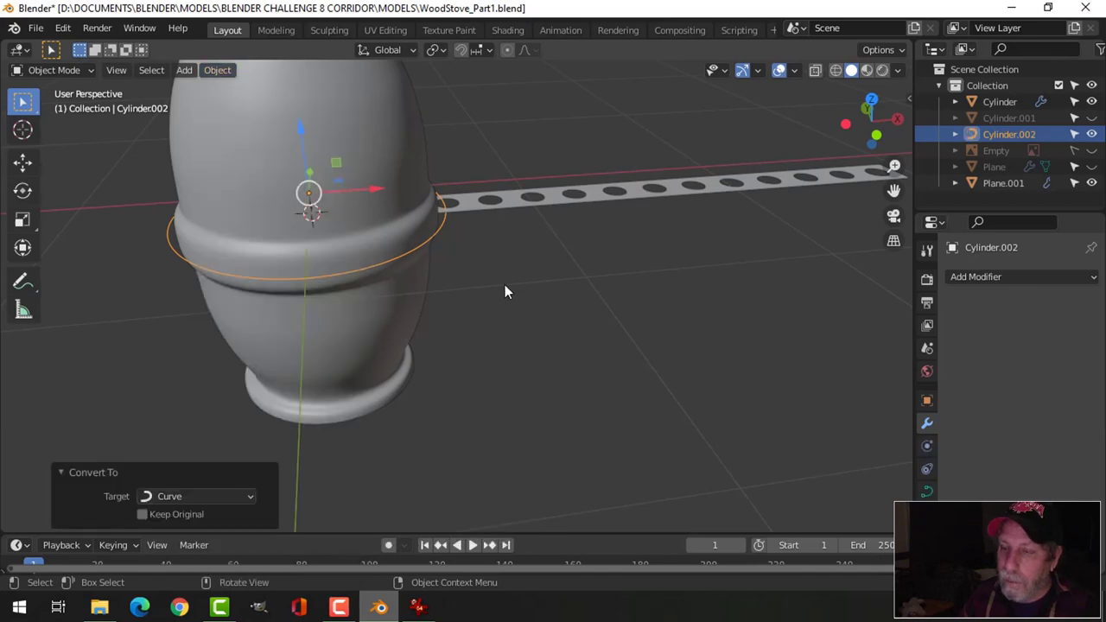
{"action": "scroll", "scroll_direction": "down", "scroll_amount": 3}
{"action": "middle_click", "coordinate": [505, 273]}
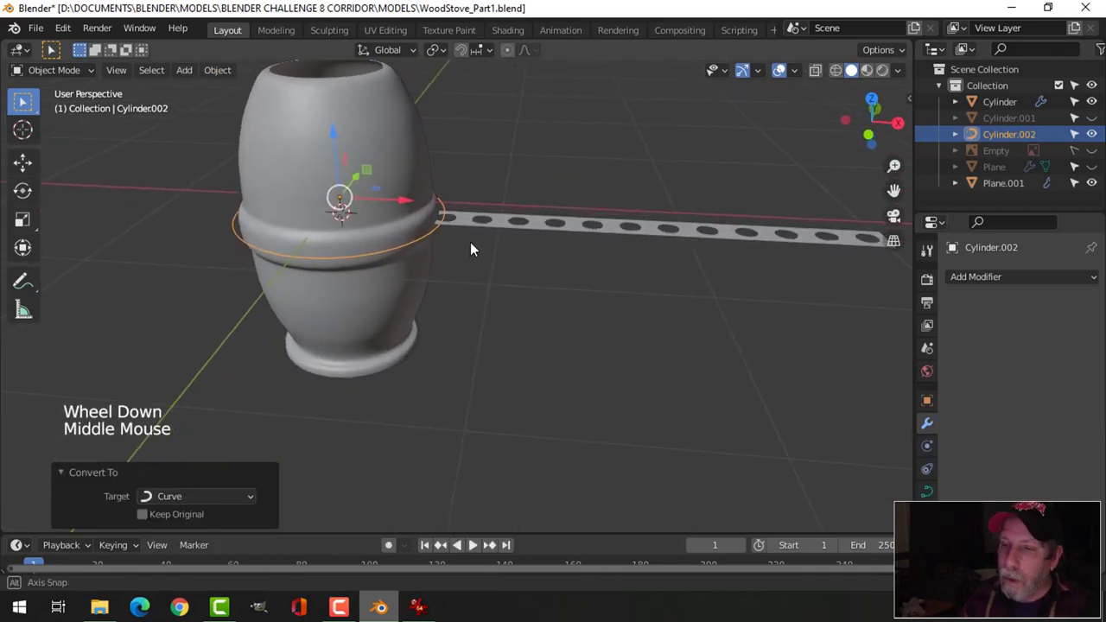
{"action": "left_click", "coordinate": [482, 215]}
{"action": "scroll", "scroll_direction": "down", "scroll_amount": 3}
{"action": "middle_click", "coordinate": [554, 272]}
{"action": "middle_click", "coordinate": [500, 281]}
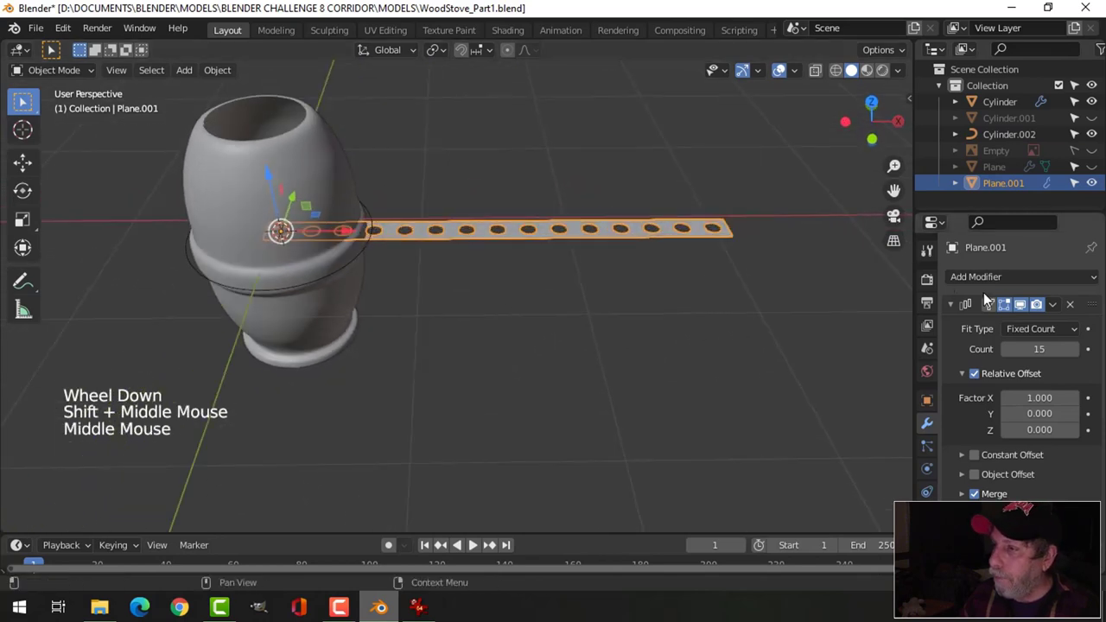
Step: Give Plane.001 a Subdivision Surface and a Curve modifier following Cylinder.002
{"action": "left_click", "coordinate": [954, 310]}
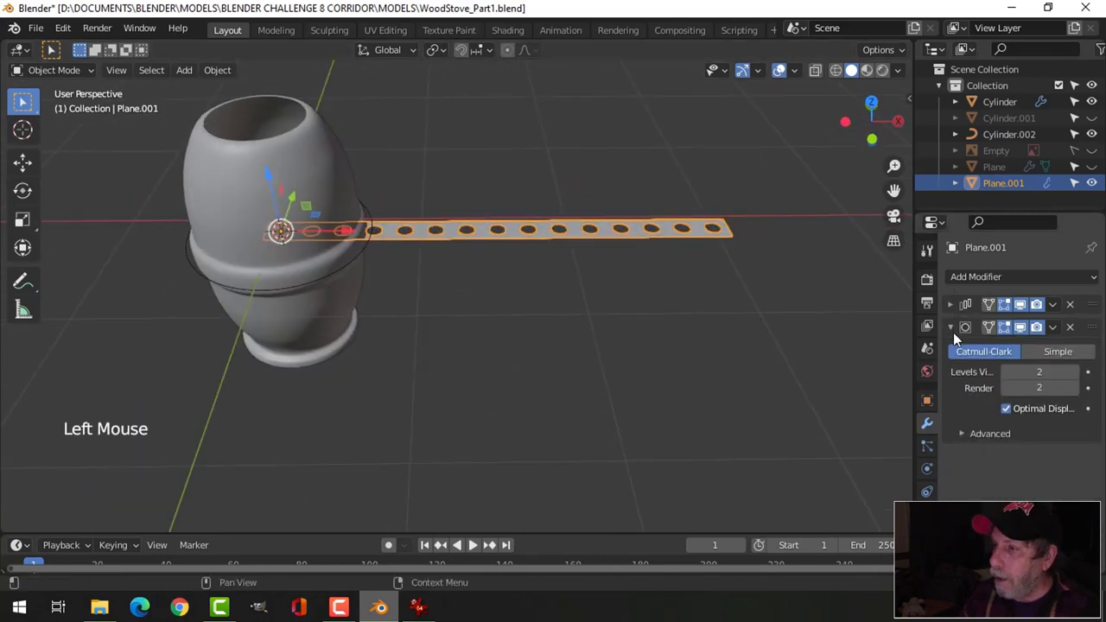
{"action": "left_click", "coordinate": [958, 330]}
{"action": "left_click", "coordinate": [979, 281]}
{"action": "left_click", "coordinate": [1078, 379]}
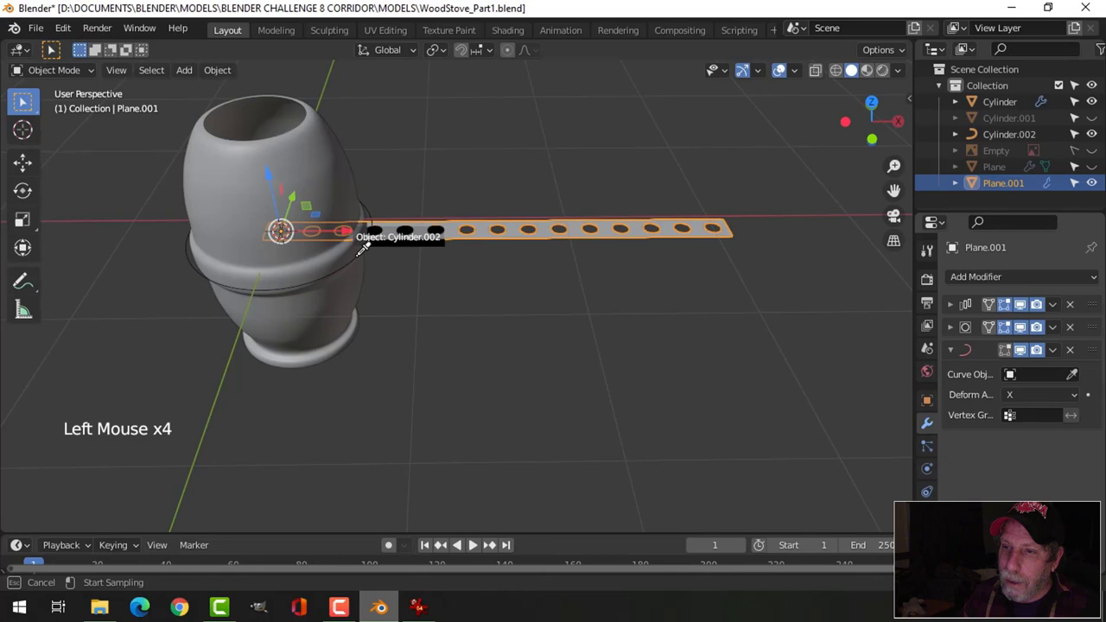
{"action": "middle_click", "coordinate": [511, 303]}
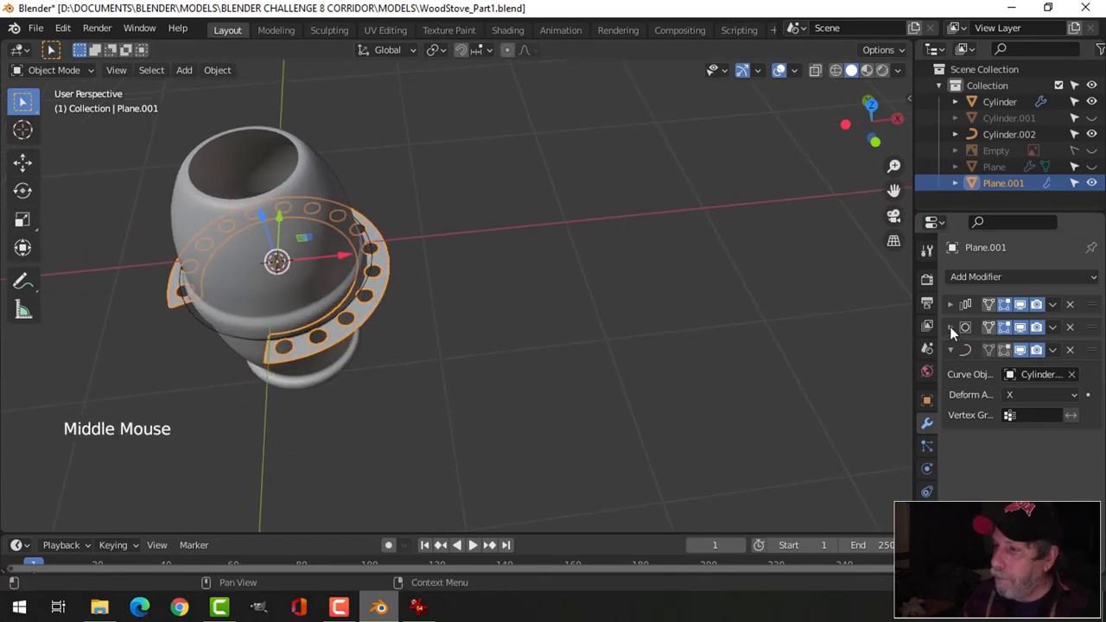
Step: Raise the Array Count to 20 and scale the ring flange to wrap snugly around the bulge
{"action": "left_click", "coordinate": [955, 312]}
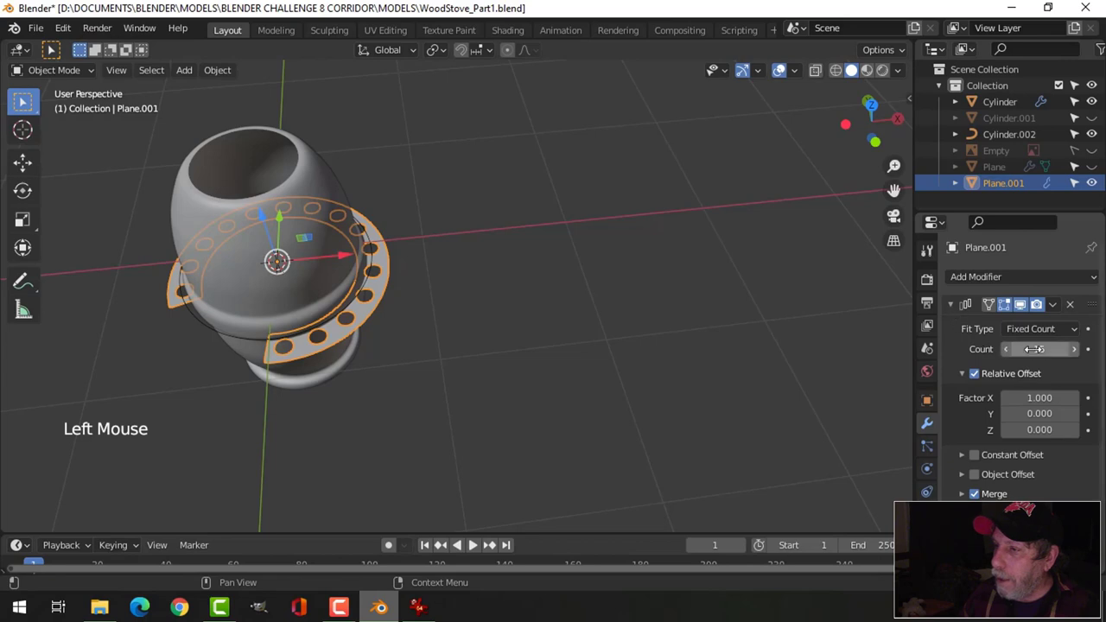
{"action": "double_click", "coordinate": [1077, 356]}
{"action": "left_click", "coordinate": [1077, 357]}
{"action": "scroll", "scroll_direction": "up", "scroll_amount": 3}
{"action": "middle_click", "coordinate": [489, 319]}
{"action": "middle_click", "coordinate": [510, 333]}
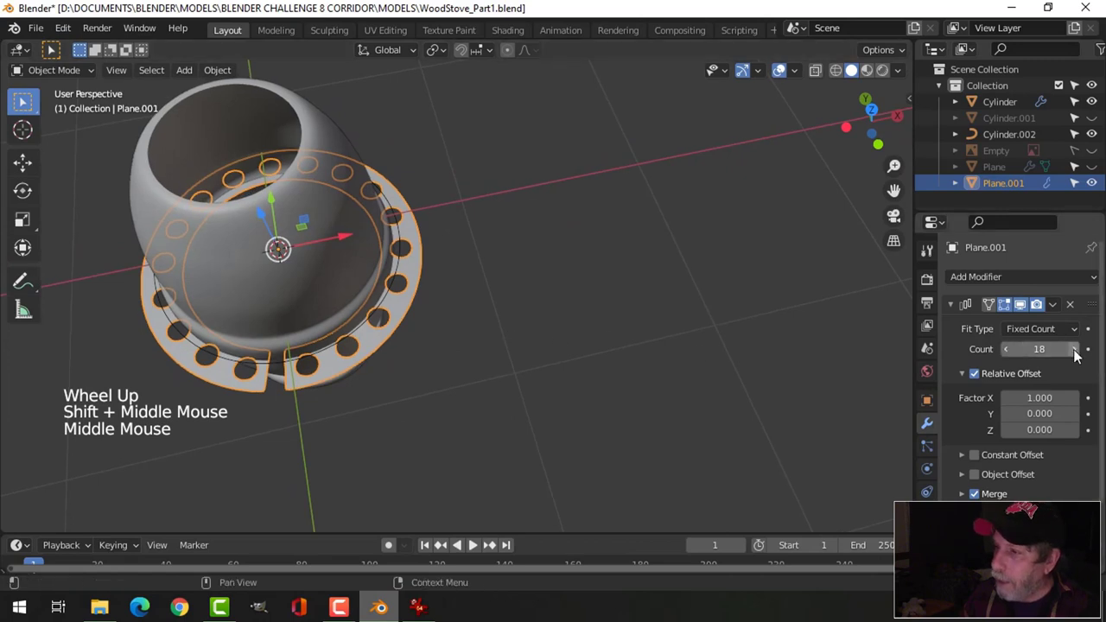
{"action": "key", "text": "s"}
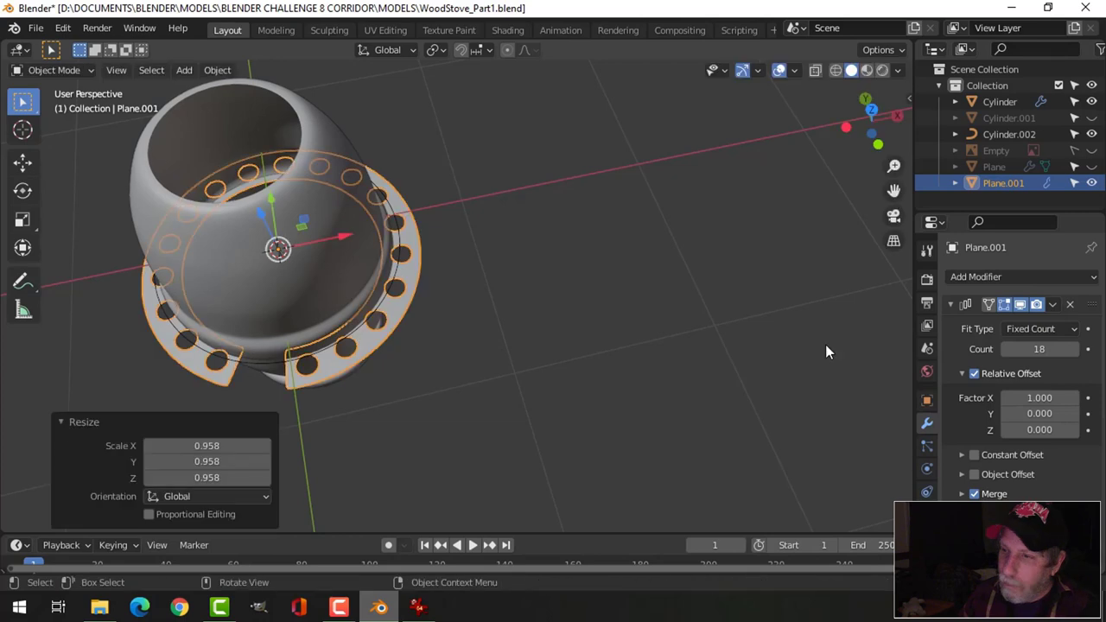
{"action": "left_click", "coordinate": [1079, 358]}
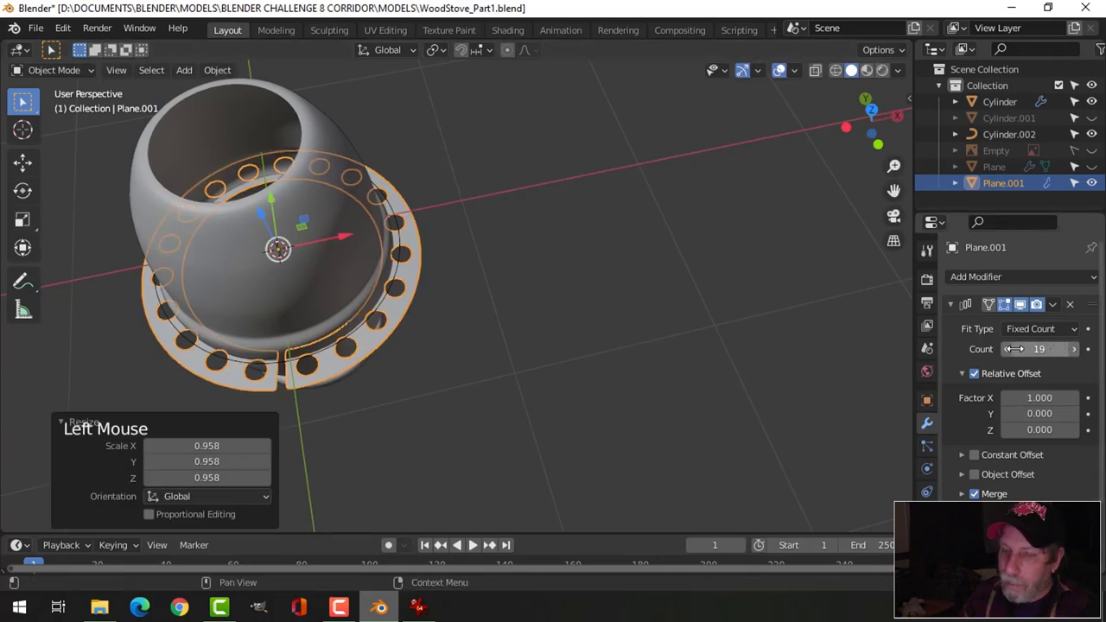
{"action": "key", "text": "s"}
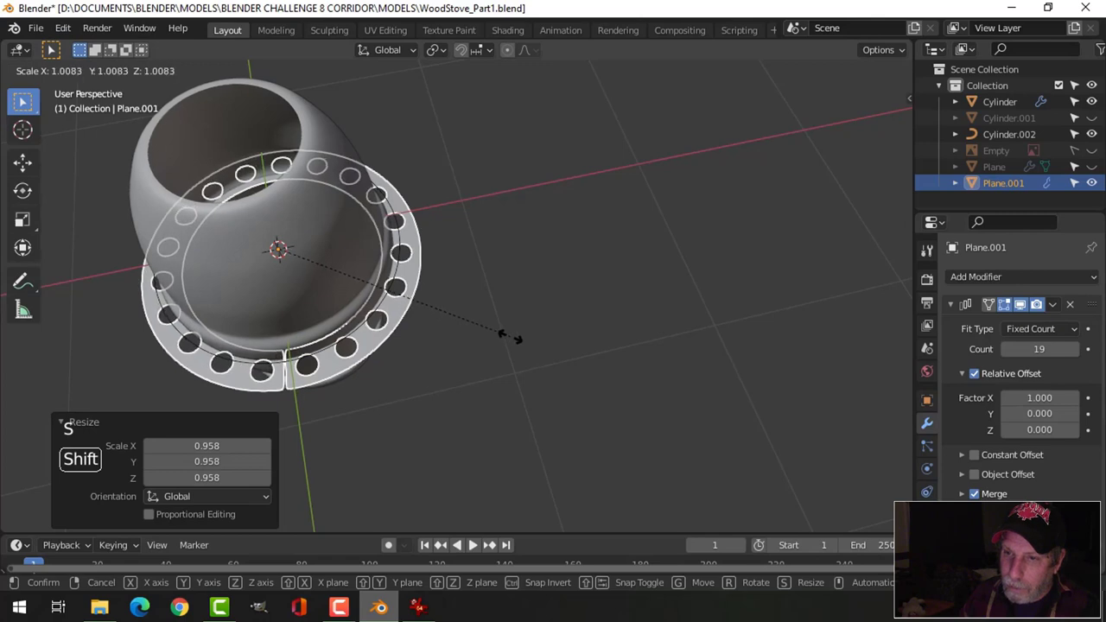
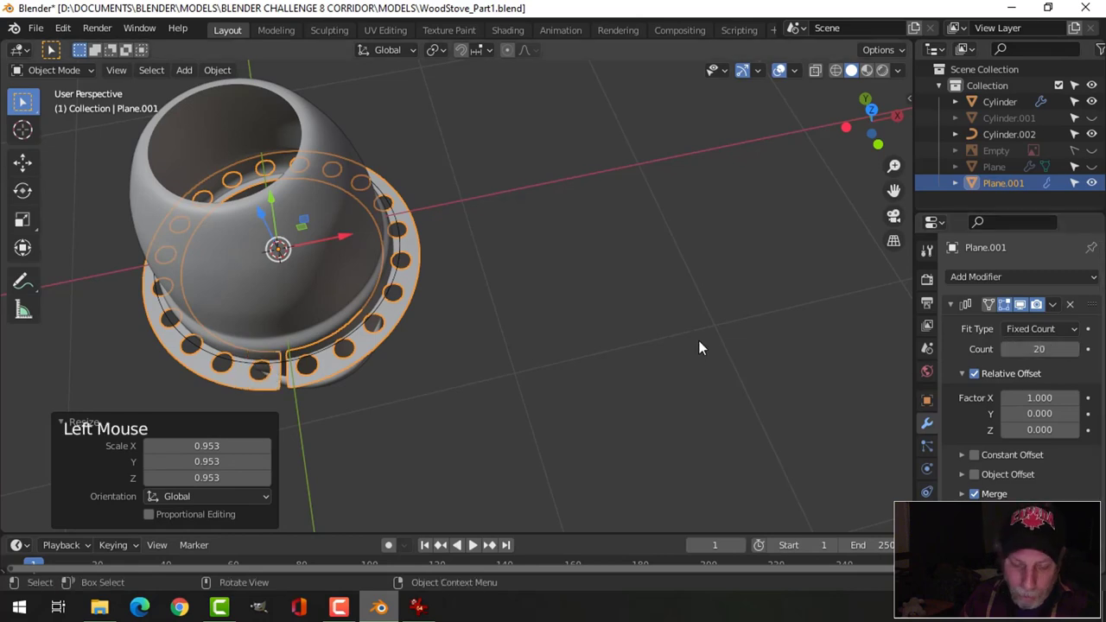
{"action": "key", "text": "s"}
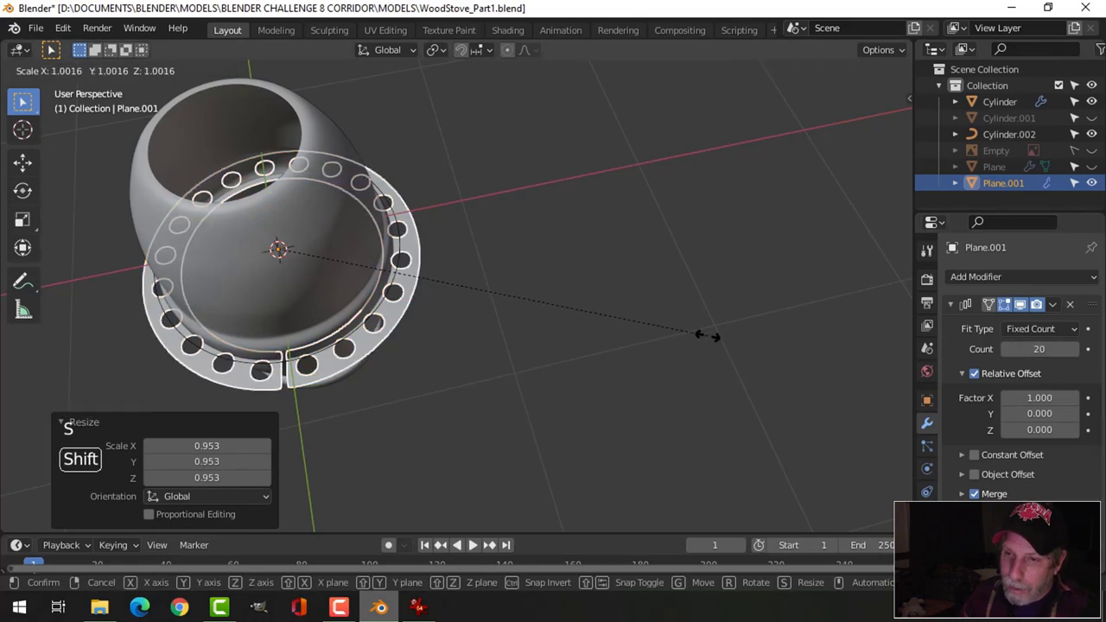
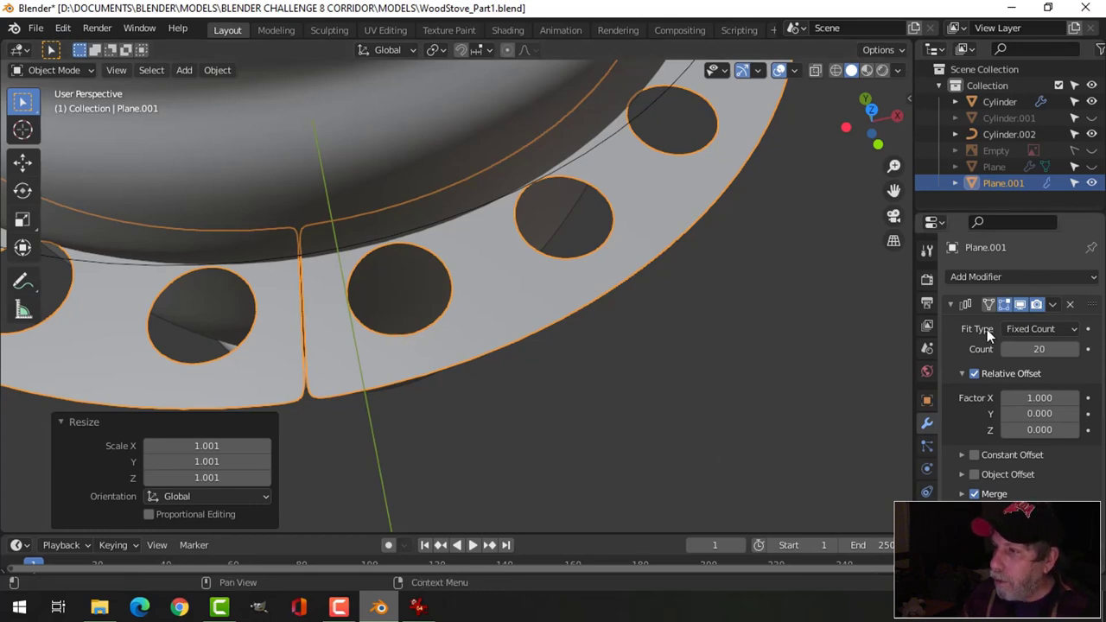
Step: Apply the Array modifier and fix the seam edges where the ring's ends meet
{"action": "left_click", "coordinate": [1059, 306]}
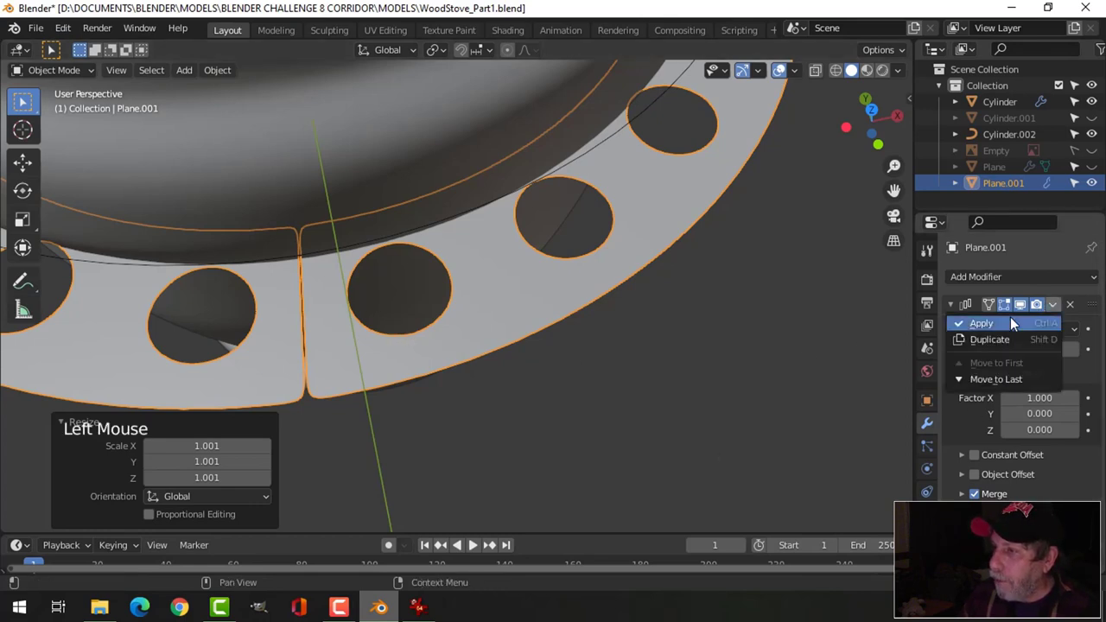
{"action": "left_click", "coordinate": [1054, 329]}
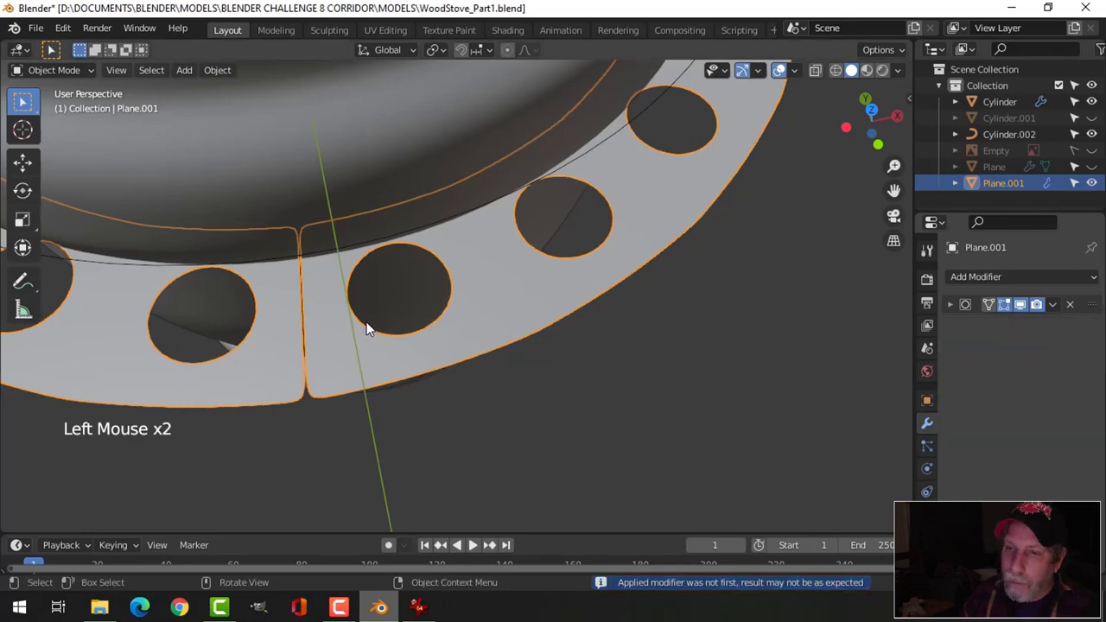
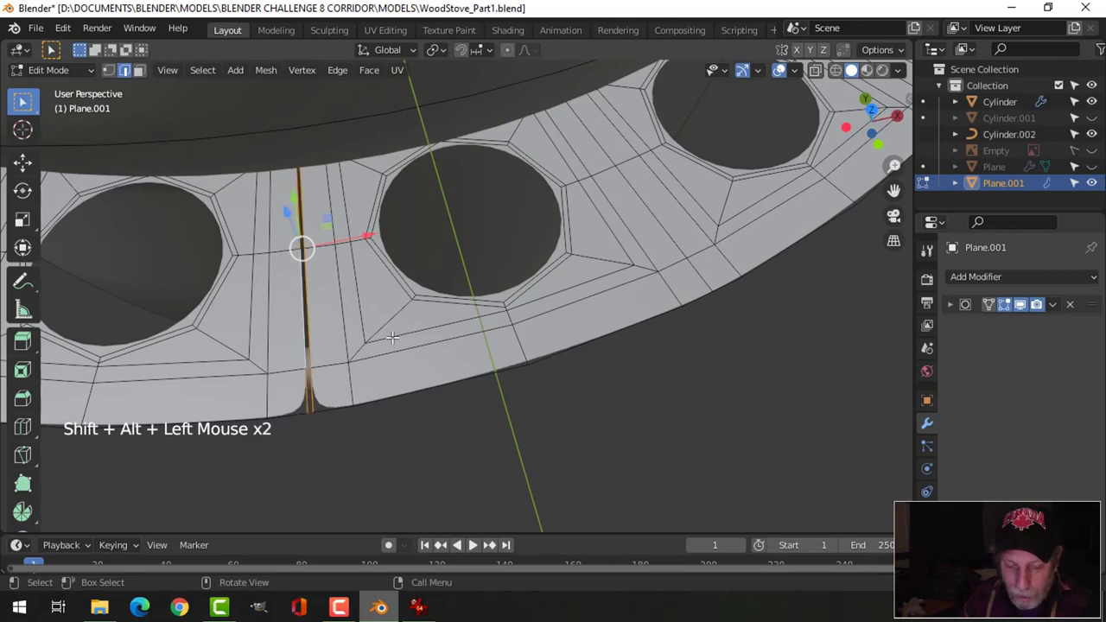
{"action": "key", "text": "ctrl+e"}
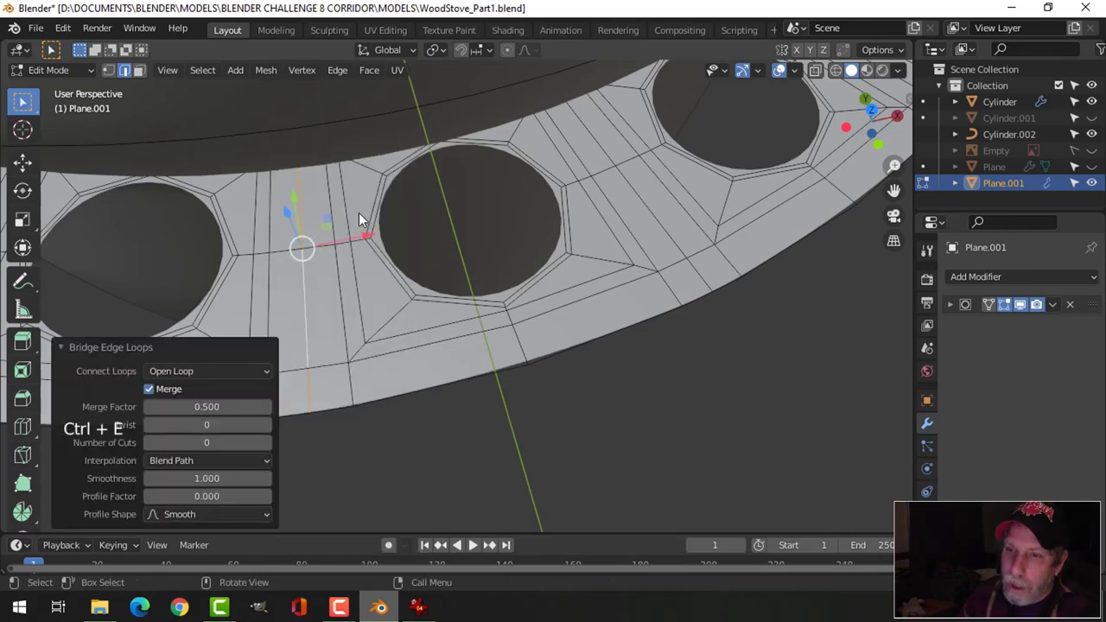
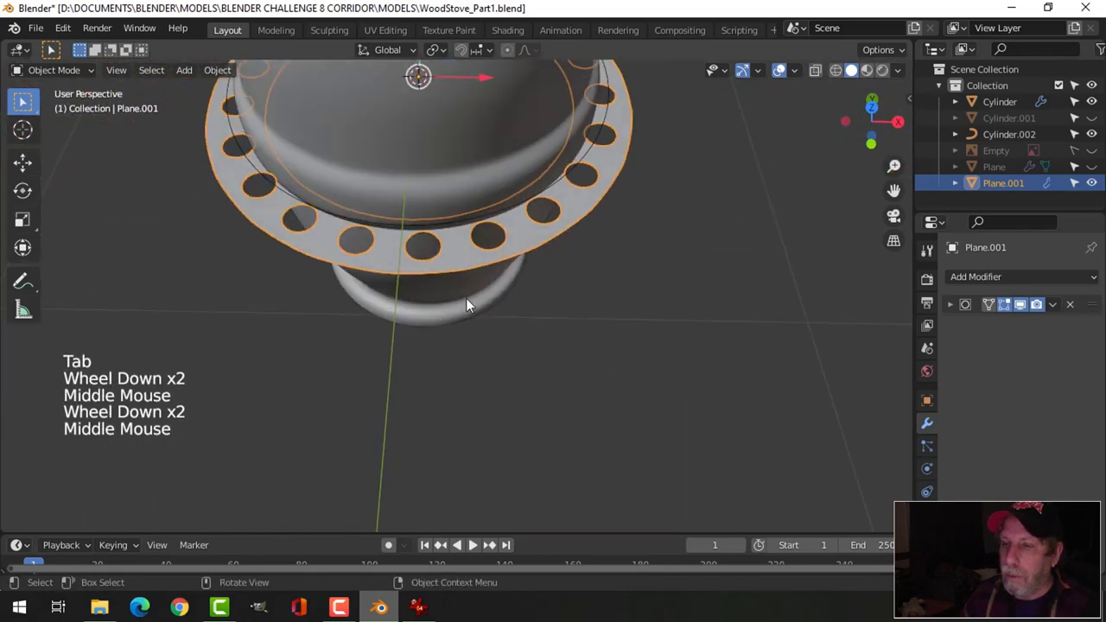
Step: Enlarge the flange slightly in top view, delete Cylinder.002, and seat the flange at bulge height in front view
{"action": "key", "text": "Tab"}
{"action": "key", "text": "a"}
{"action": "key", "text": "s"}
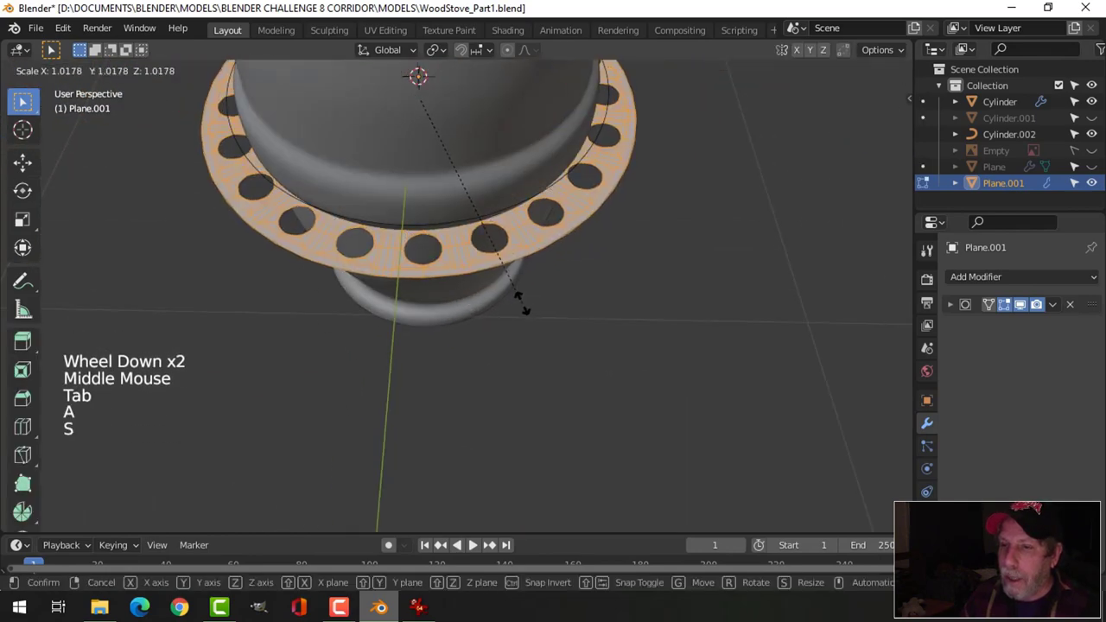
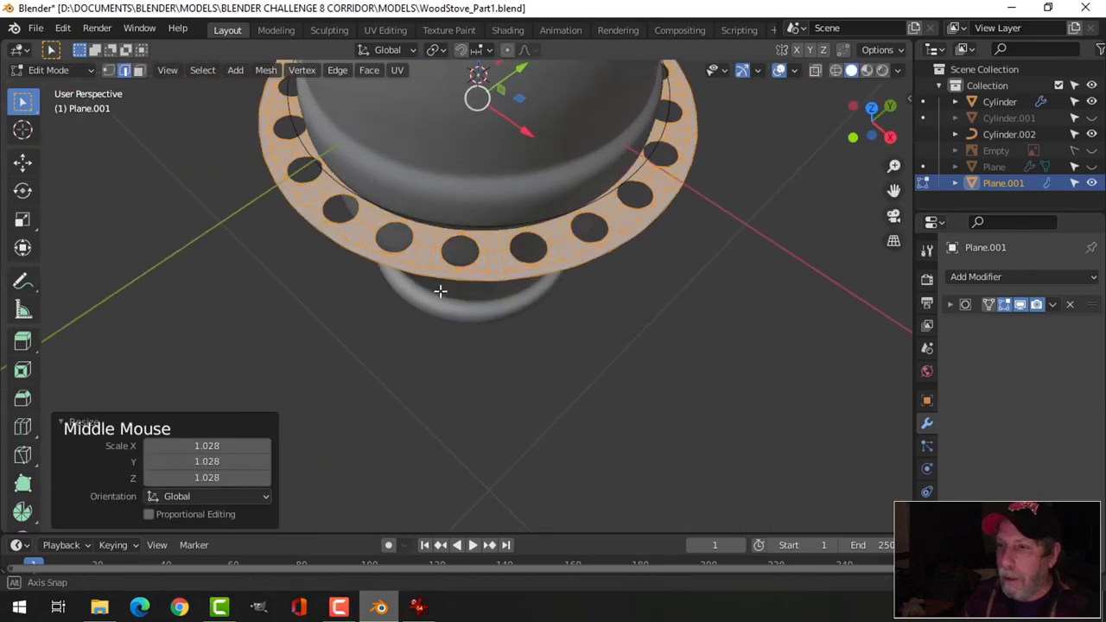
{"action": "key", "text": "KP_7"}
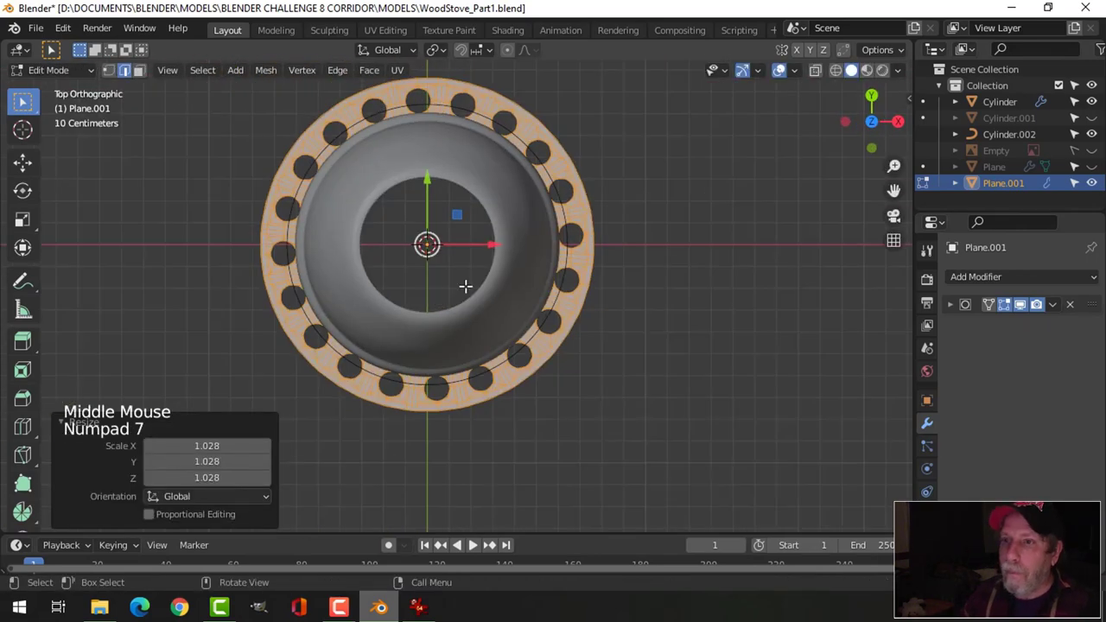
{"action": "key", "text": "s"}
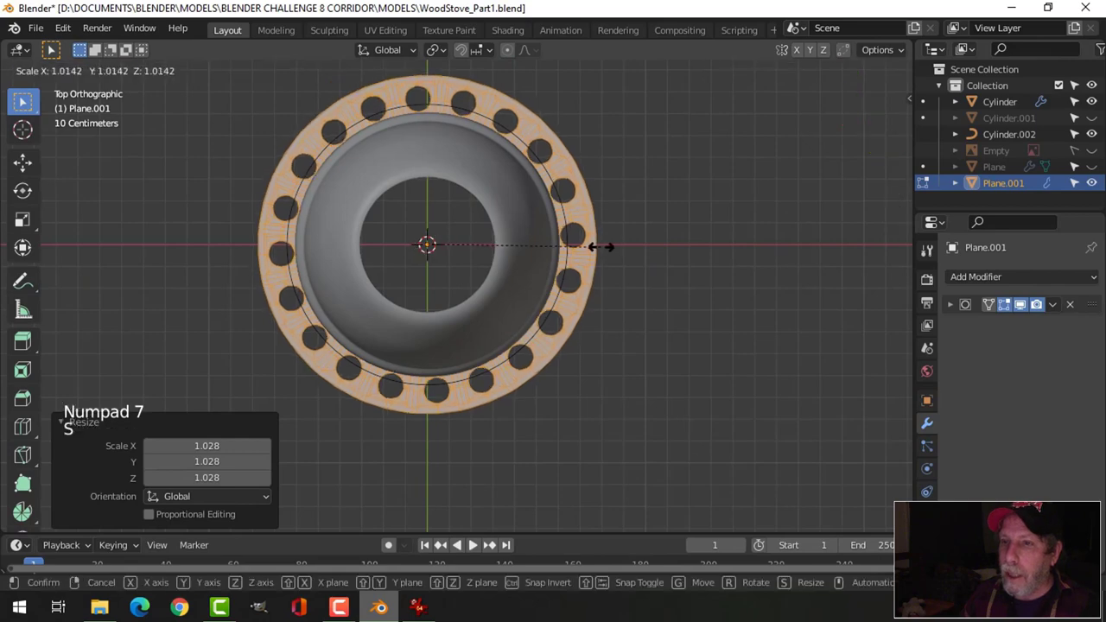
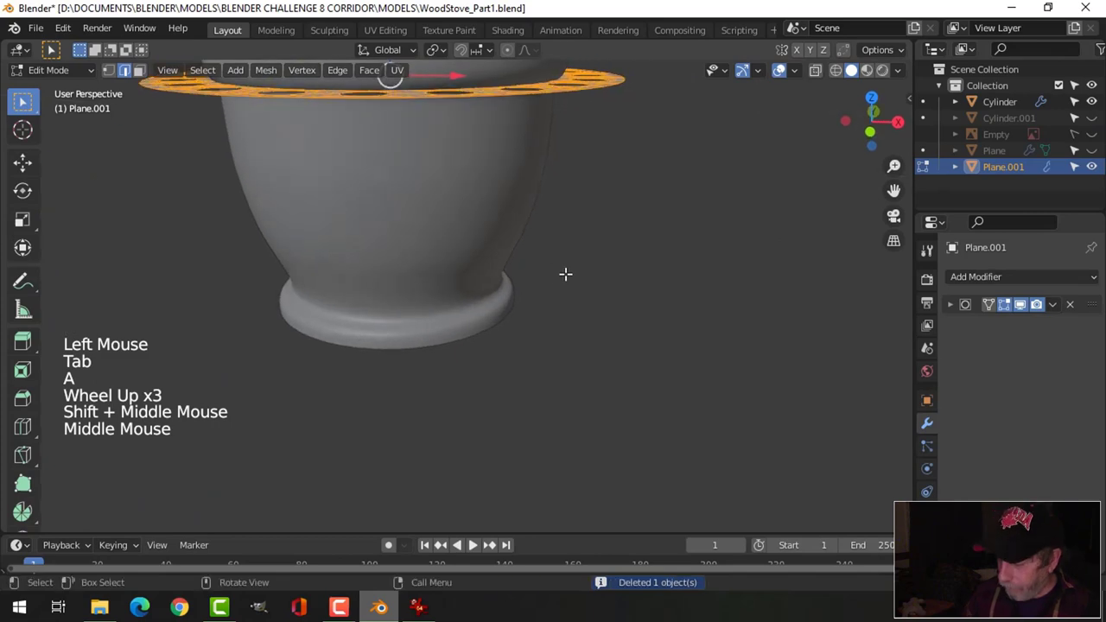
{"action": "key", "text": "KP_1"}
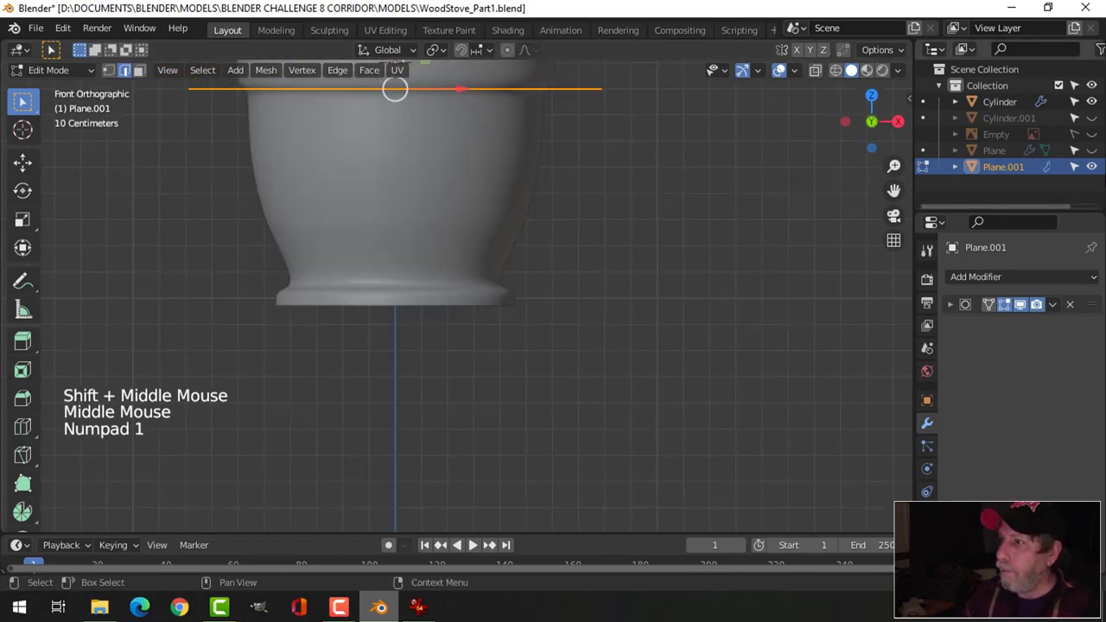
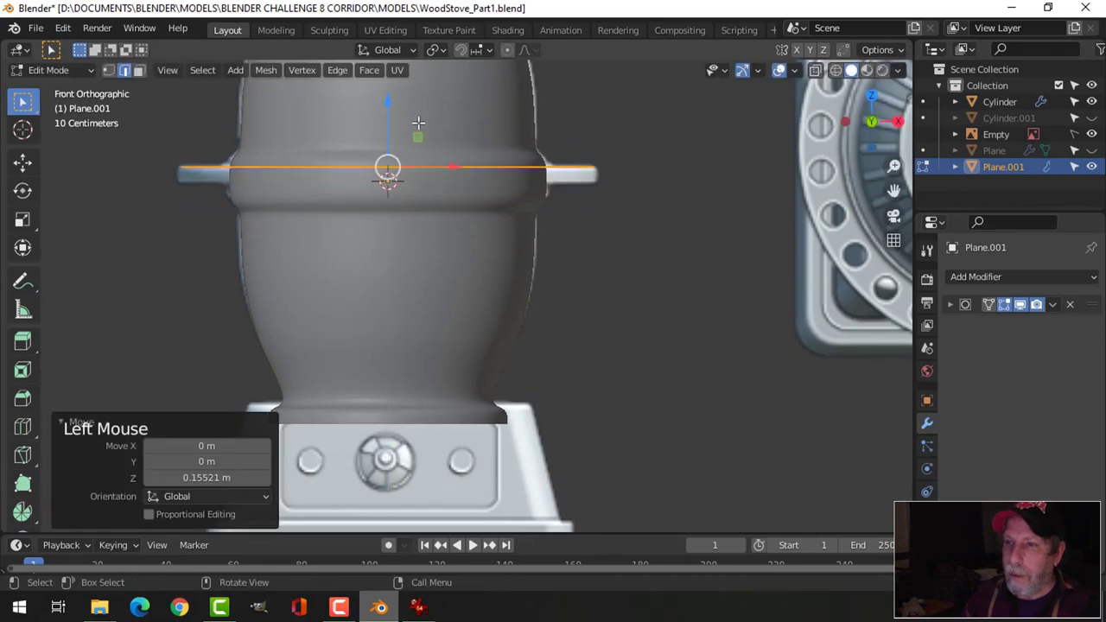
{"action": "key", "text": "s"}
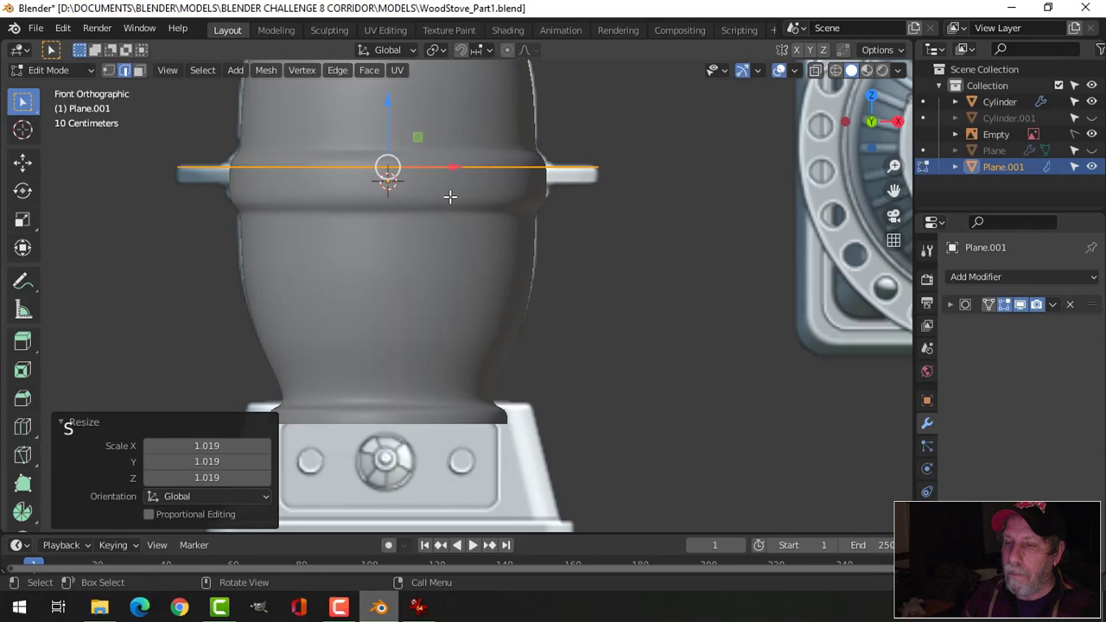
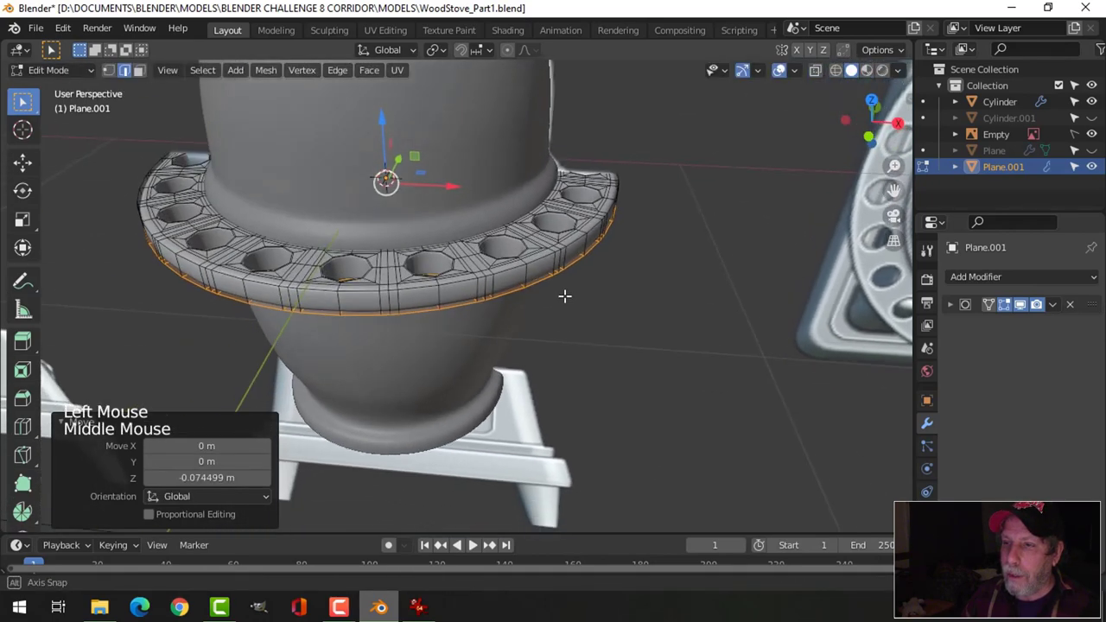
Step: Leave Edit Mode, inspect the flanged stove body from around and the side, and save the file
{"action": "key", "text": "Tab"}
{"action": "scroll", "scroll_direction": "down", "scroll_amount": 3}
{"action": "key", "text": "alt+a"}
{"action": "middle_click", "coordinate": [535, 324]}
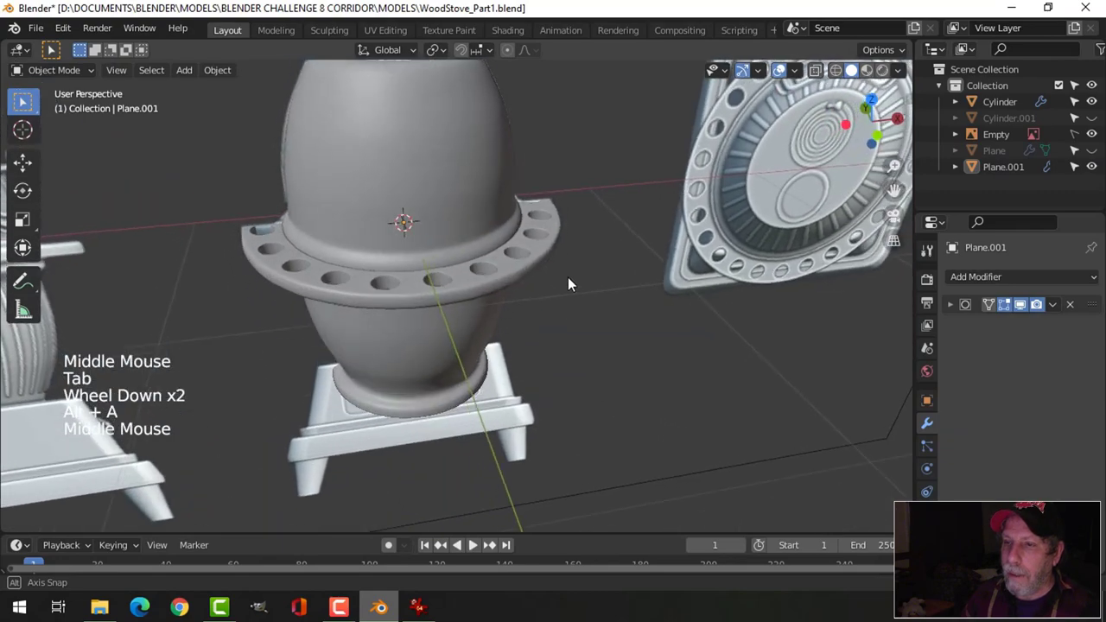
{"action": "scroll", "scroll_direction": "down", "scroll_amount": 3}
{"action": "middle_click", "coordinate": [562, 284]}
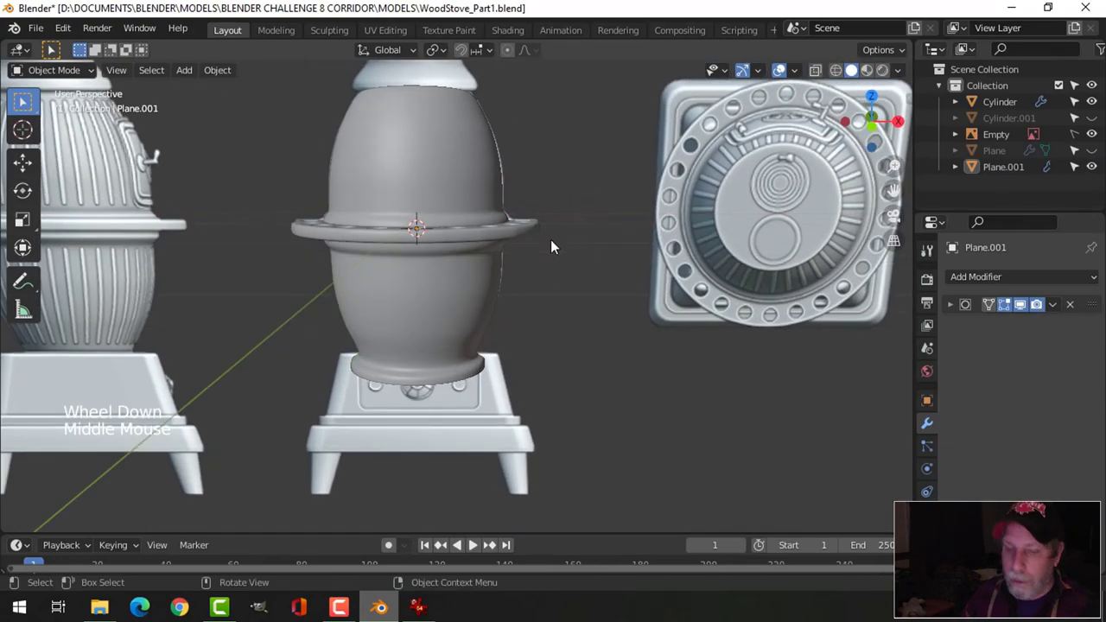
{"action": "key", "text": "ctrl+s"}
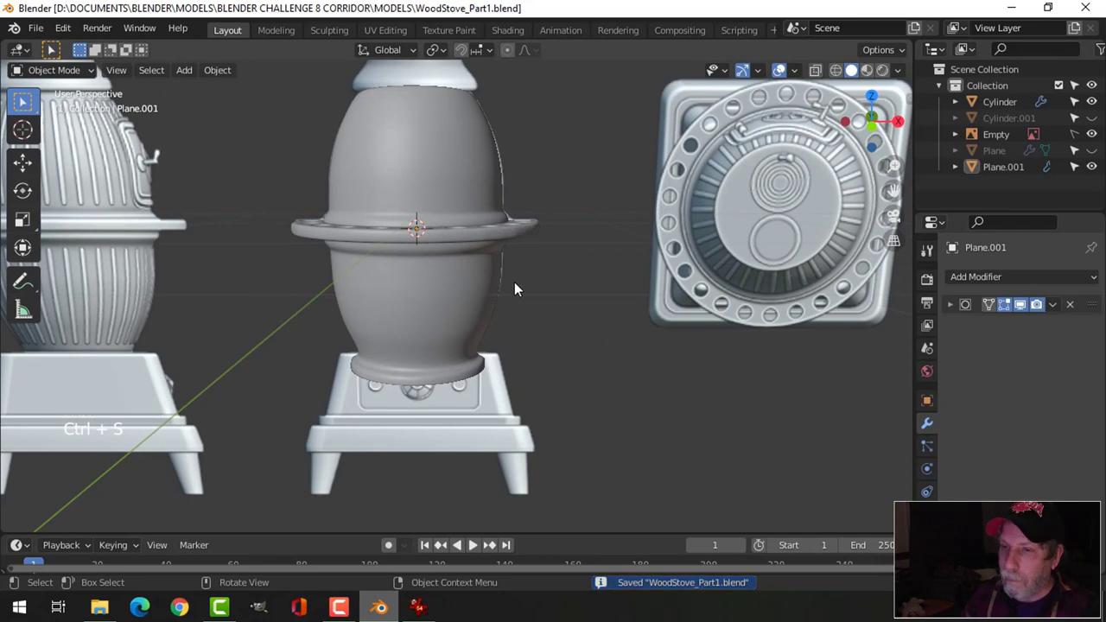
Step: Compare the body against the reference stoves in front view, then show Cylinder.001 again
{"action": "scroll", "scroll_direction": "down", "scroll_amount": 3}
{"action": "middle_click", "coordinate": [490, 282]}
{"action": "middle_click", "coordinate": [500, 267]}
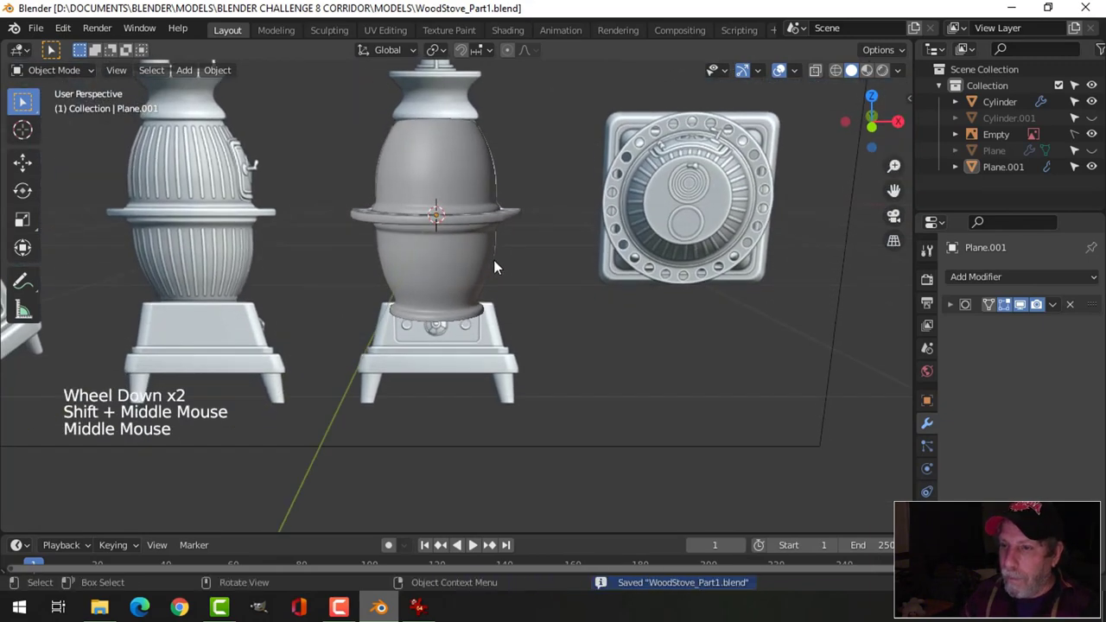
{"action": "key", "text": "KP_1"}
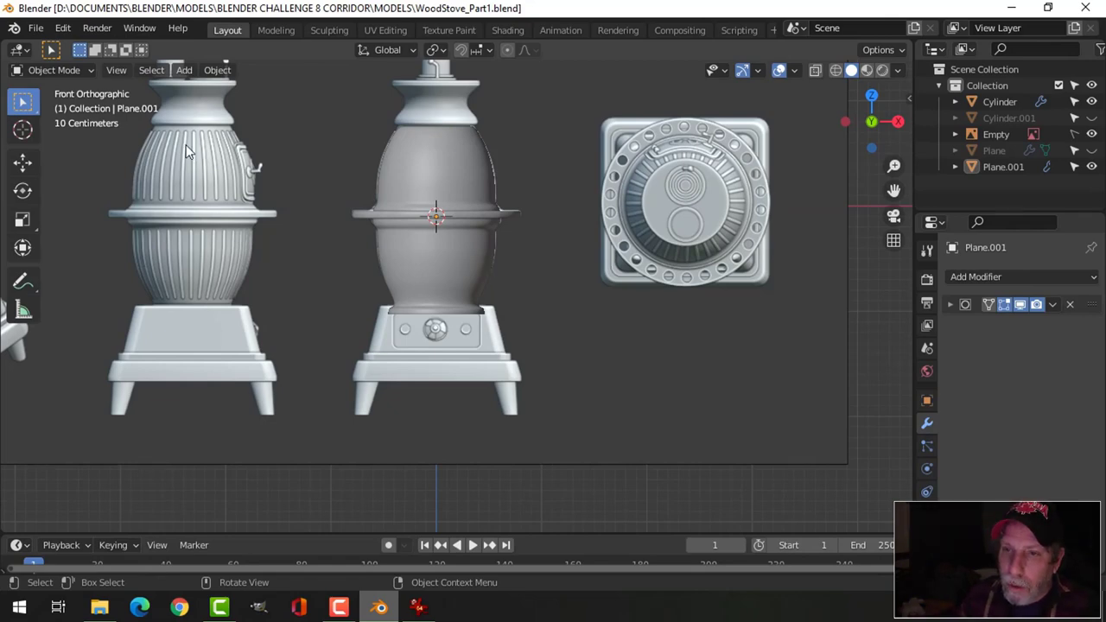
{"action": "scroll", "scroll_direction": "up", "scroll_amount": 3}
{"action": "scroll", "scroll_direction": "down", "scroll_amount": 3}
{"action": "middle_click", "coordinate": [544, 233]}
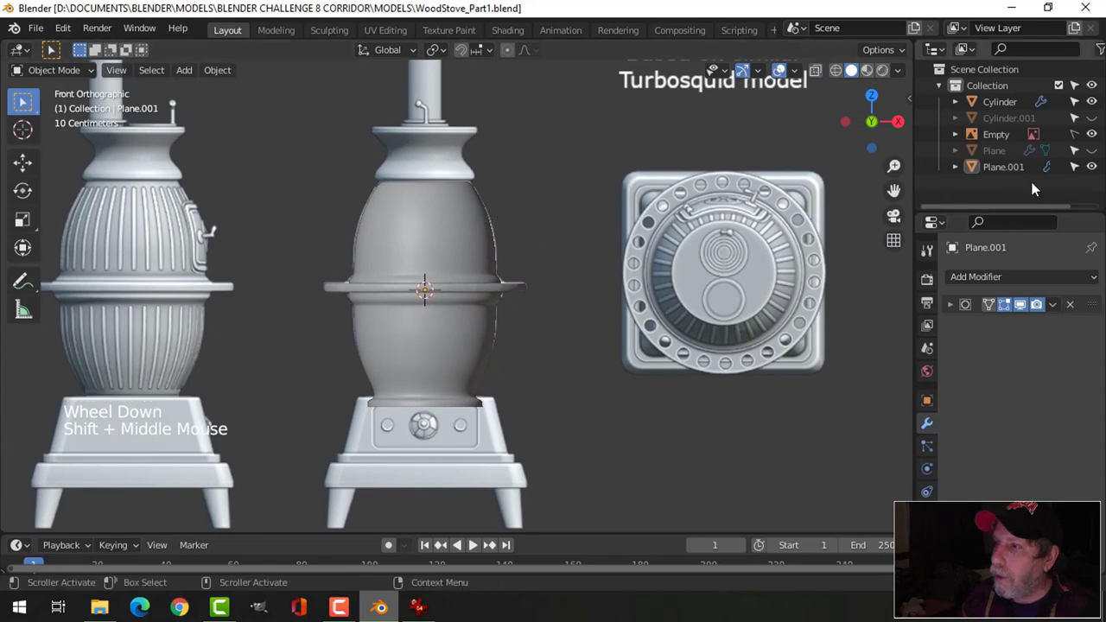
{"action": "left_click", "coordinate": [1098, 122]}
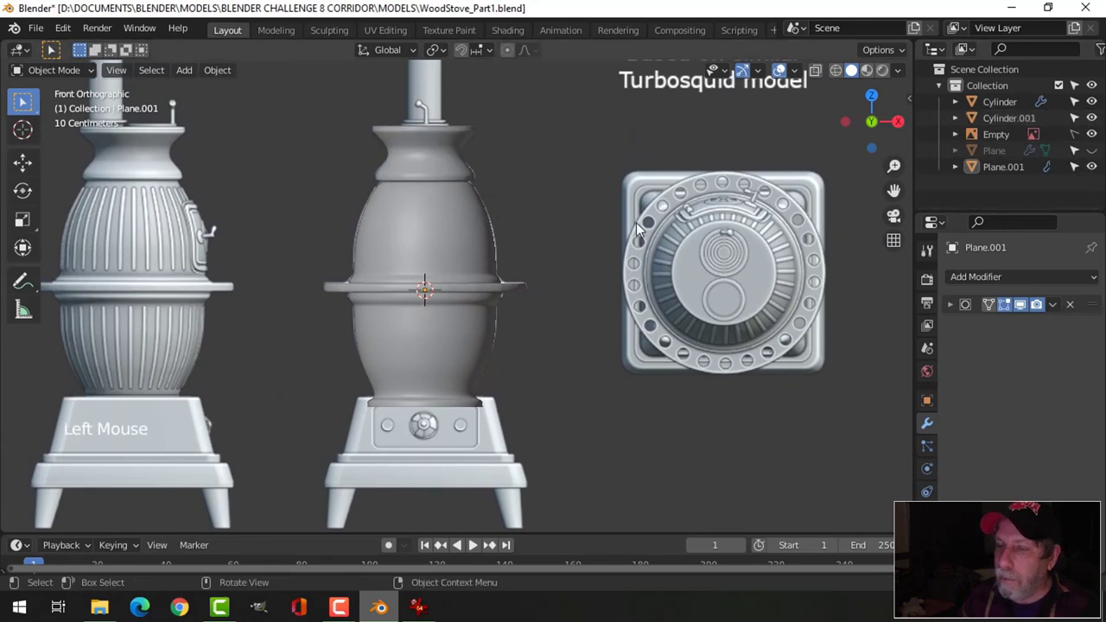
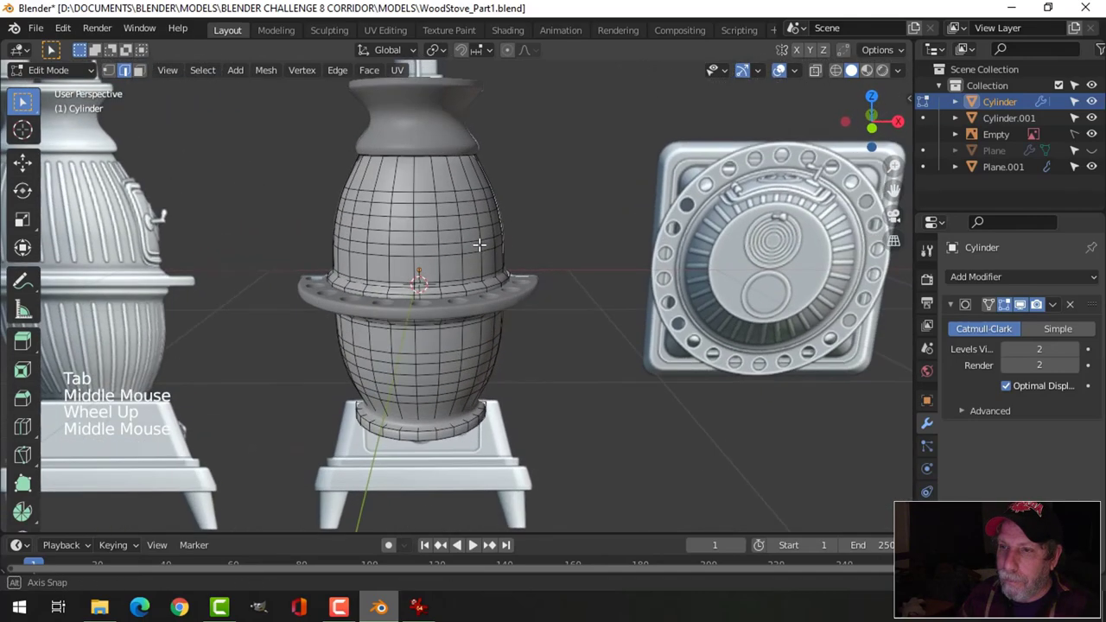
Step: Leave Edit Mode on the stove body and switch to a side view of the separated Cylinder.002
{"action": "key", "text": "Tab"}
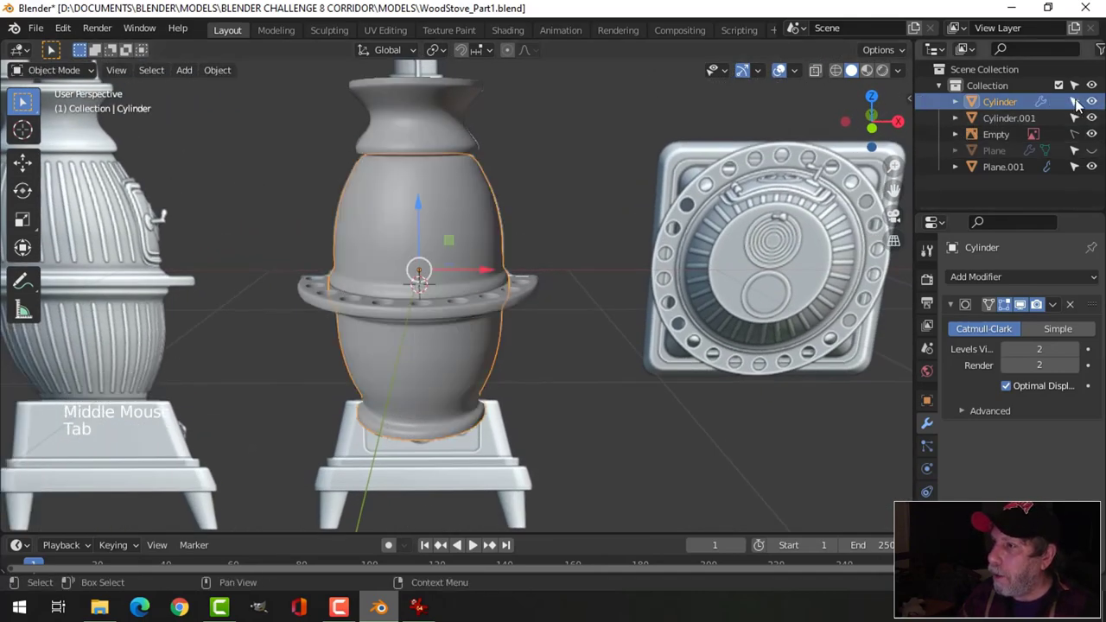
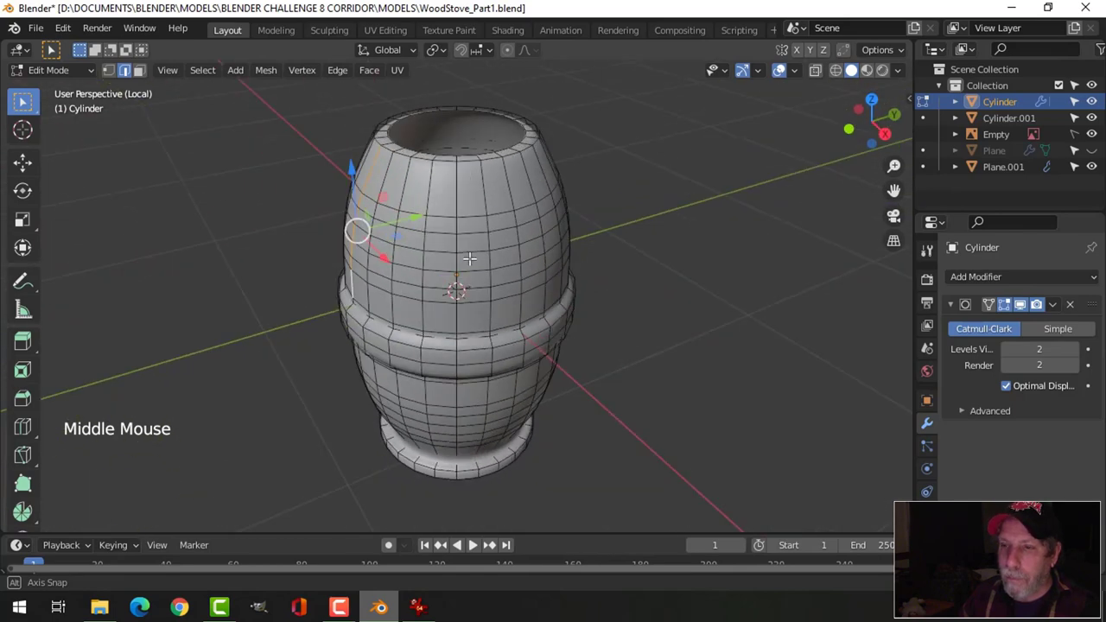
{"action": "key", "text": "KP_3"}
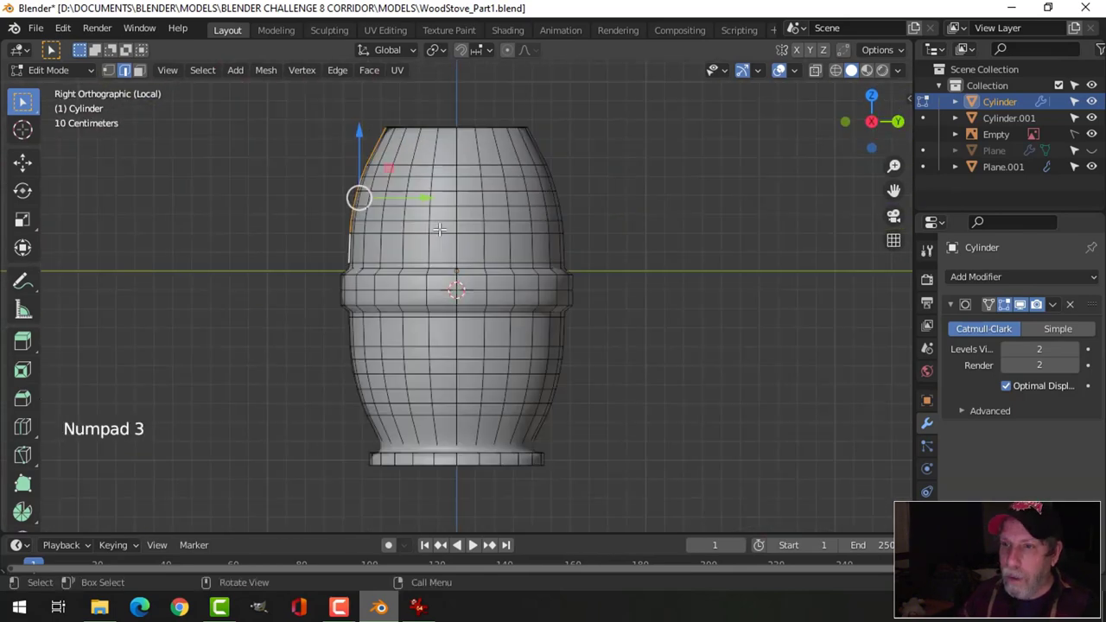
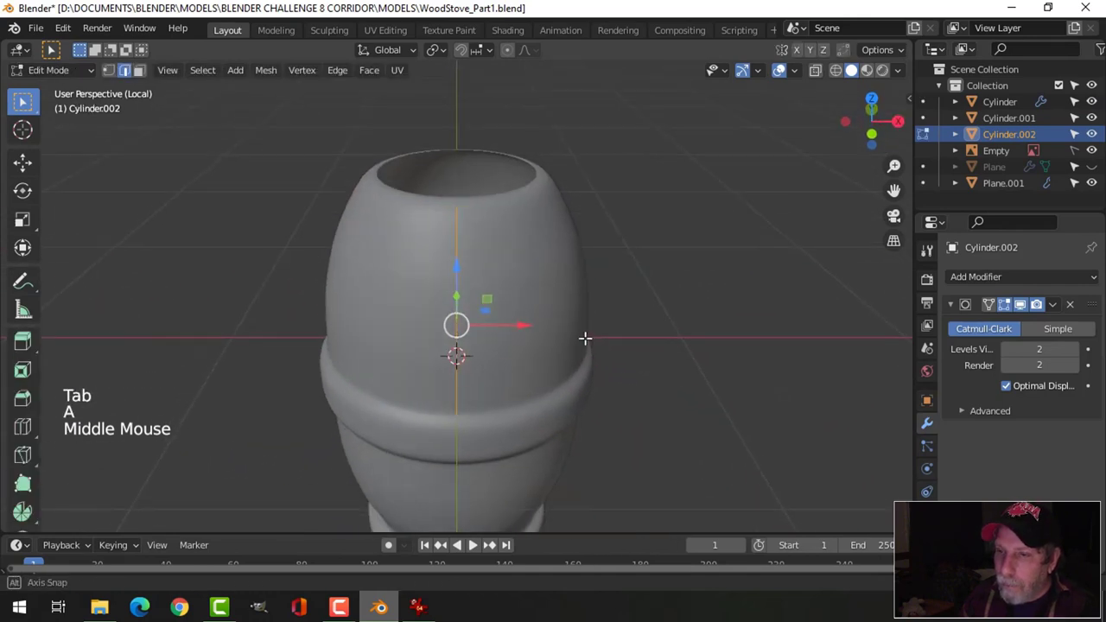
Step: Select a vertical face column on the upper body, extend it to the rim and slide its bottom edge
{"action": "key", "text": "e"}
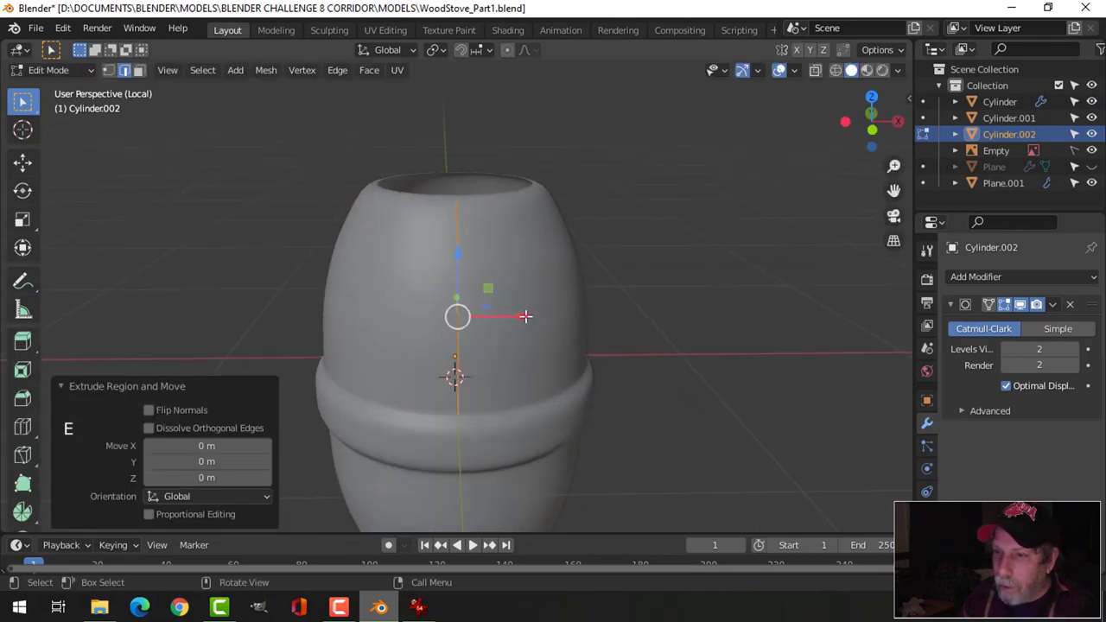
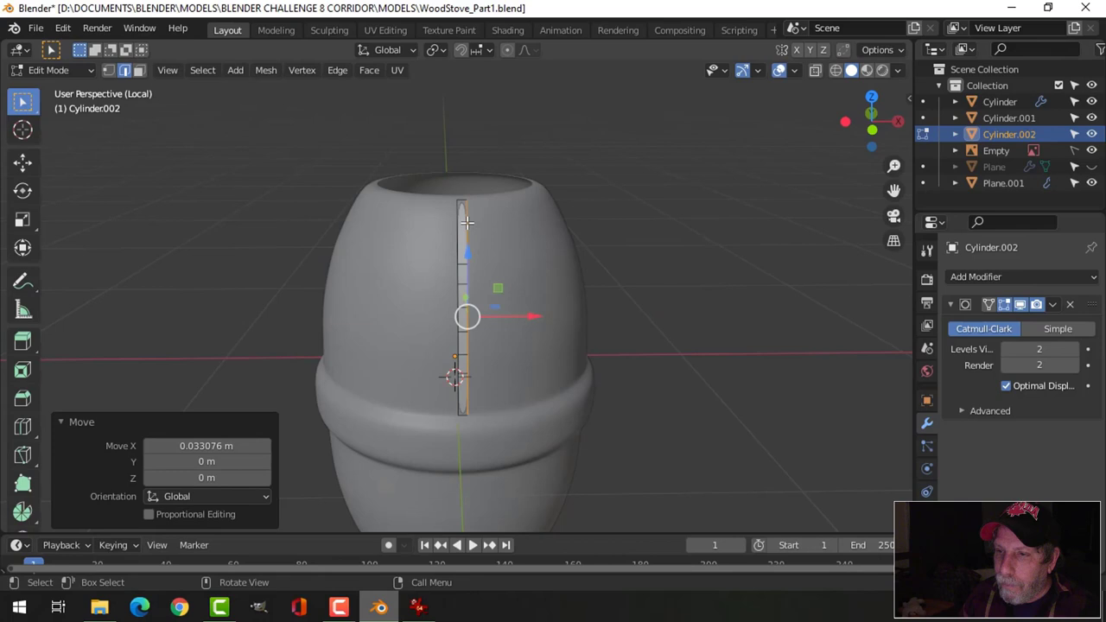
{"action": "key", "text": "ctrl+r"}
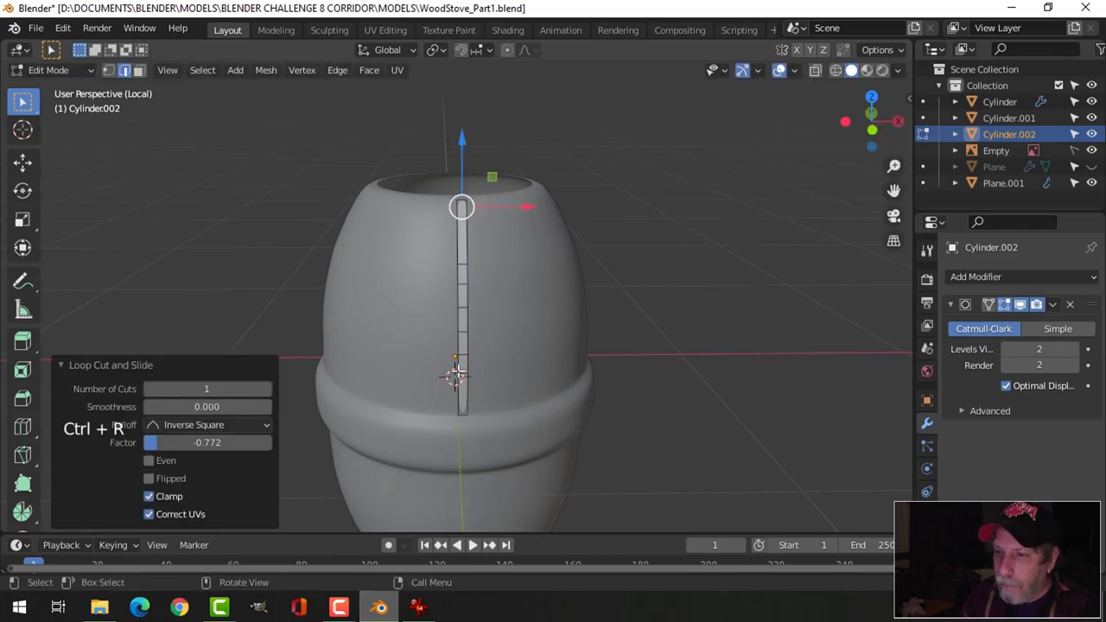
{"action": "key", "text": "ctrl+r"}
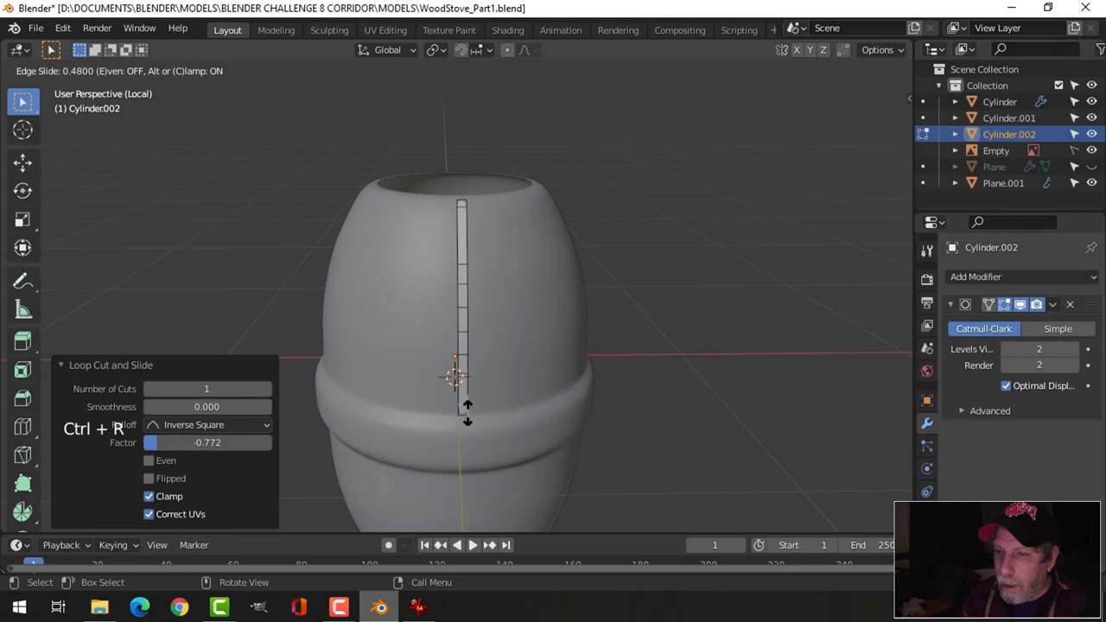
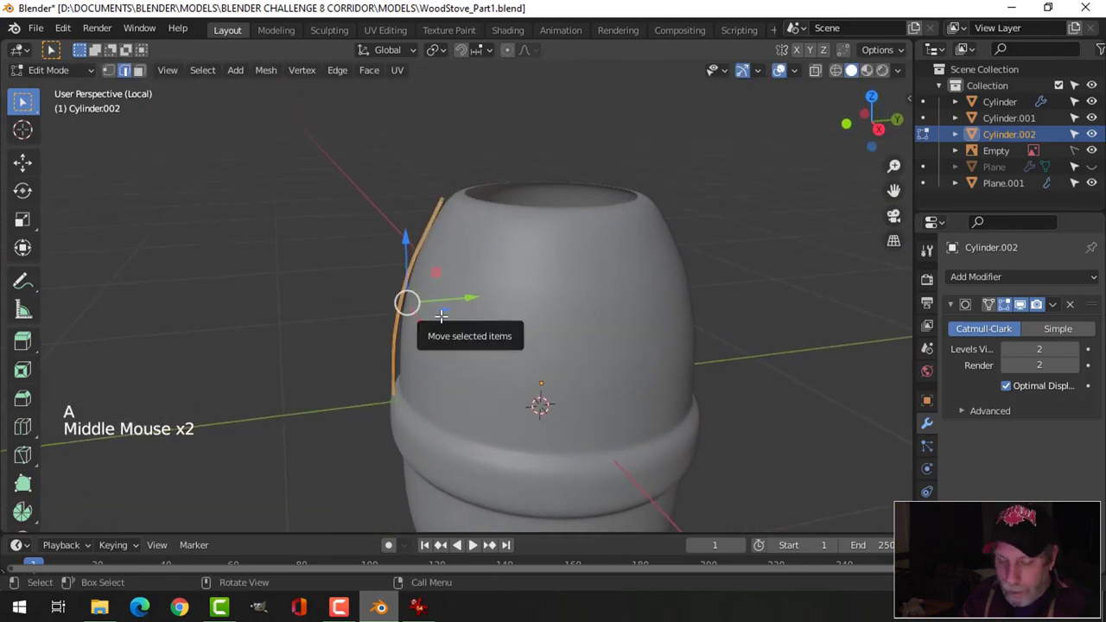
Step: Push the strip outward with Alt+S shrink/fatten to form a raised rib and confirm its position
{"action": "key", "text": "e"}
{"action": "key", "text": "alt+s"}
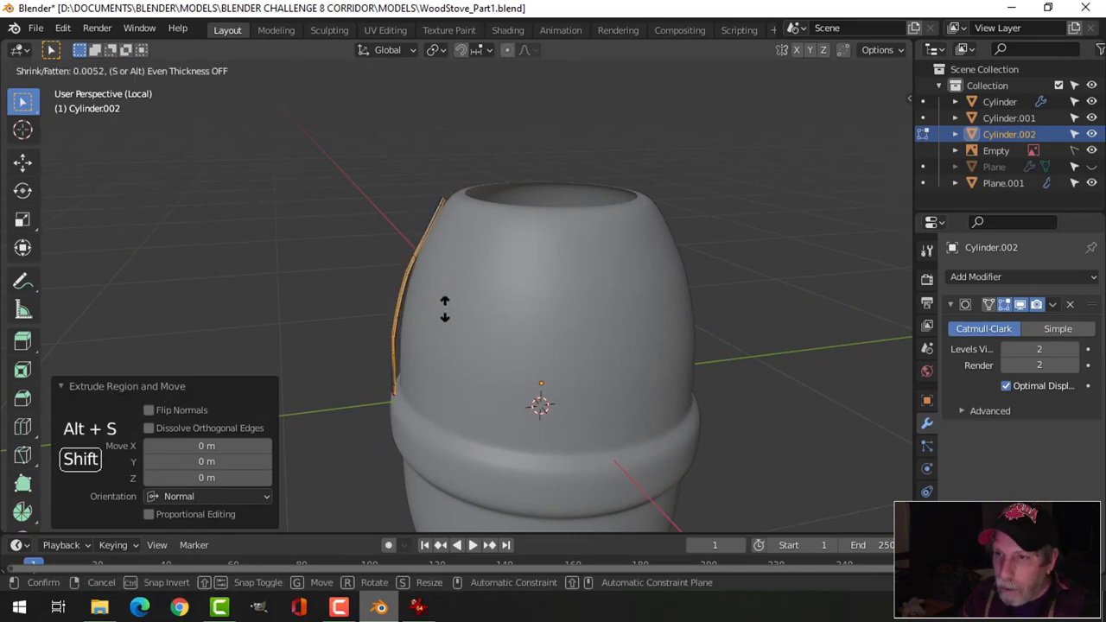
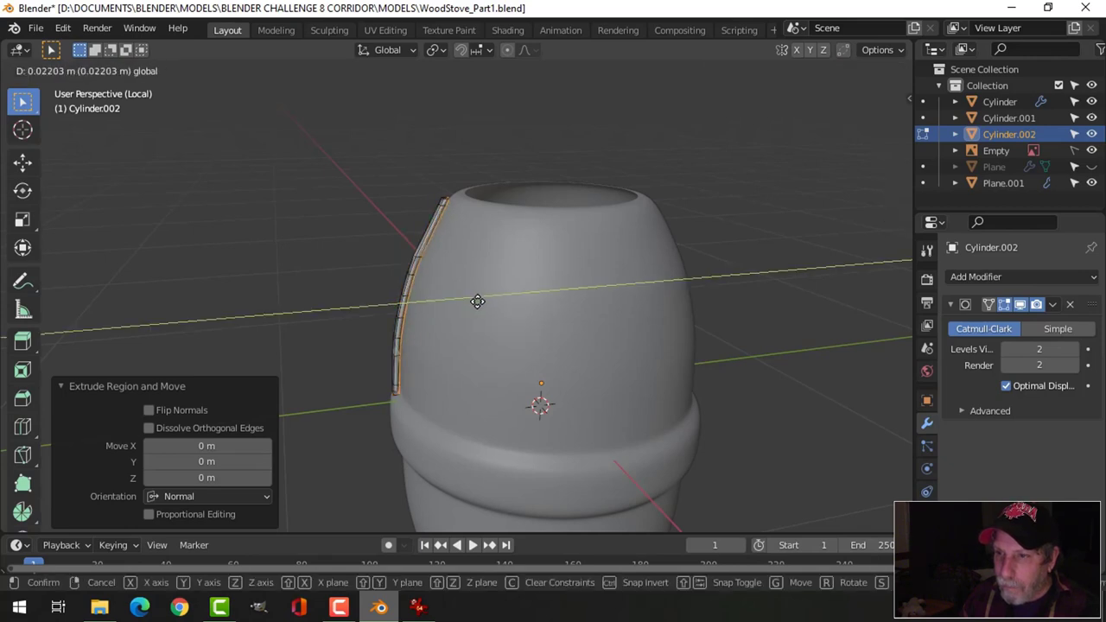
{"action": "key", "text": "x"}
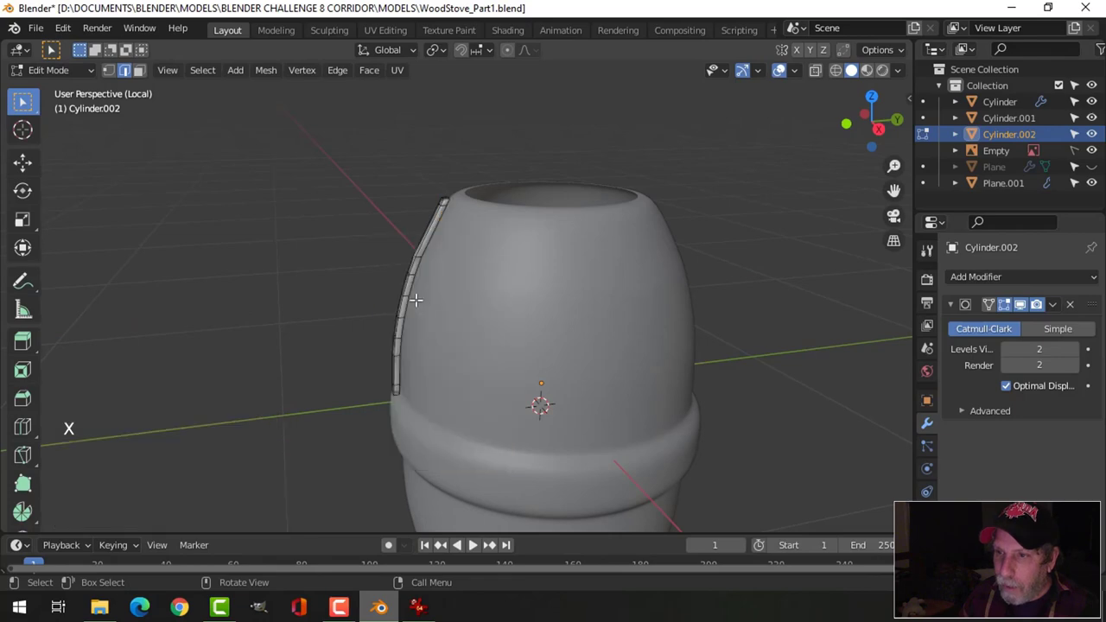